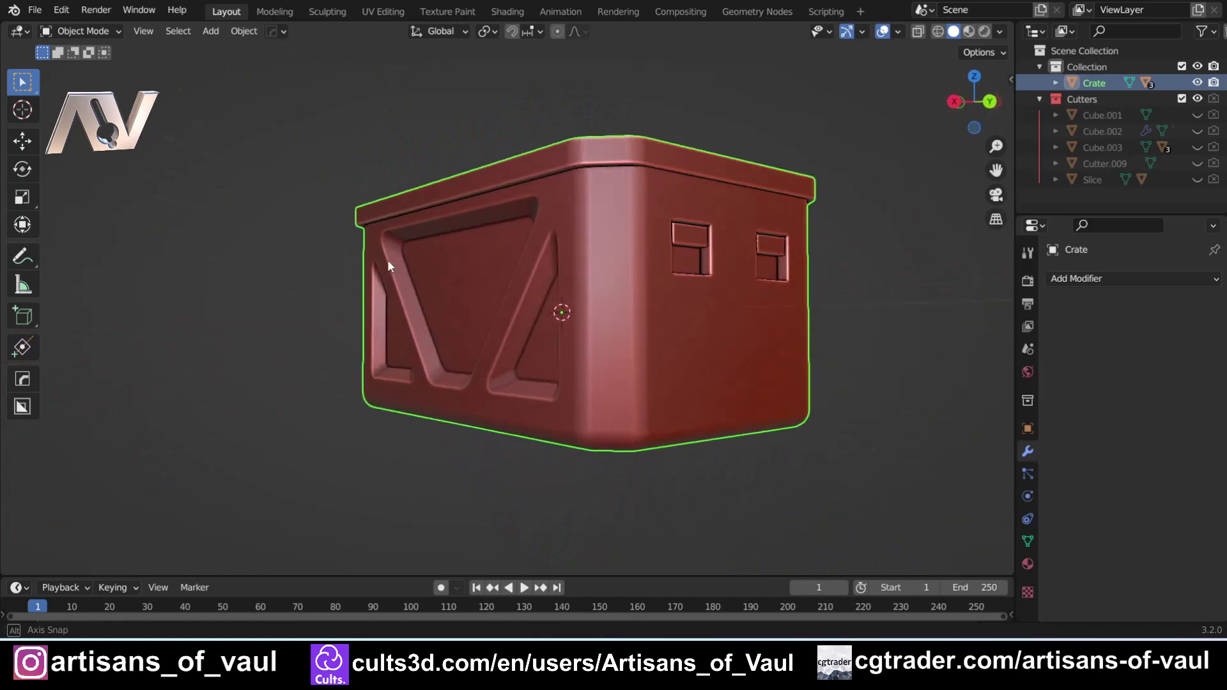
From front view, add the eagle logo as an Image Reference over the crate's front panel.
middle_click(409, 240)
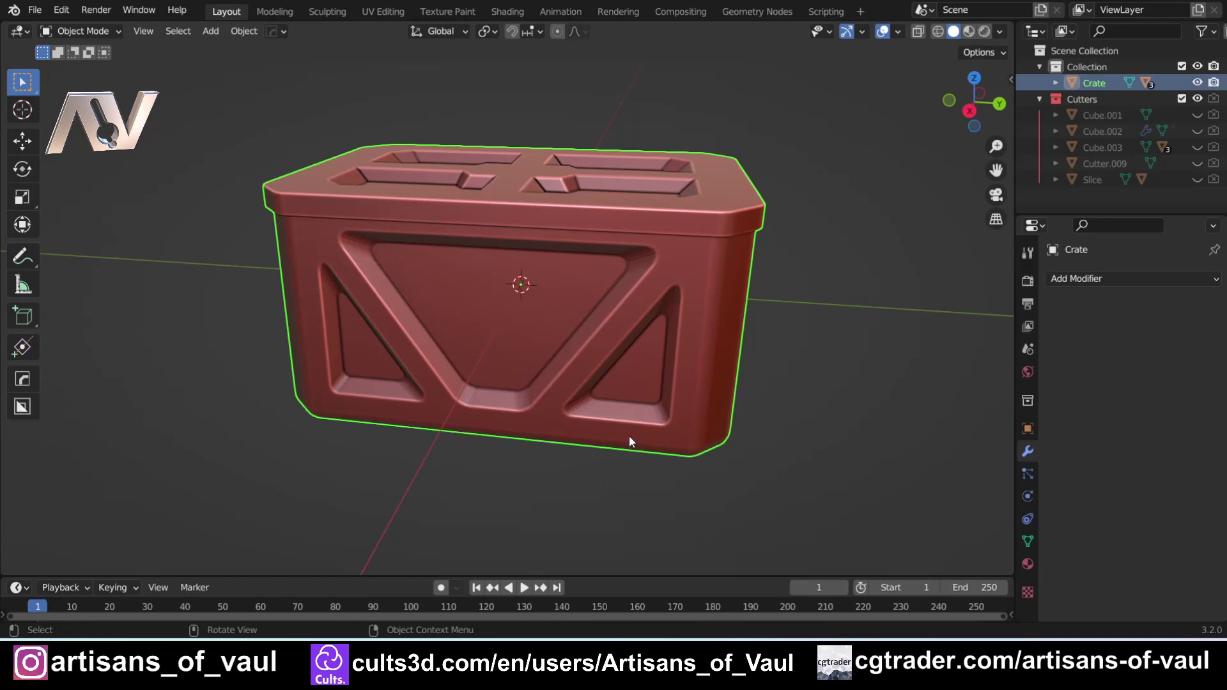
click(974, 113)
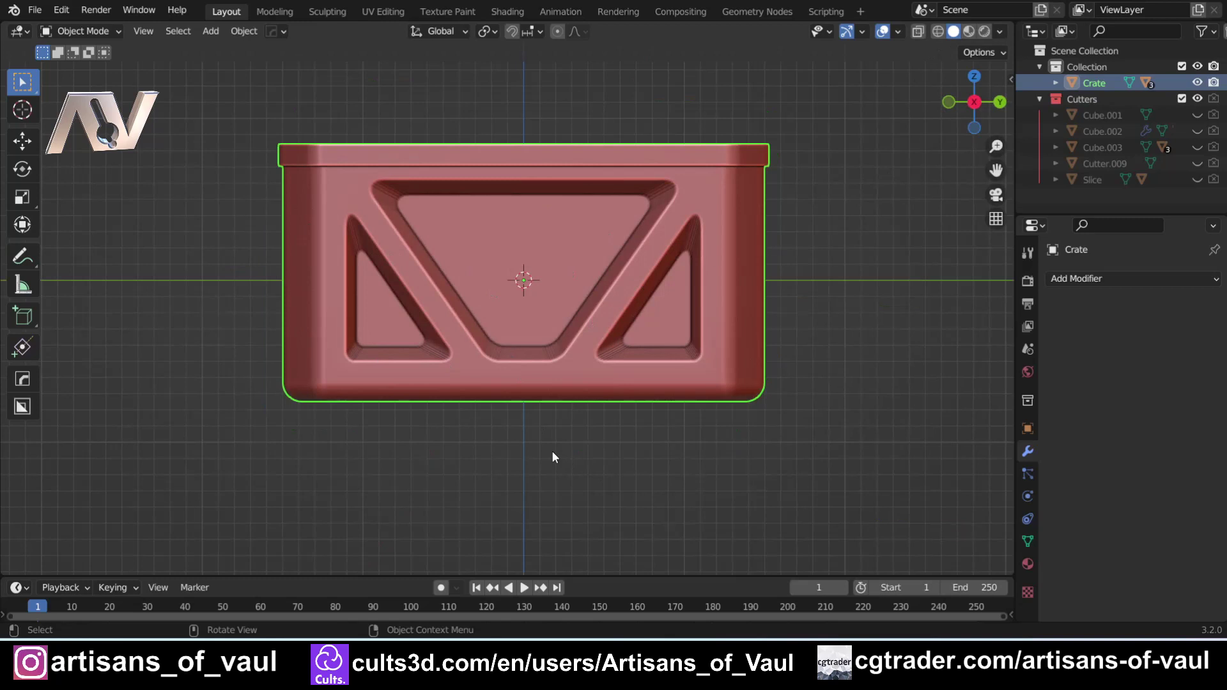
key(shift+a)
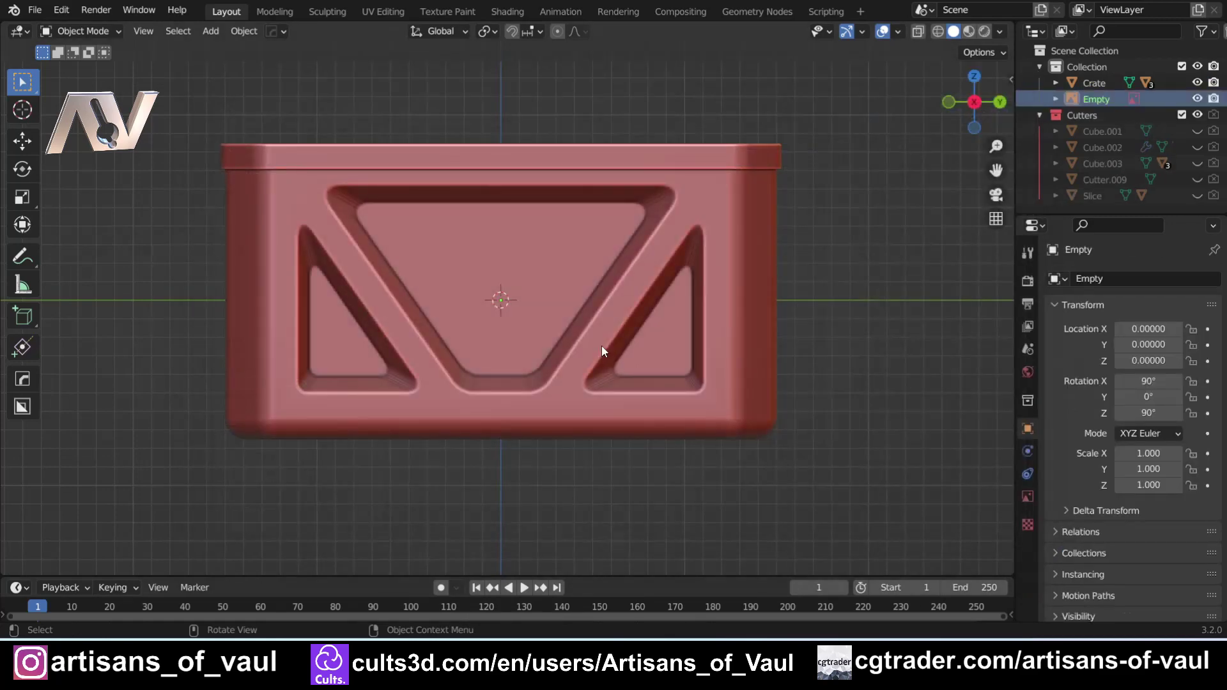
With X-ray on, scale the logo image to 2.23 and raise it along Z over the triangular recess.
key(shift+z)
scroll(up, 3)
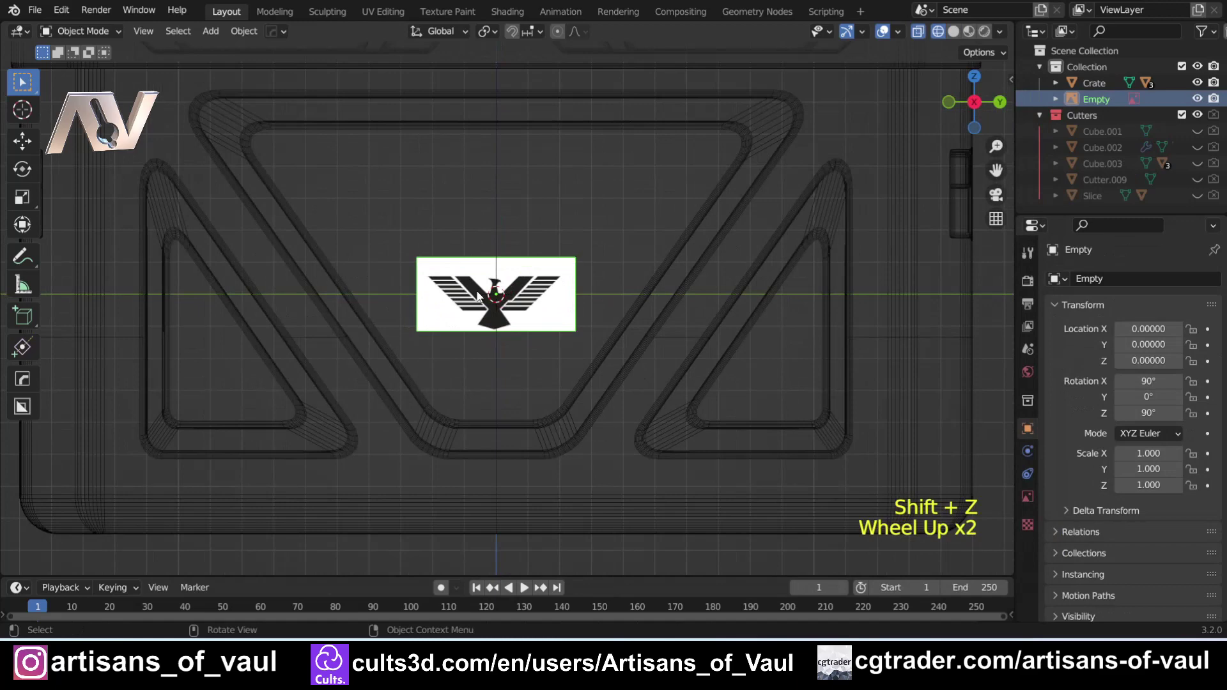
scroll(down, 3)
scroll(down, 3)
scroll(up, 3)
key(s)
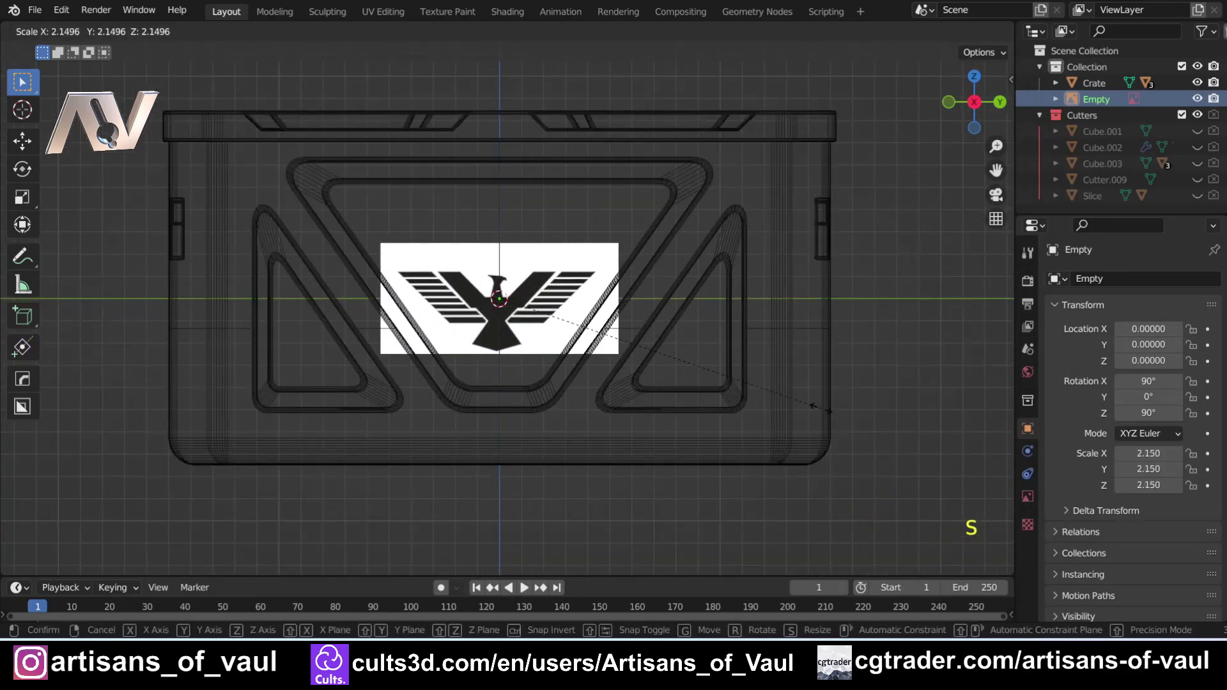
key(g)
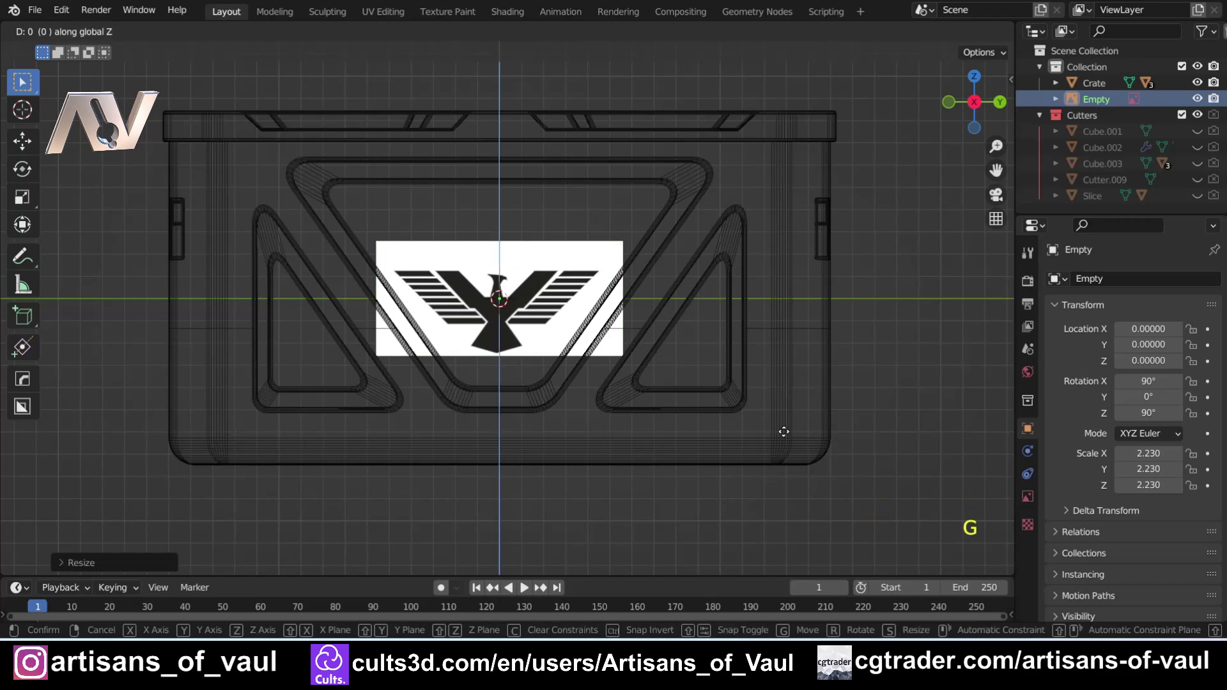
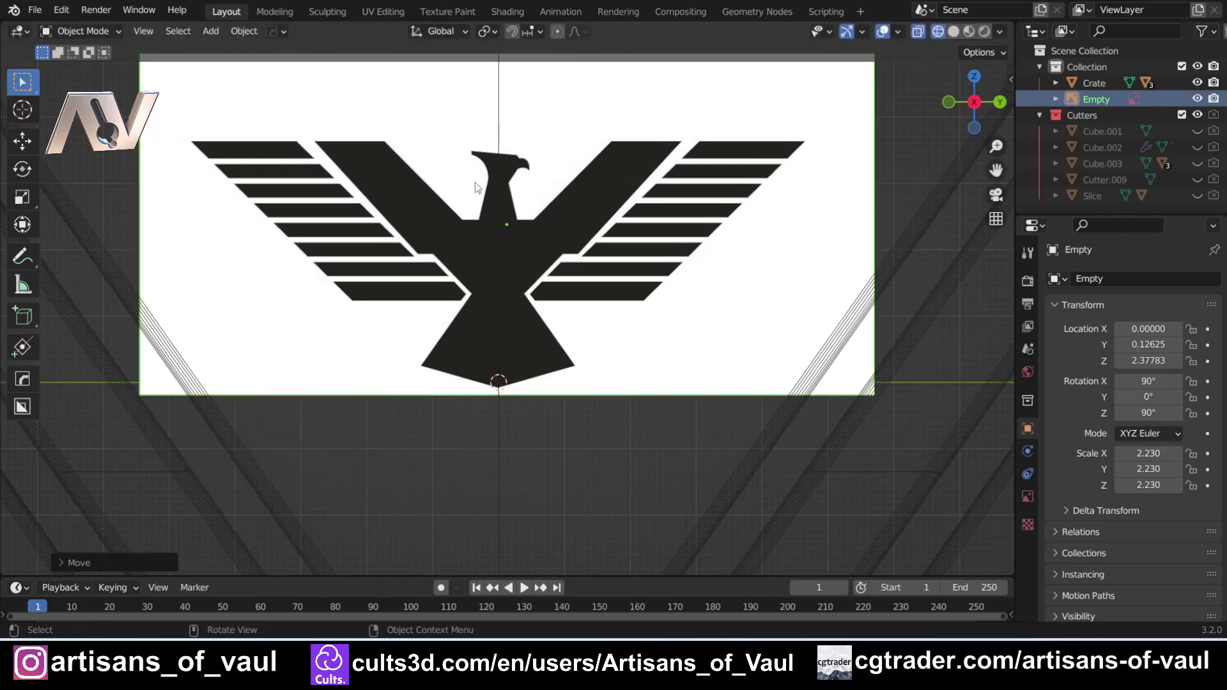
scroll(down, 3)
scroll(down, 3)
scroll(down, 3)
click(513, 501)
scroll(up, 3)
scroll(up, 3)
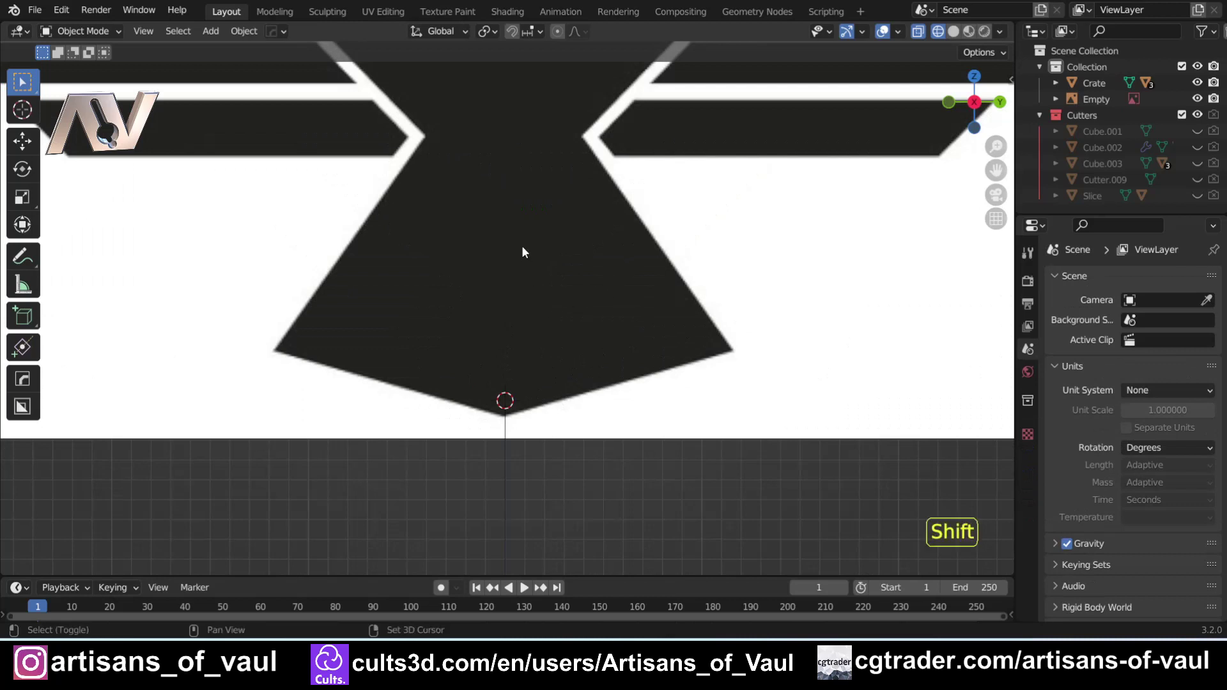
key(shift+a)
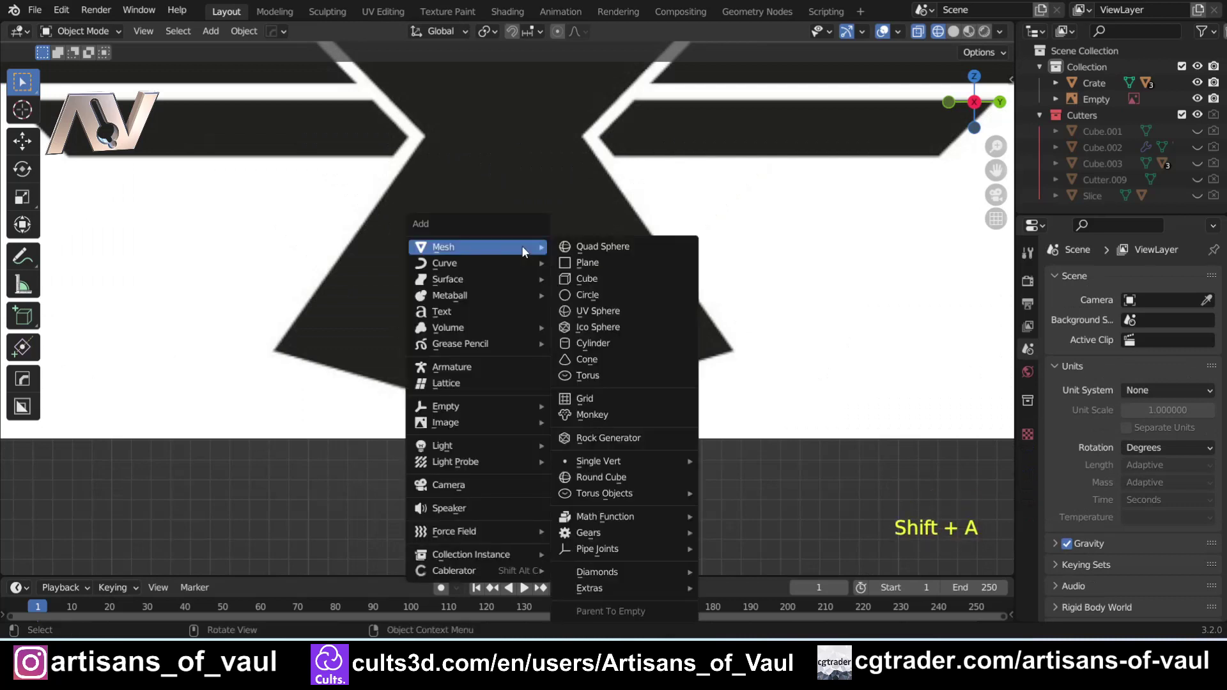
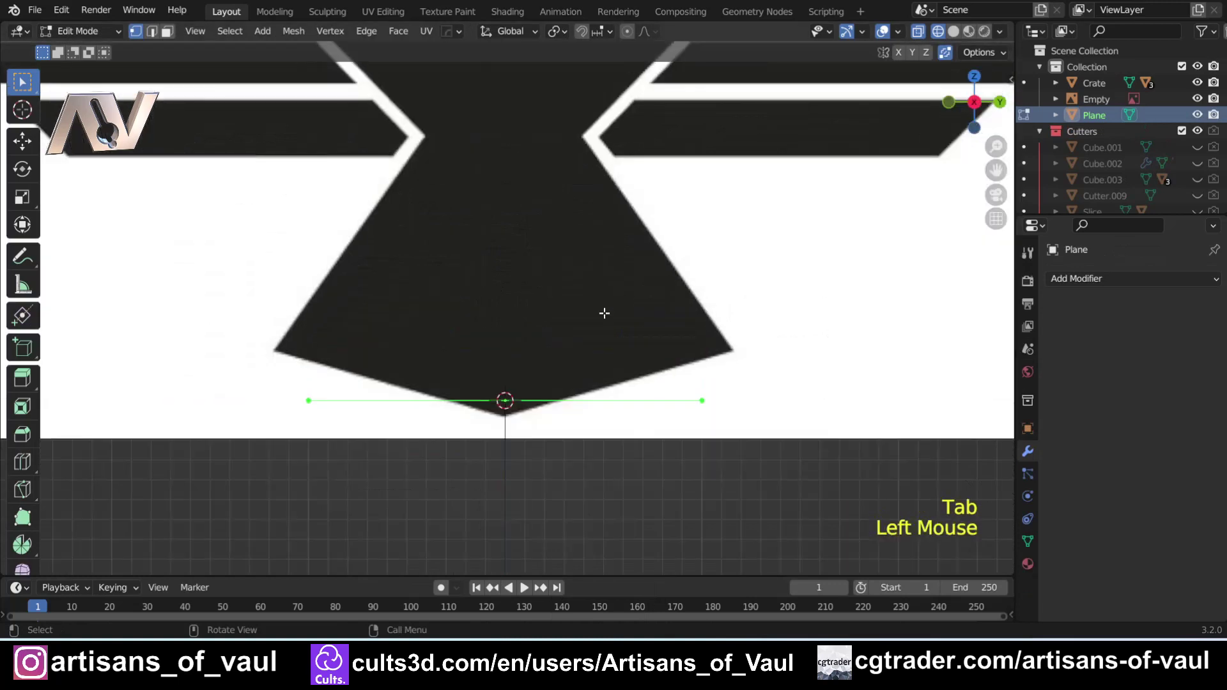
key(m)
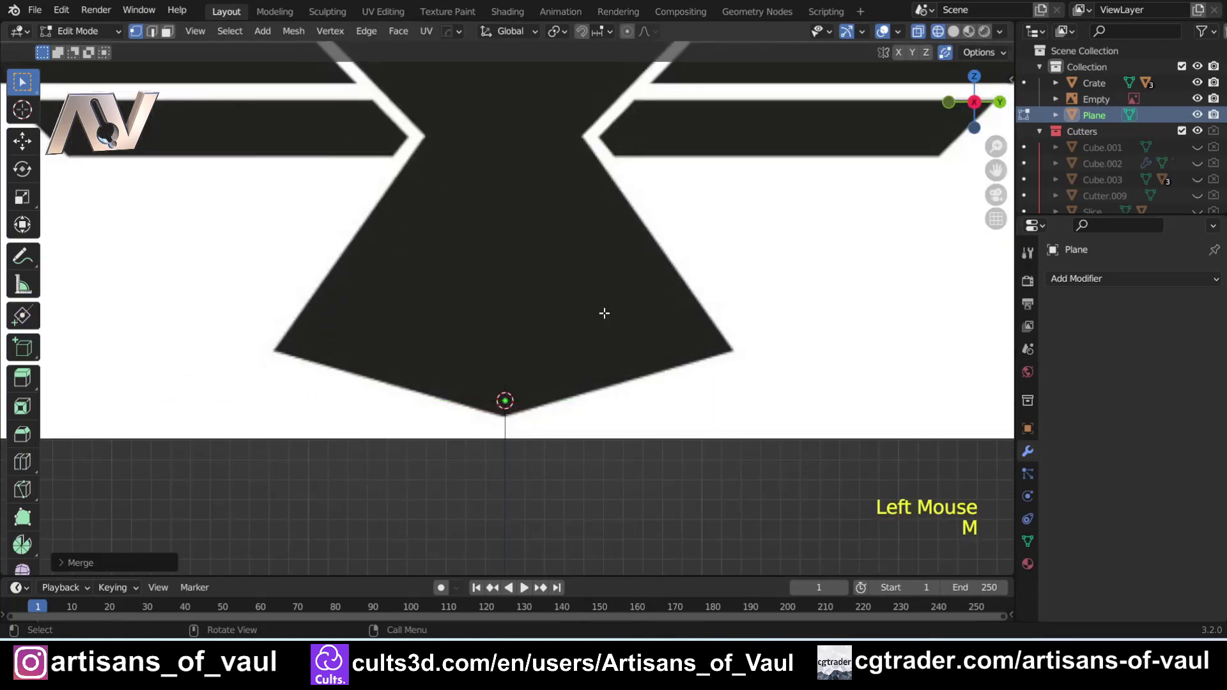
key(Tab)
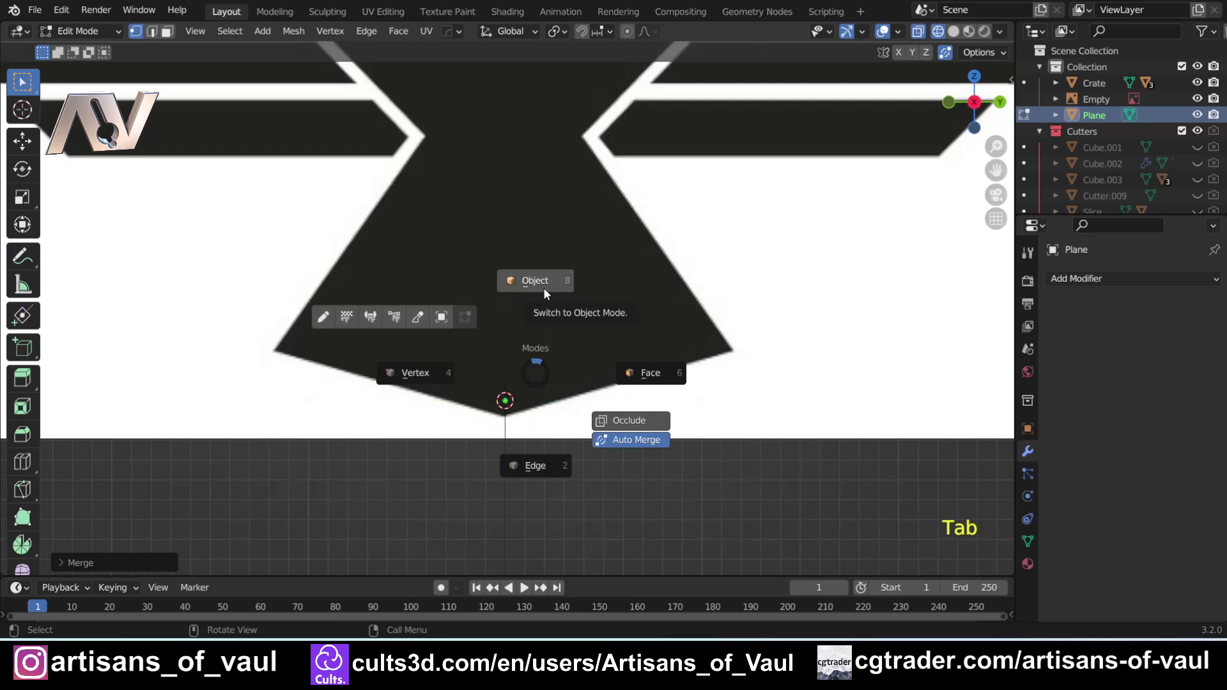
key(Tab)
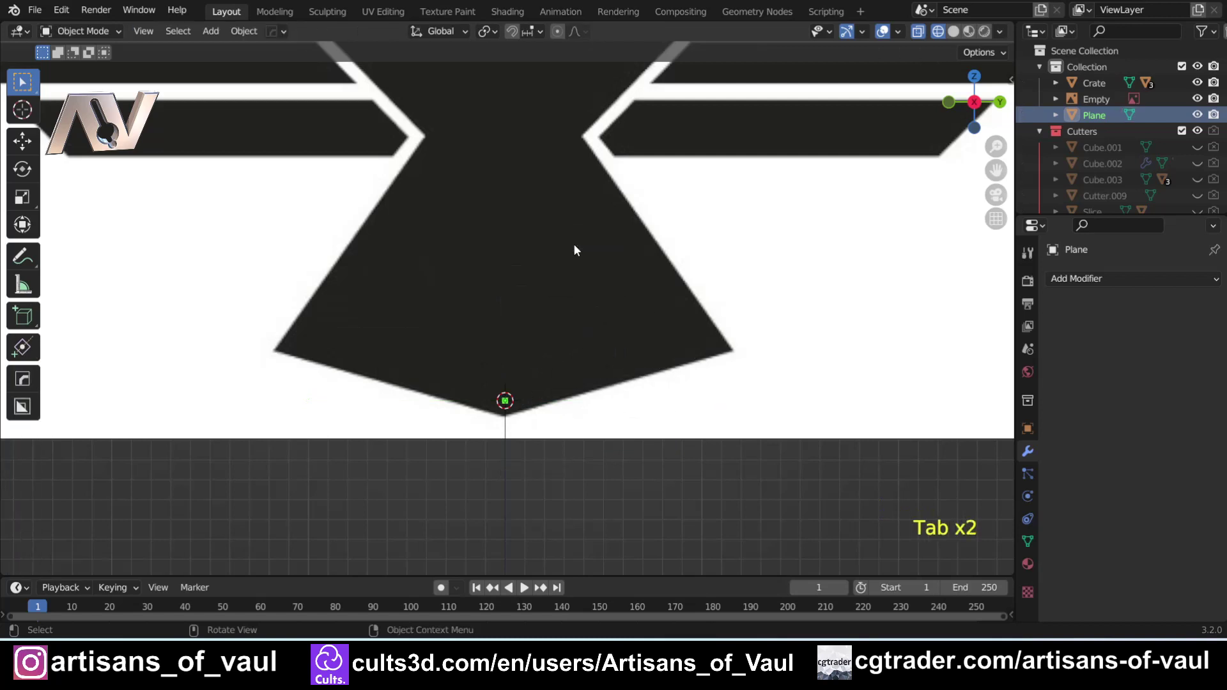
key(Delete)
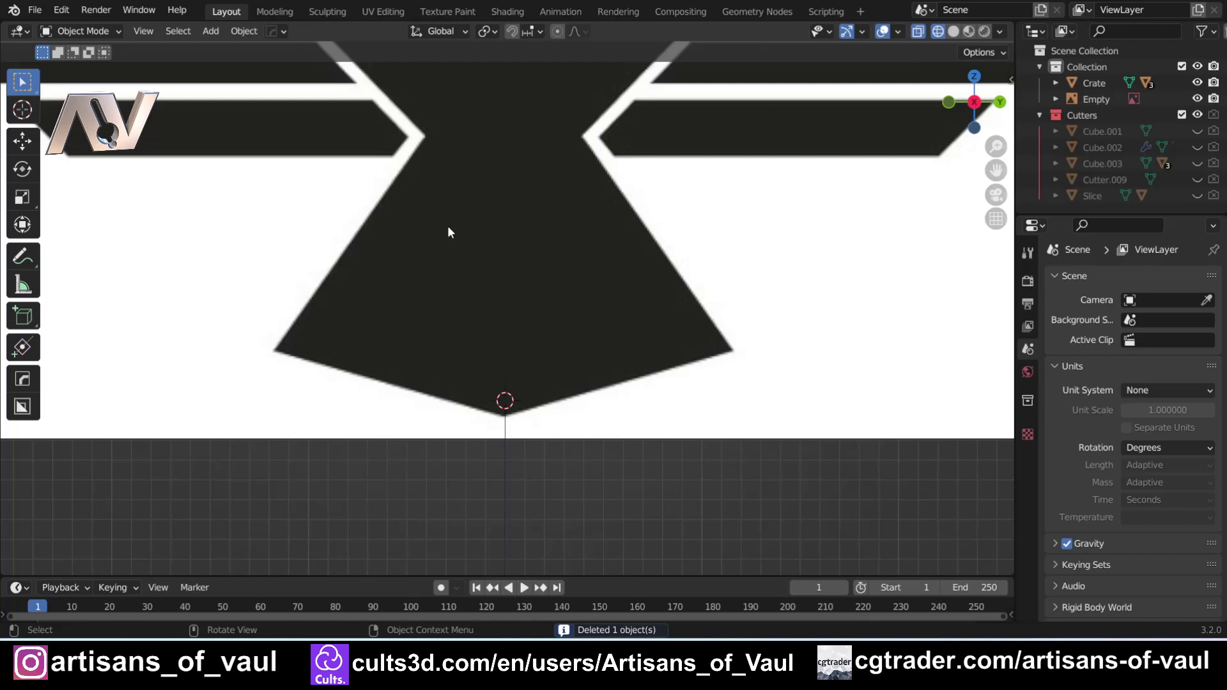
click(76, 16)
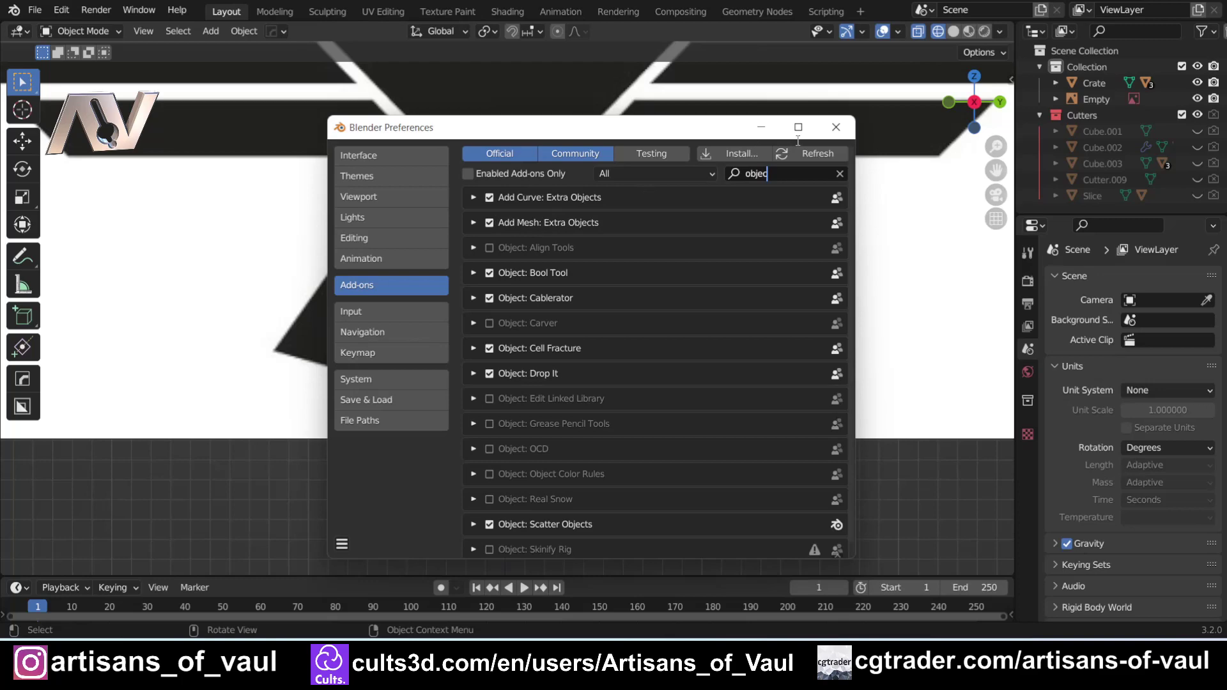
Add a Single Vert mesh at the tail tip and extrude its first edge along the eagle's lower tail outline.
key(shift+a)
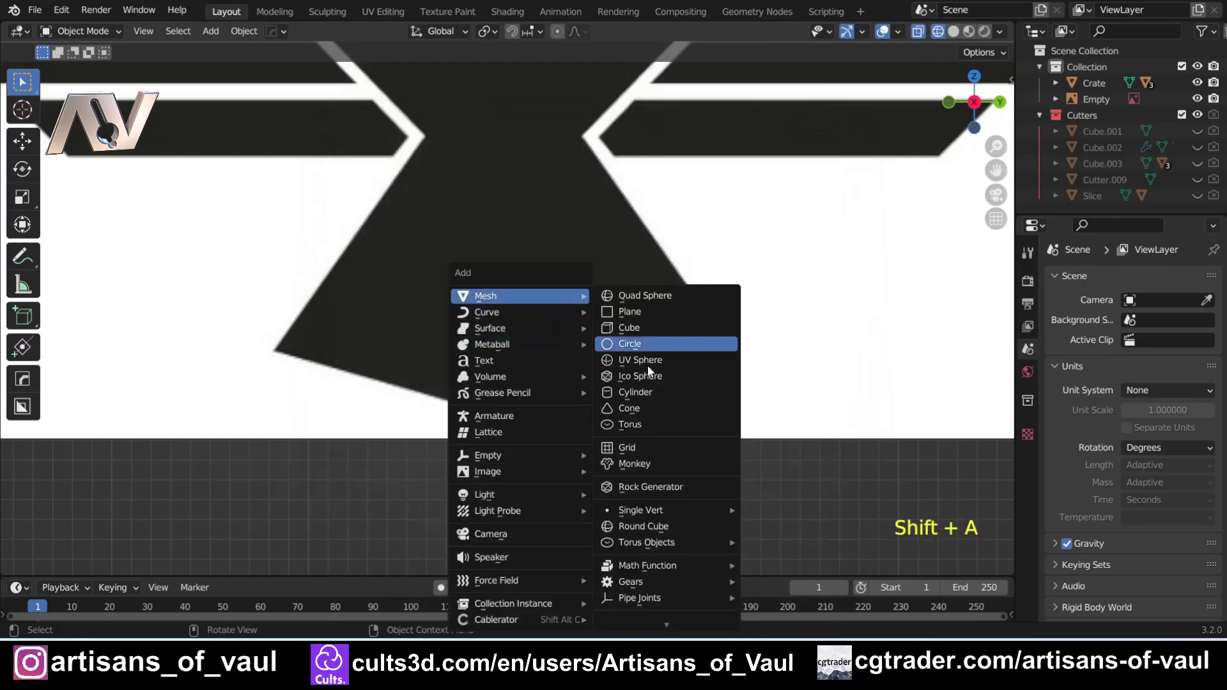
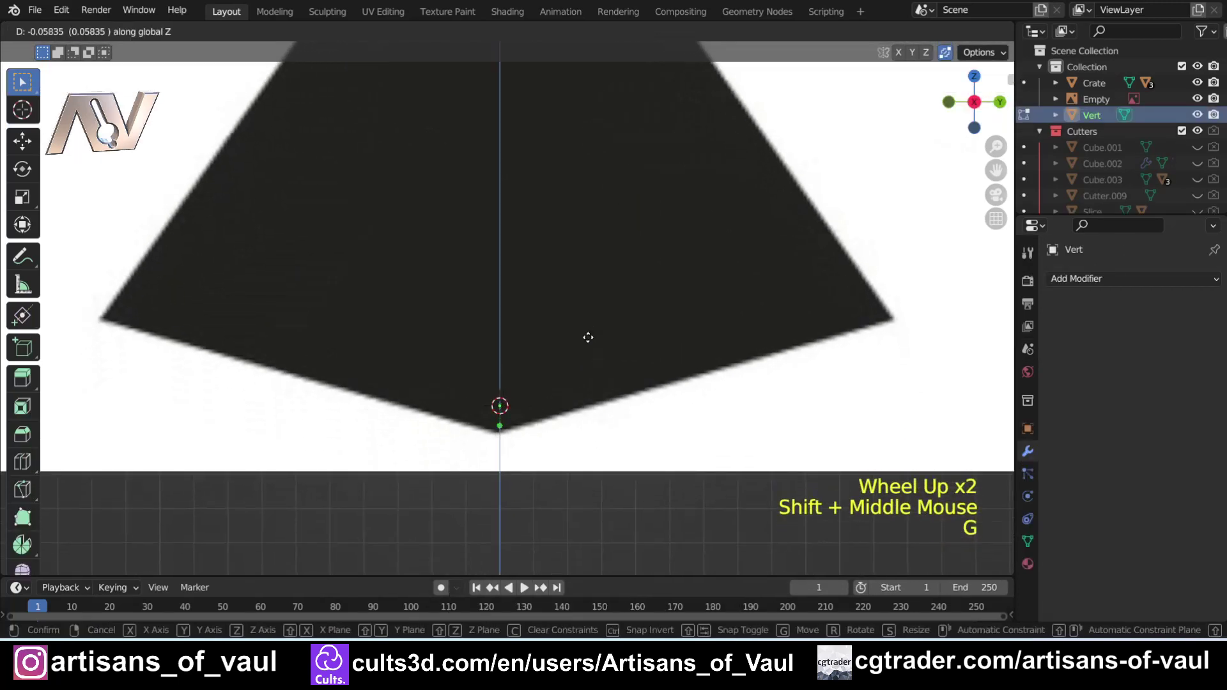
scroll(down, 3)
key(Tab)
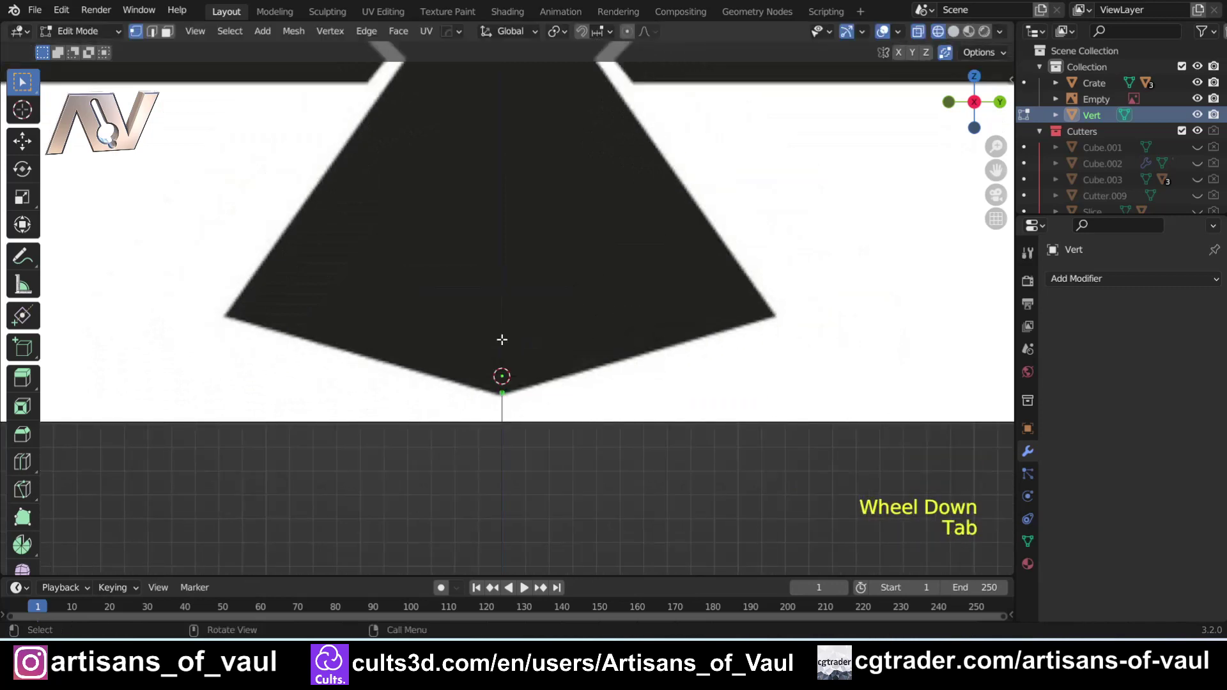
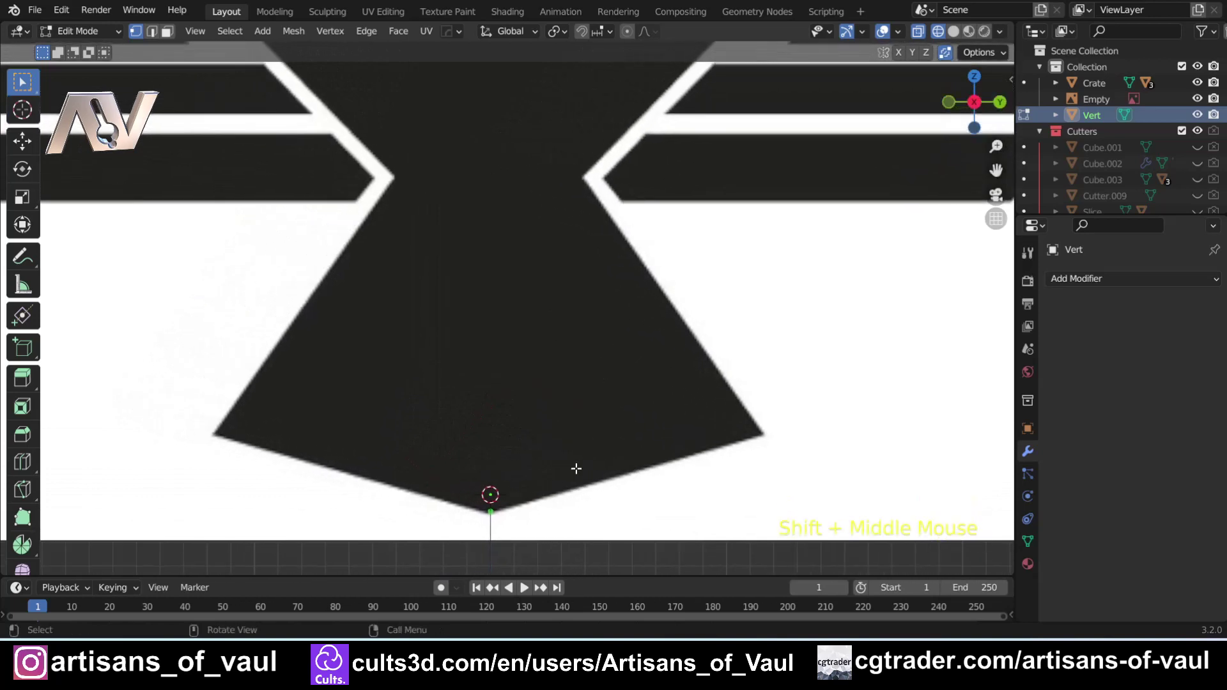
key(e)
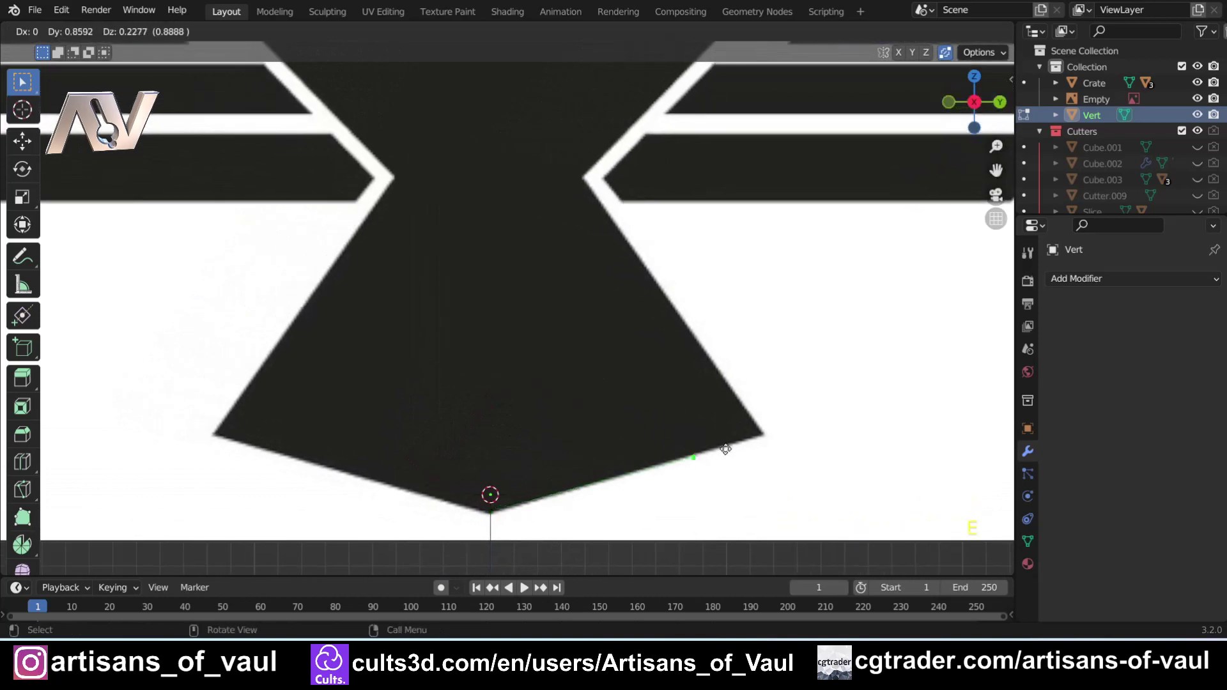
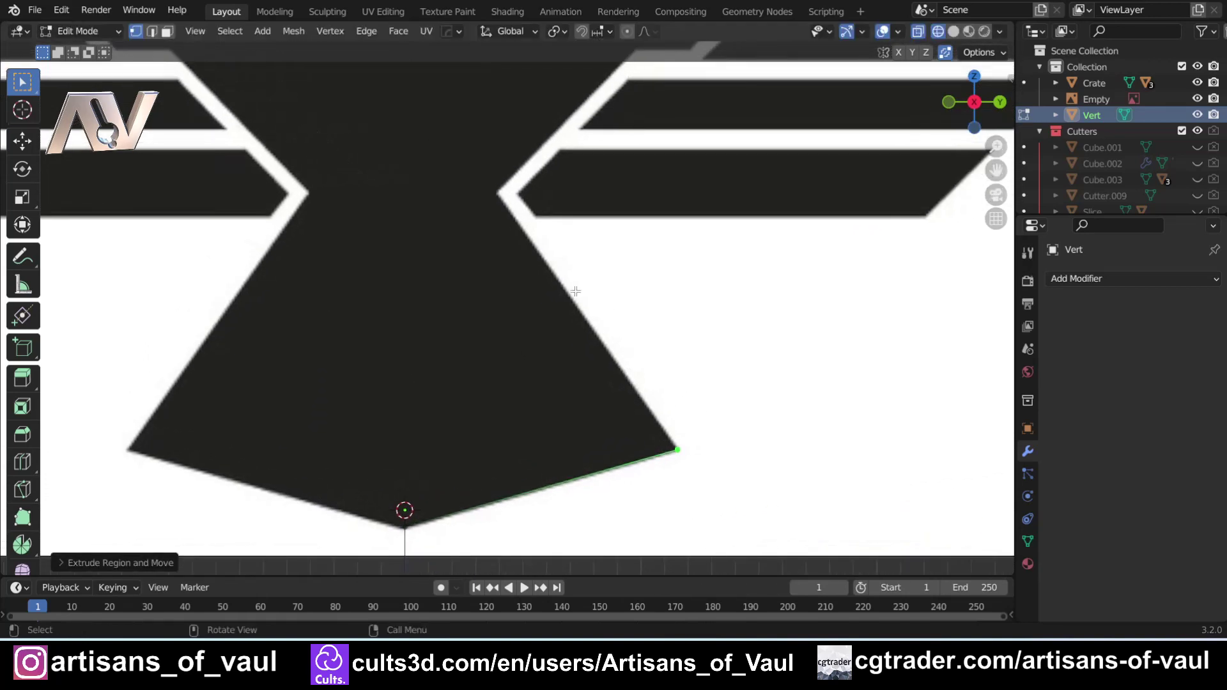
scroll(down, 3)
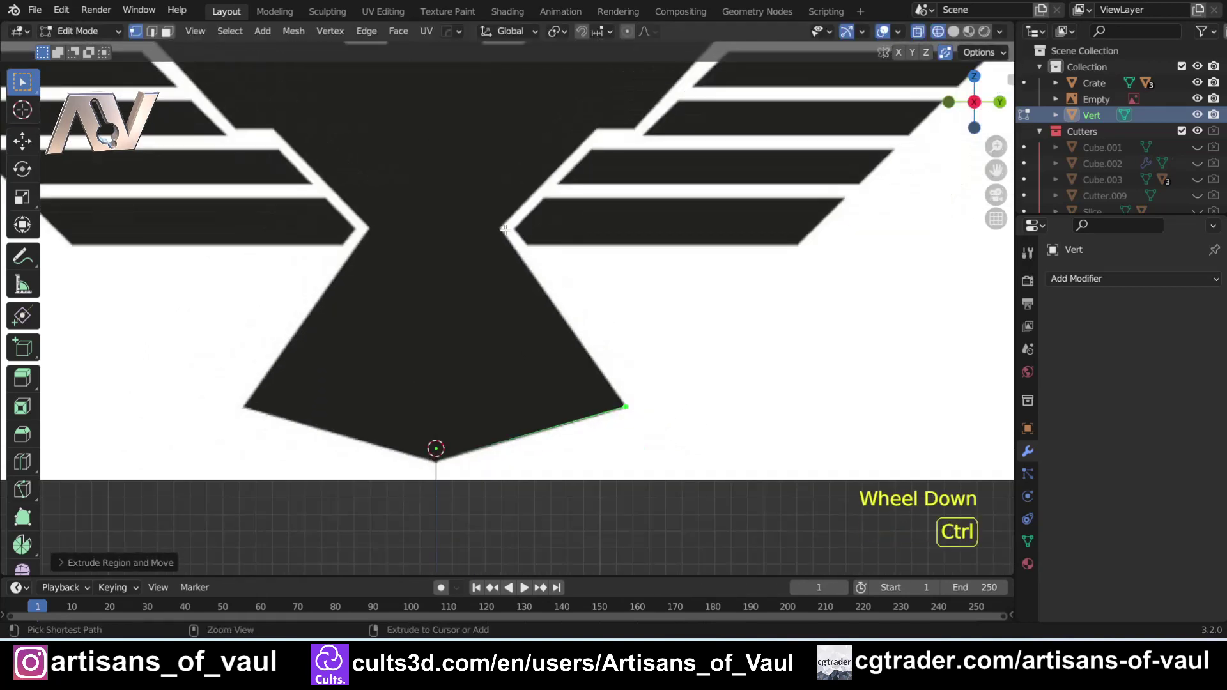
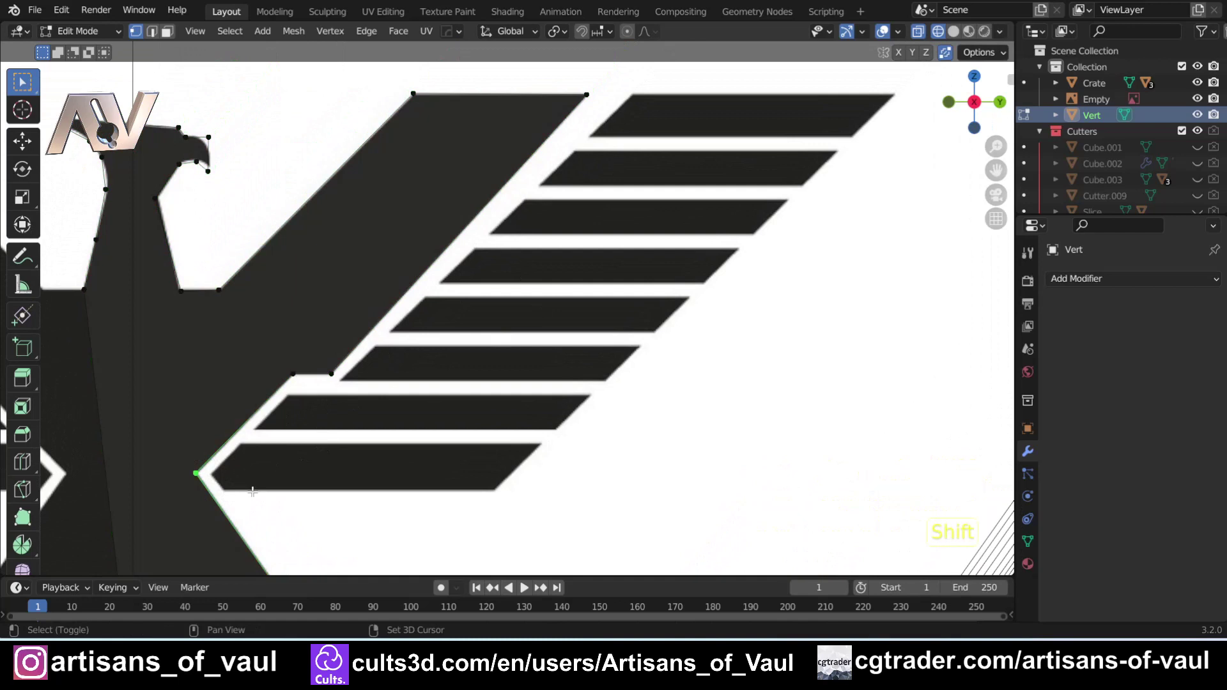
Trace the lower feather outlines and fill them with faces.
key(shift+d)
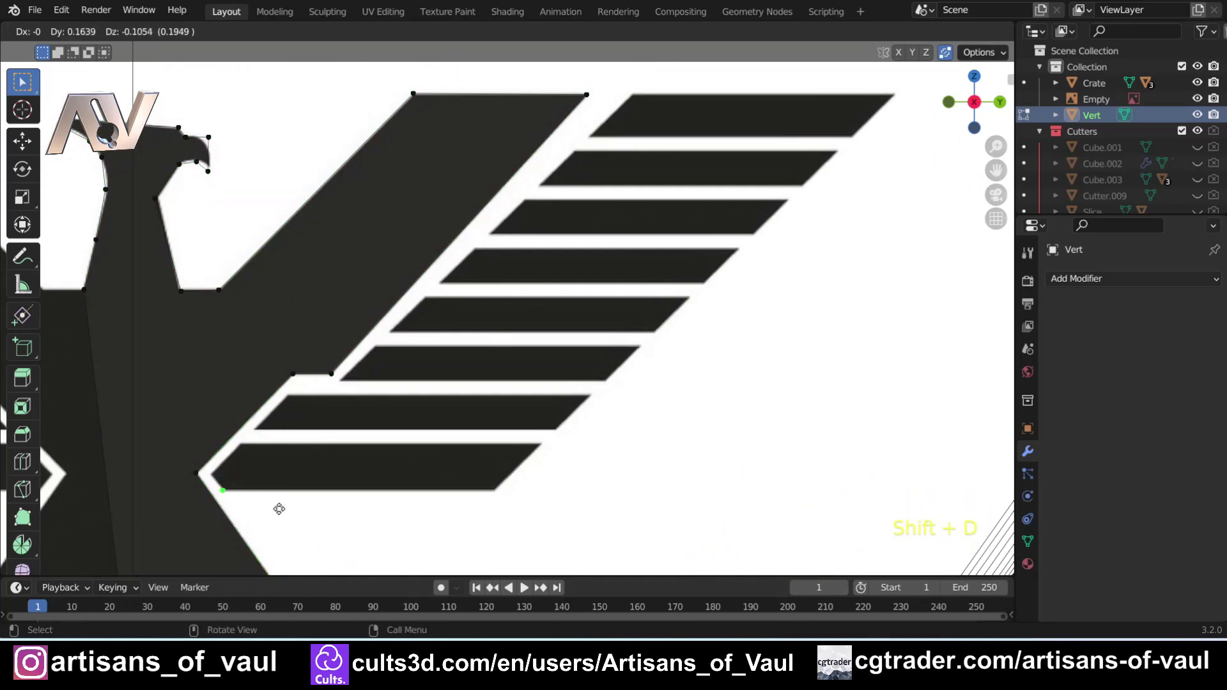
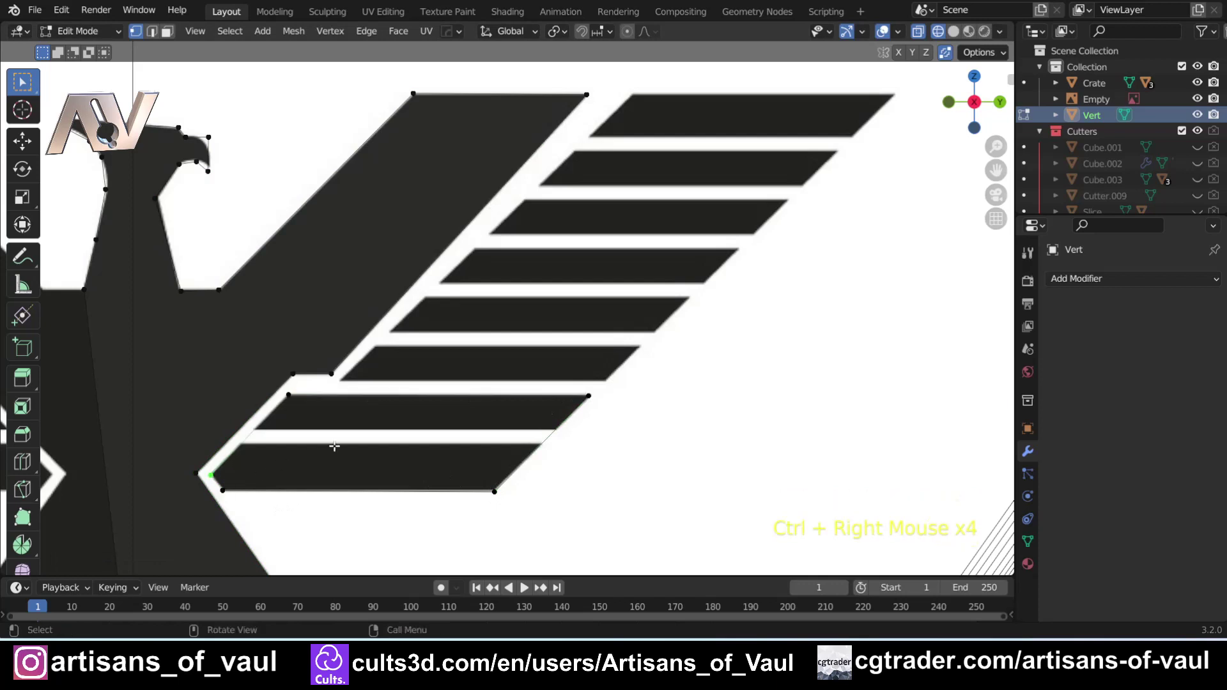
key(l)
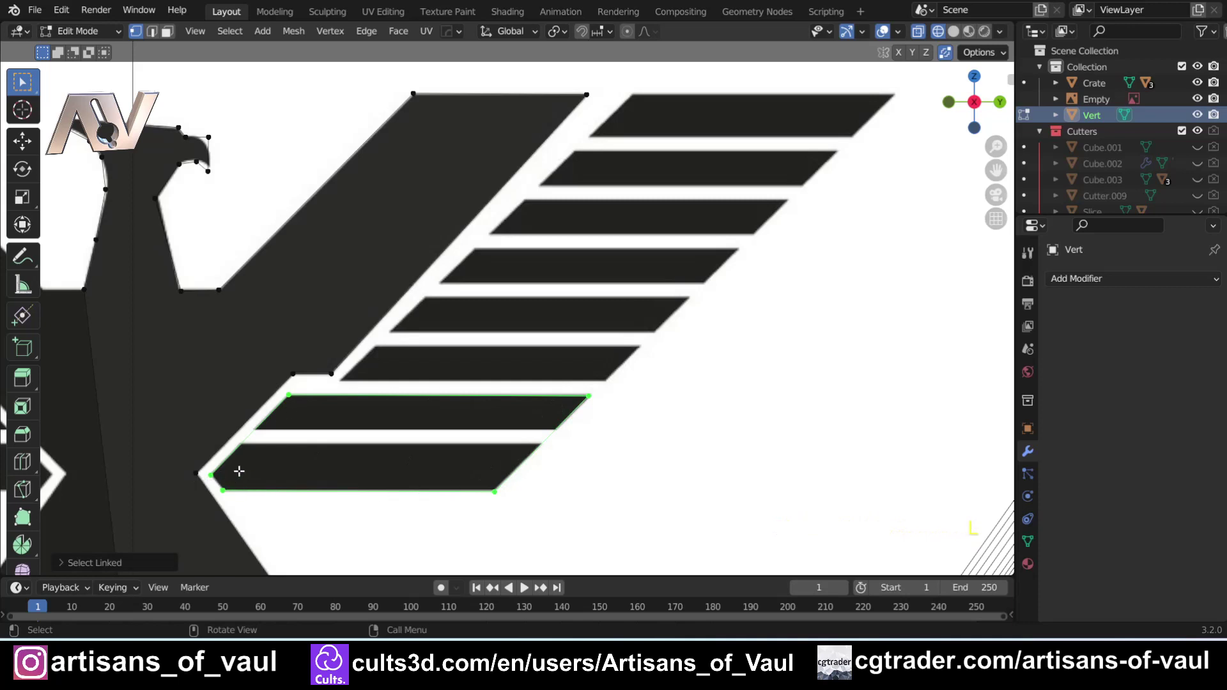
key(f)
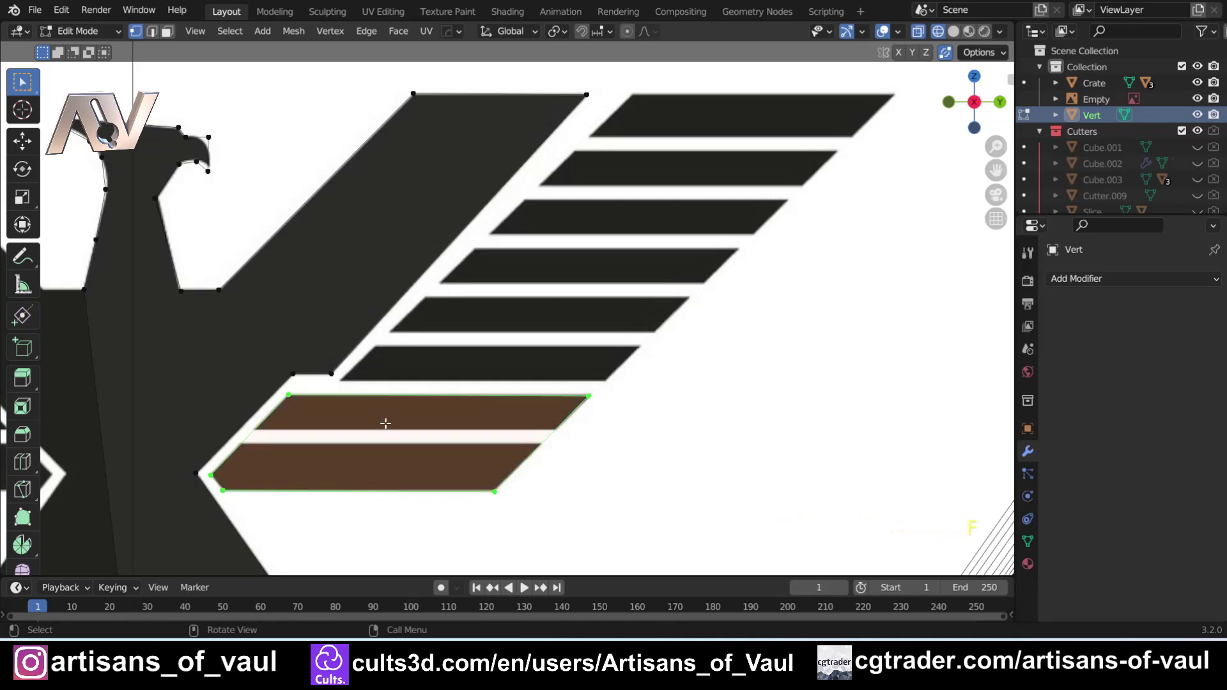
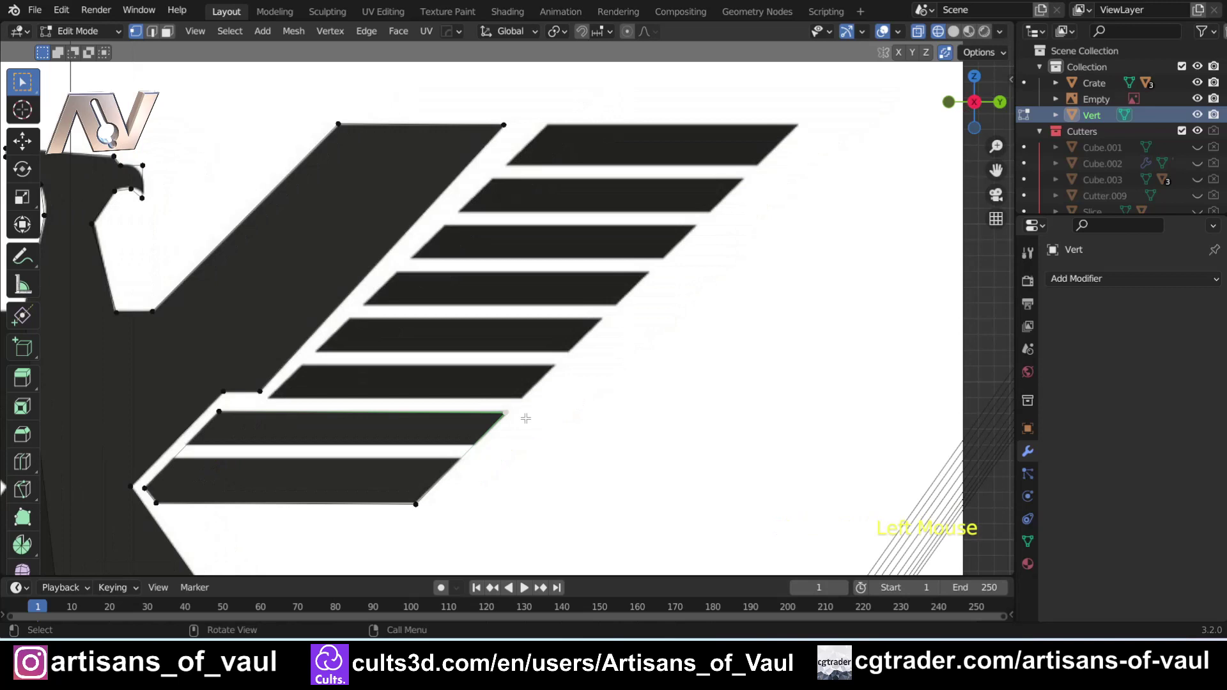
Duplicate the feather bar pairs repeatedly, shifting each copy further up toward the wing tip.
key(shift+d)
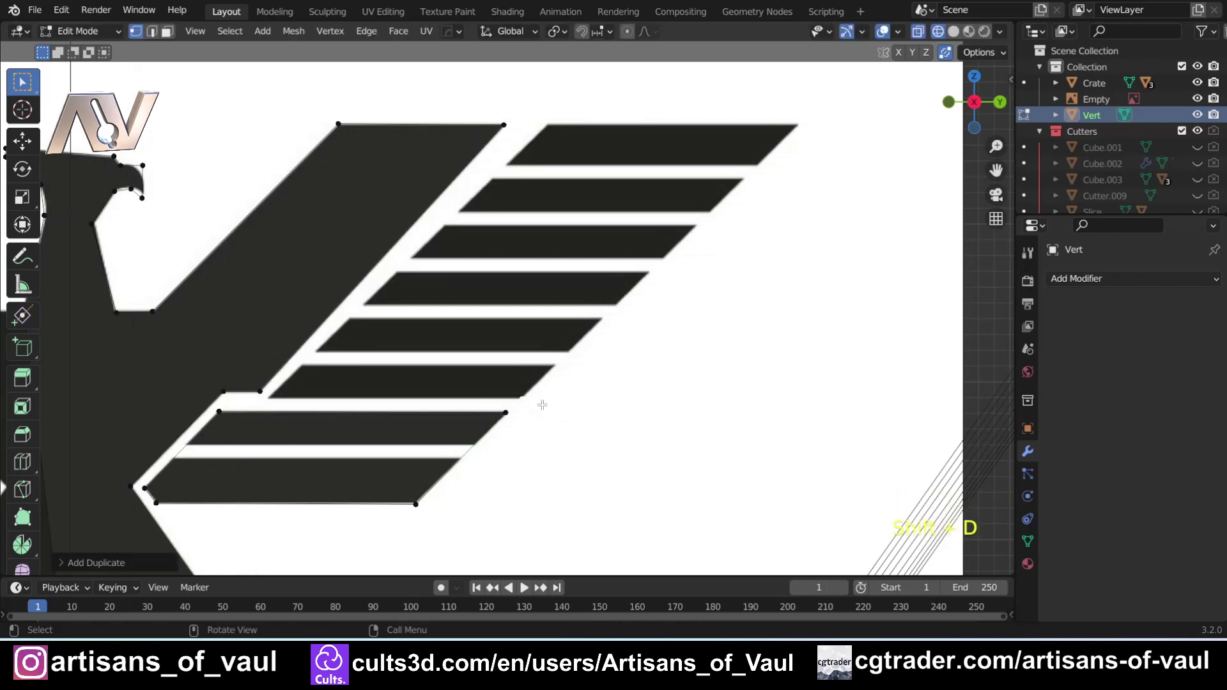
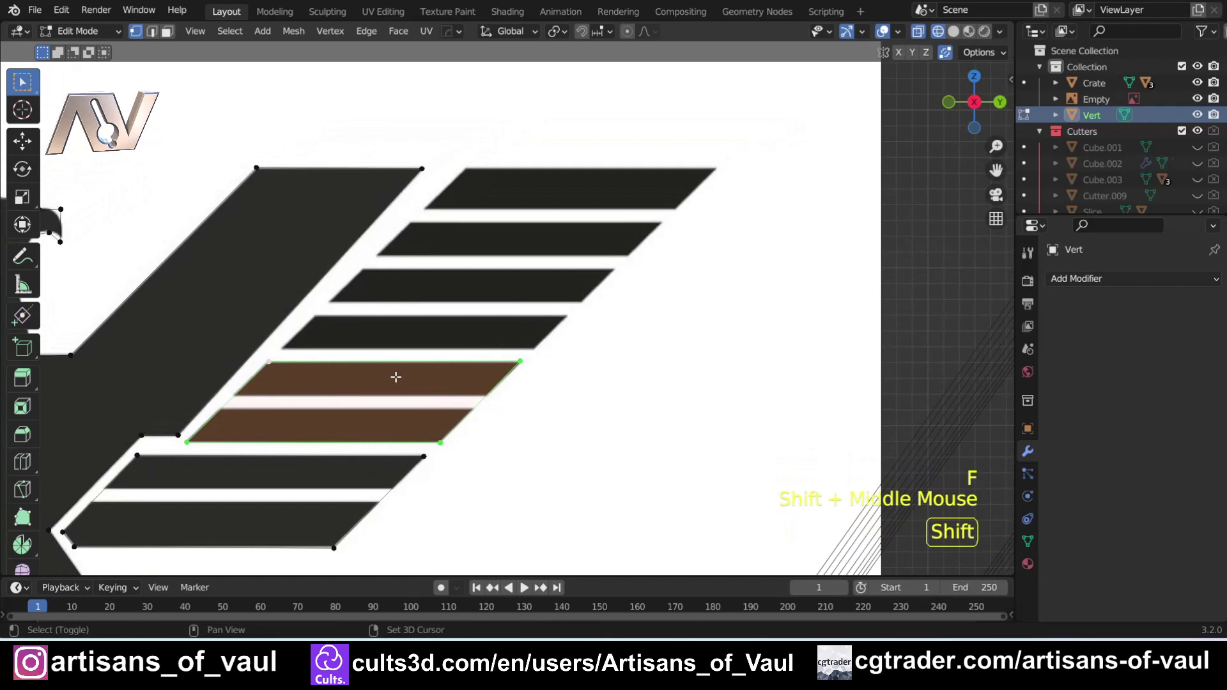
key(shift+d)
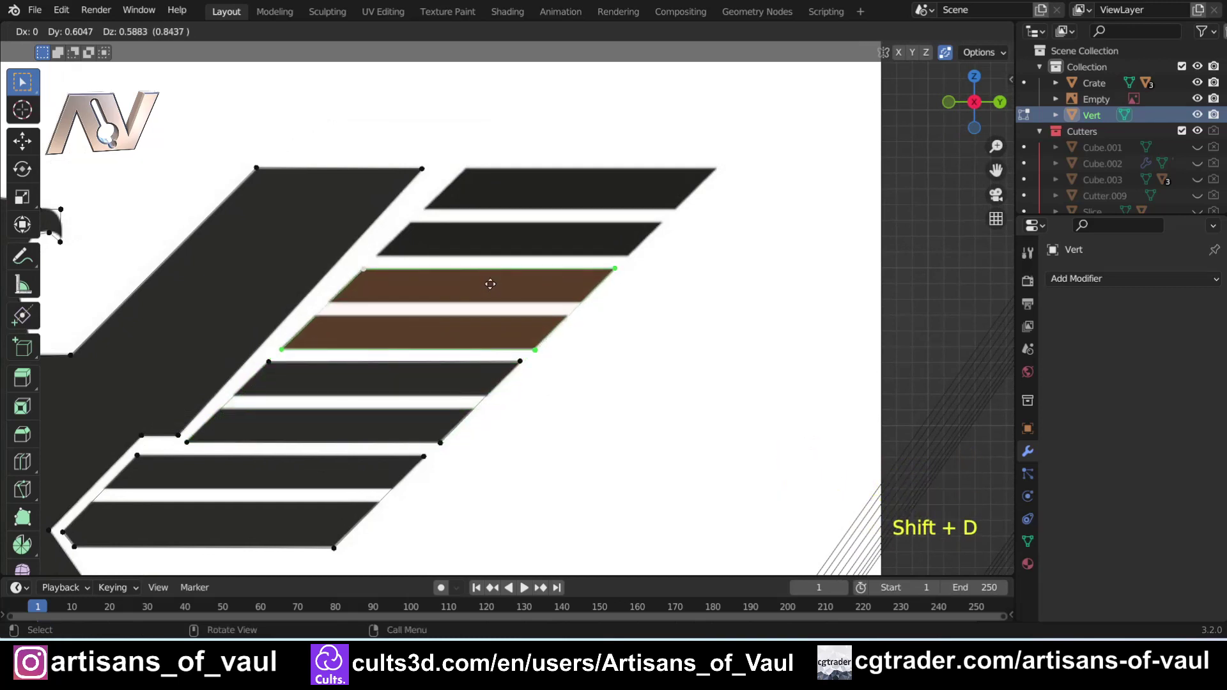
key(shift+d)
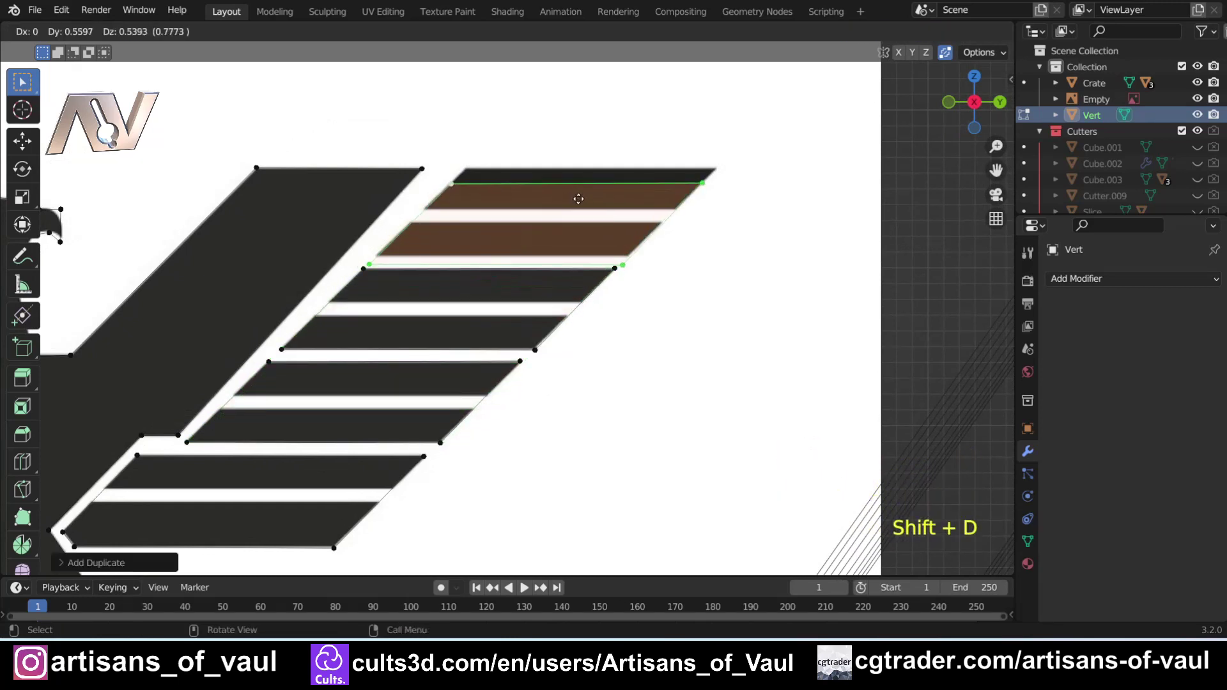
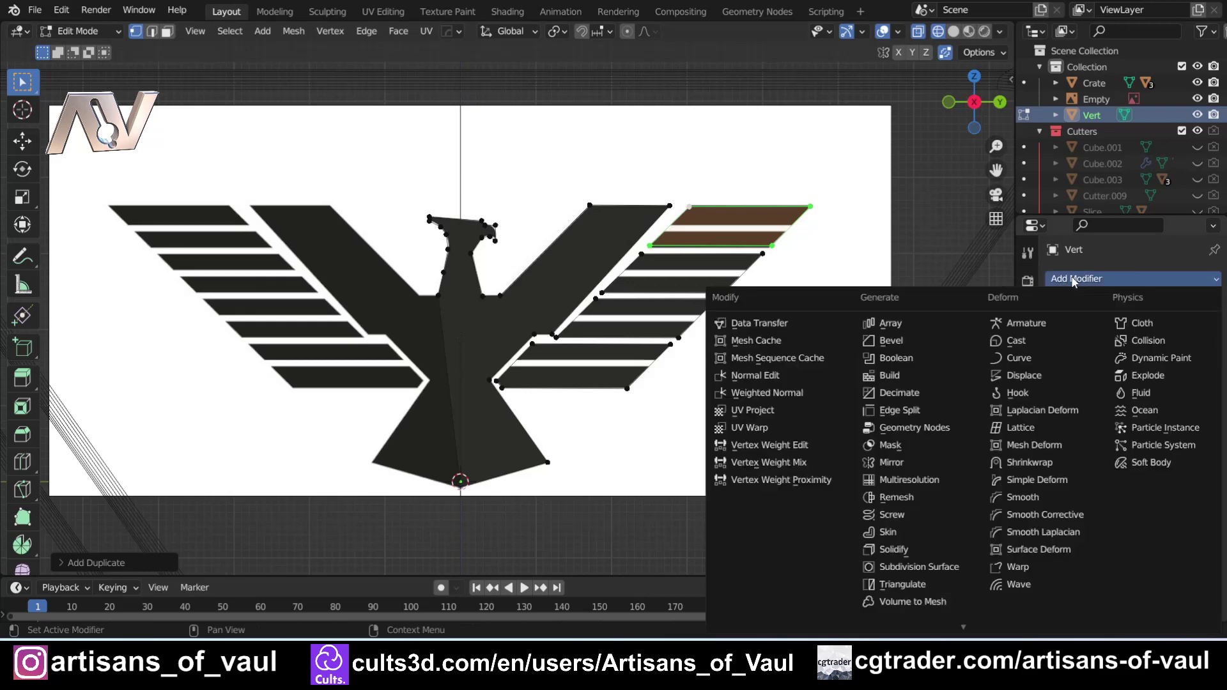
Add a Mirror modifier on the Y axis only, with Bisect Y, so the eagle is symmetrical.
click(895, 464)
click(1132, 370)
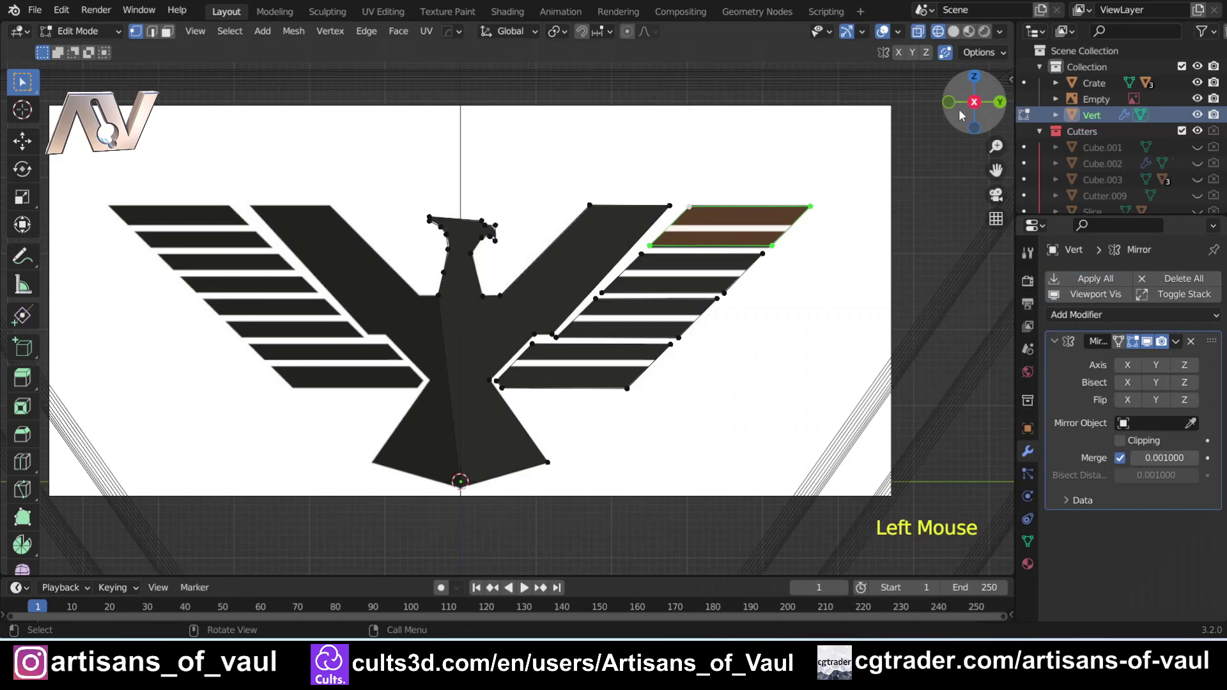
click(1169, 369)
click(1162, 390)
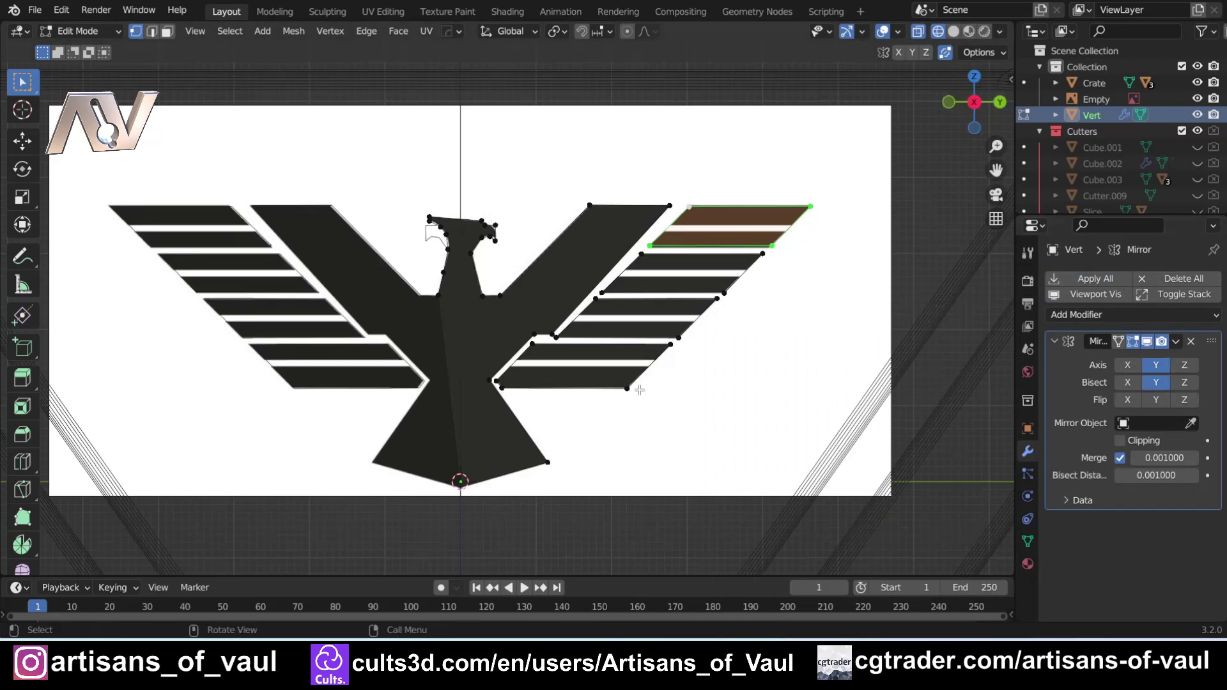
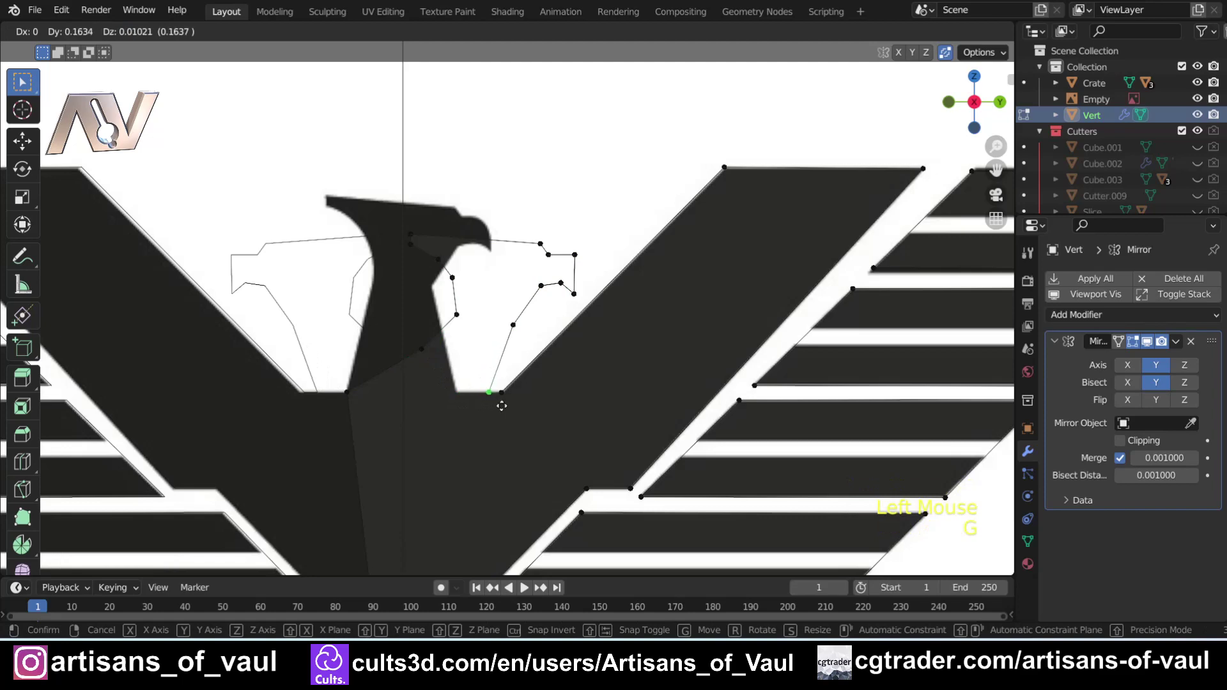
Nudge the eagle's head vertices into shape, then return to Object Mode and view the logo on the crate.
scroll(down, 3)
key(Tab)
middle_click(474, 342)
key(shift+z)
scroll(down, 3)
middle_click(523, 362)
middle_click(548, 347)
key(g)
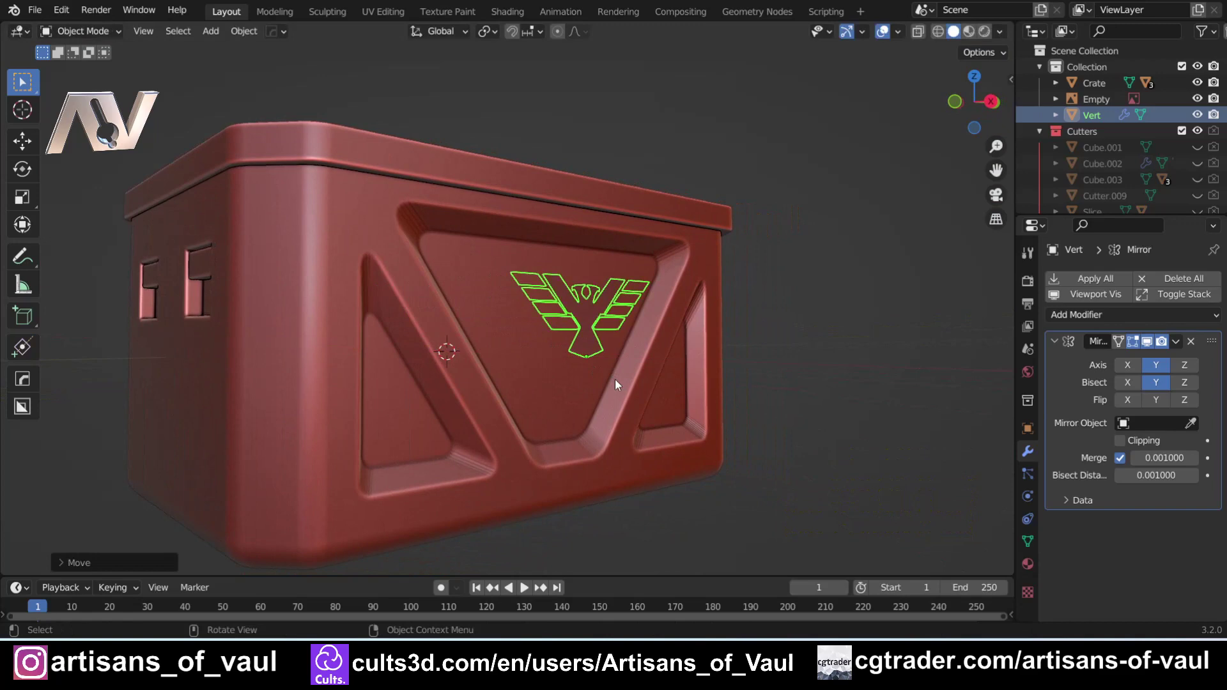
middle_click(603, 326)
scroll(up, 3)
middle_click(581, 354)
scroll(up, 3)
middle_click(556, 370)
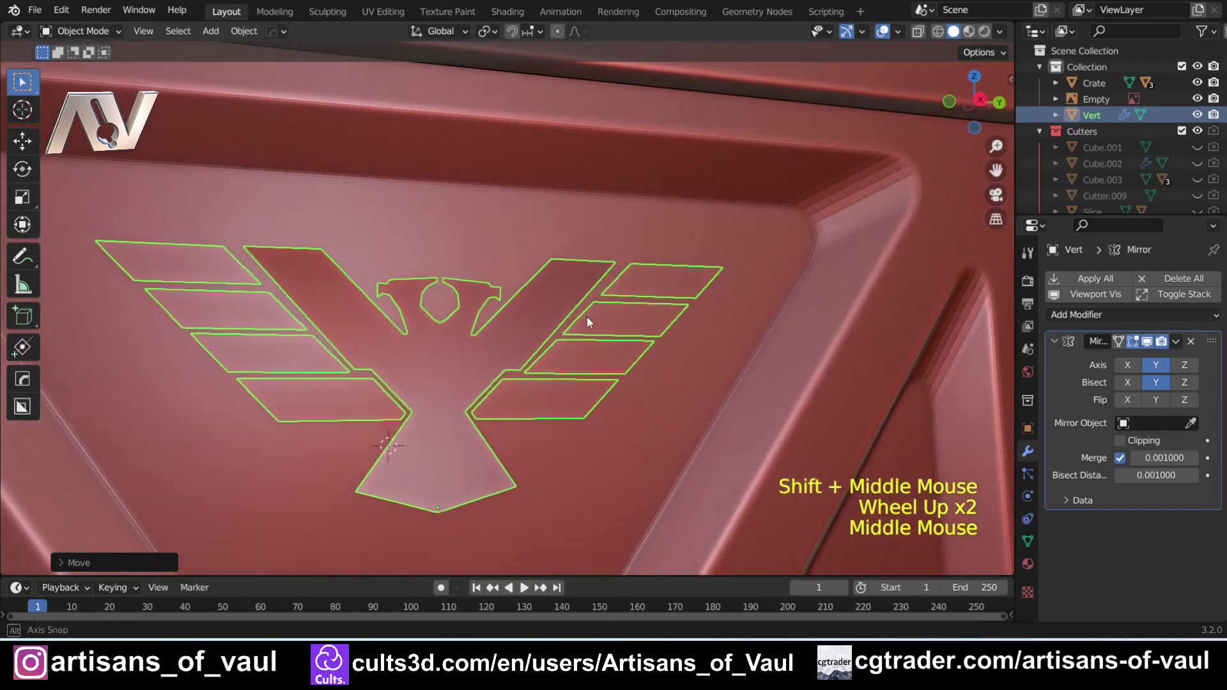
Check Face Orientation, flip the eagle mesh's normals so its faces point outward, then hide the overlay.
middle_click(543, 321)
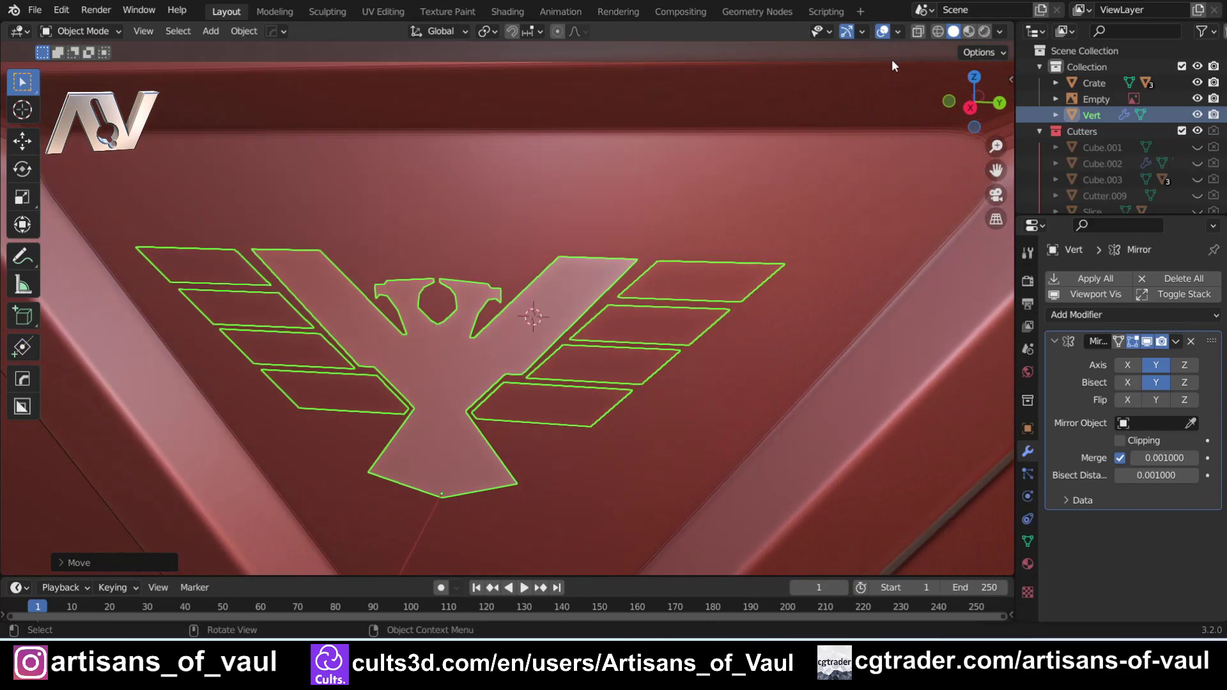
click(904, 32)
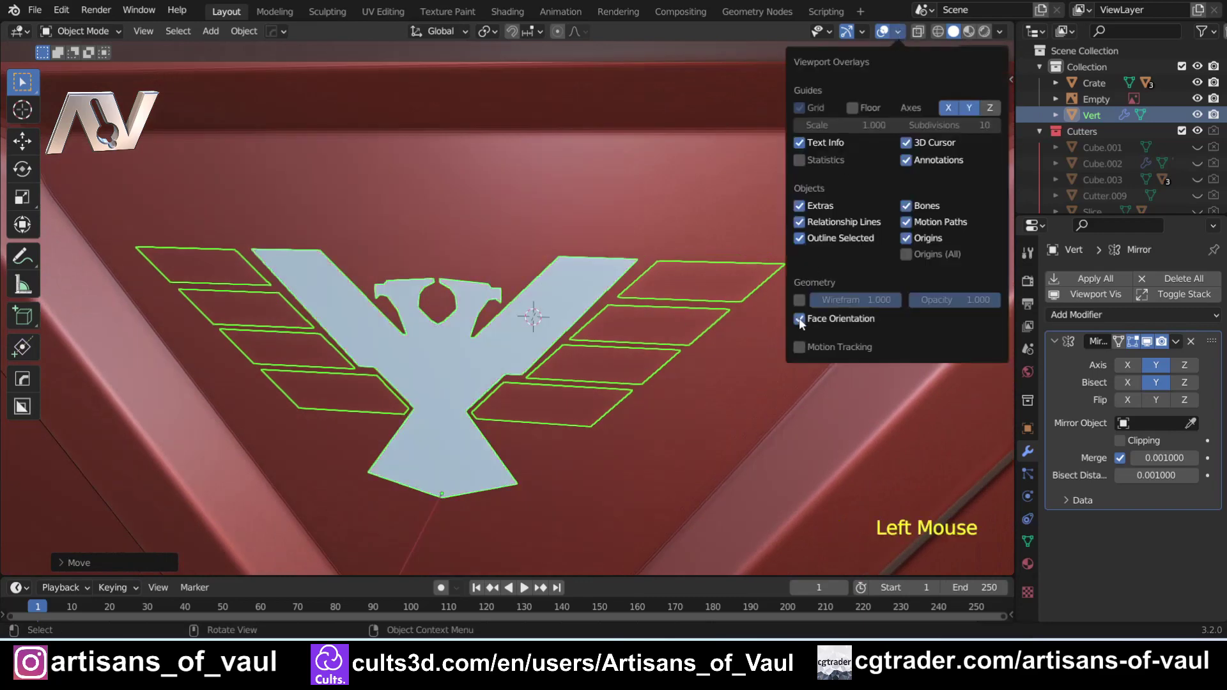
middle_click(525, 385)
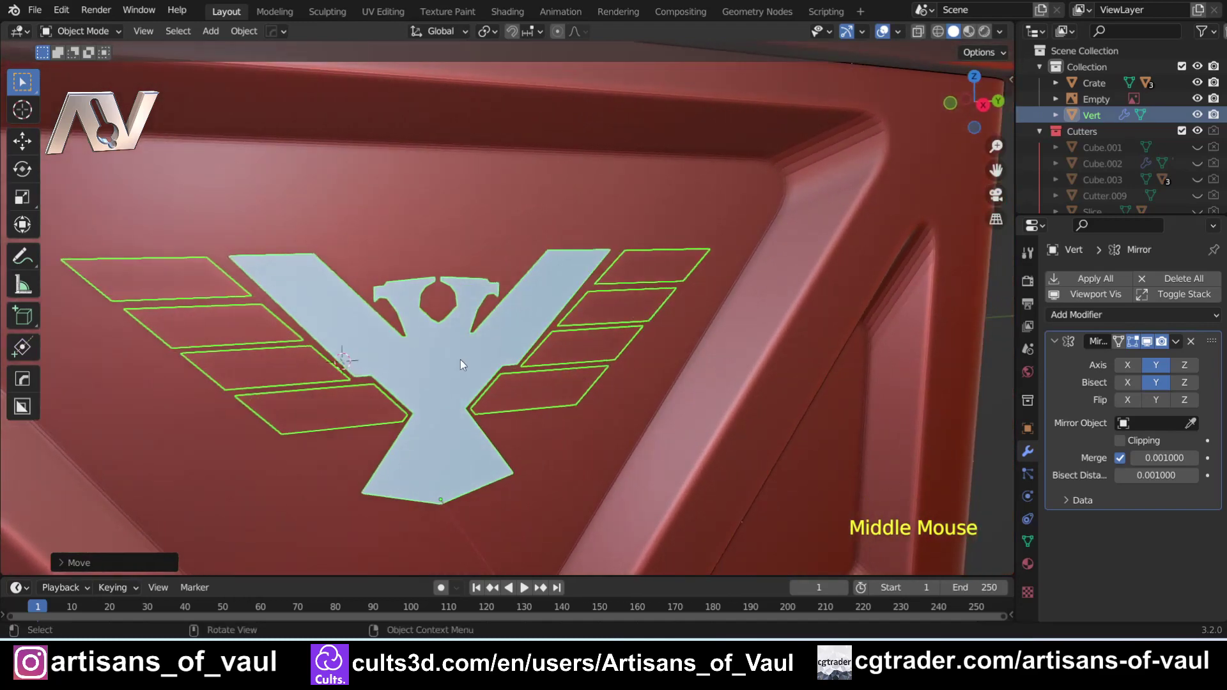
middle_click(443, 358)
key(Tab)
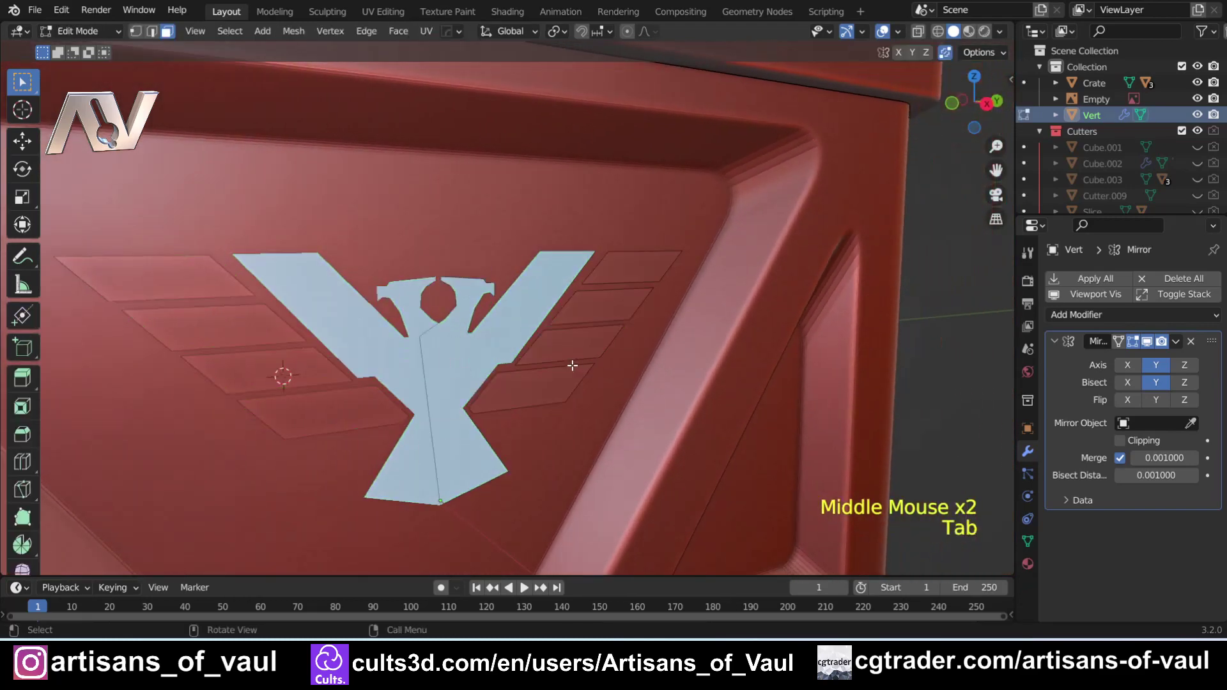
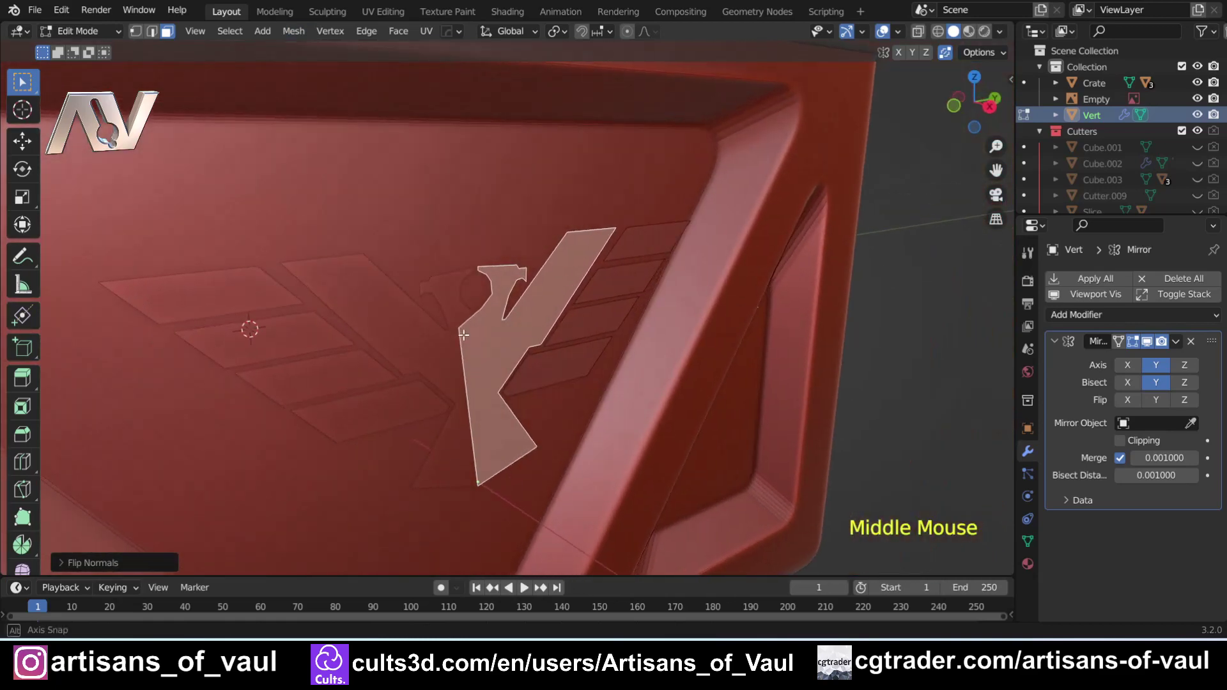
key(Tab)
middle_click(543, 322)
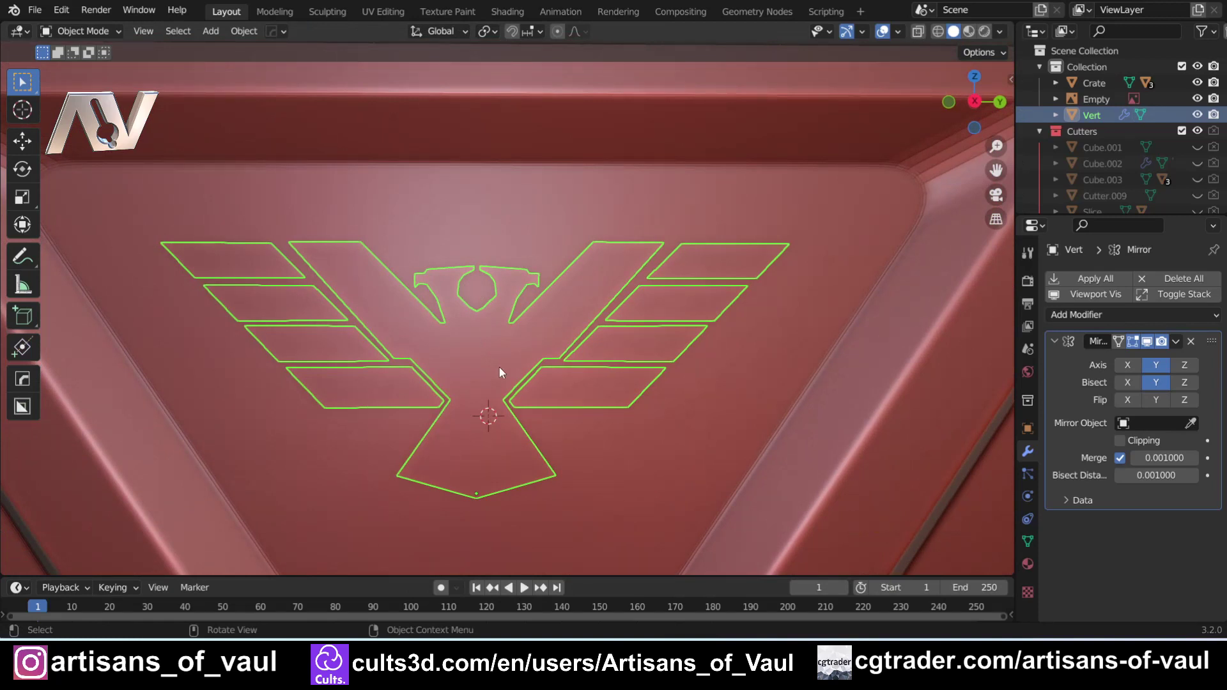
Apply the Mirror modifier and extrude the eagle faces into a solid emblem.
click(1089, 288)
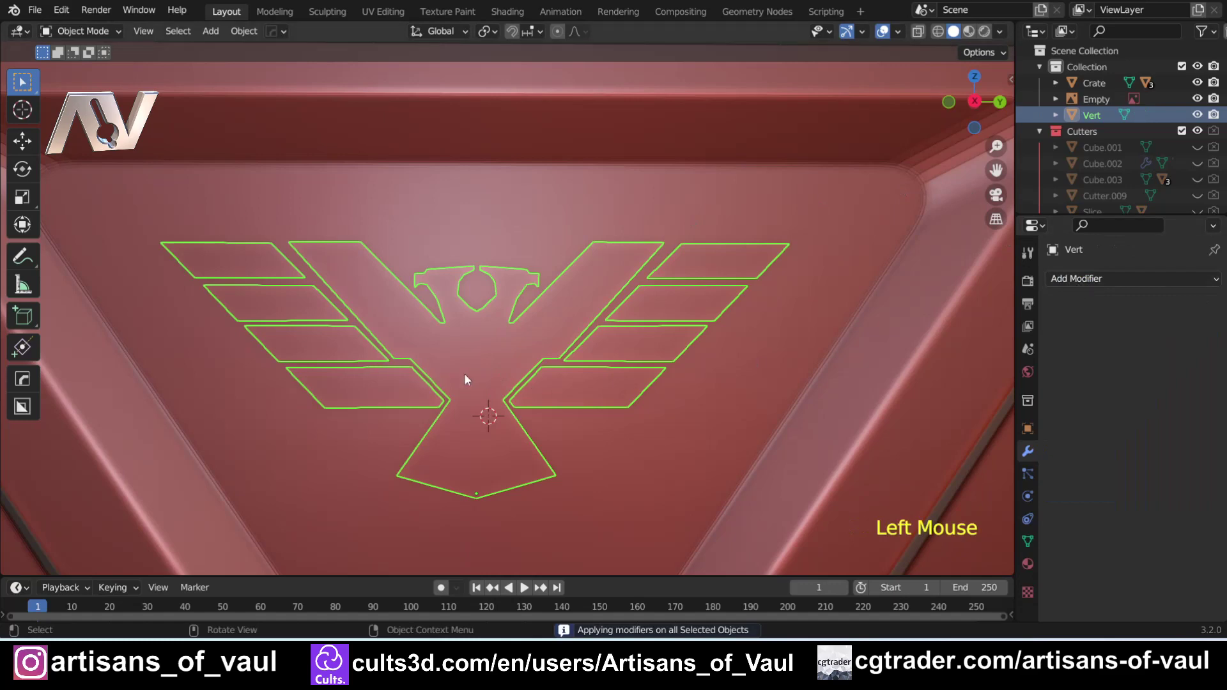
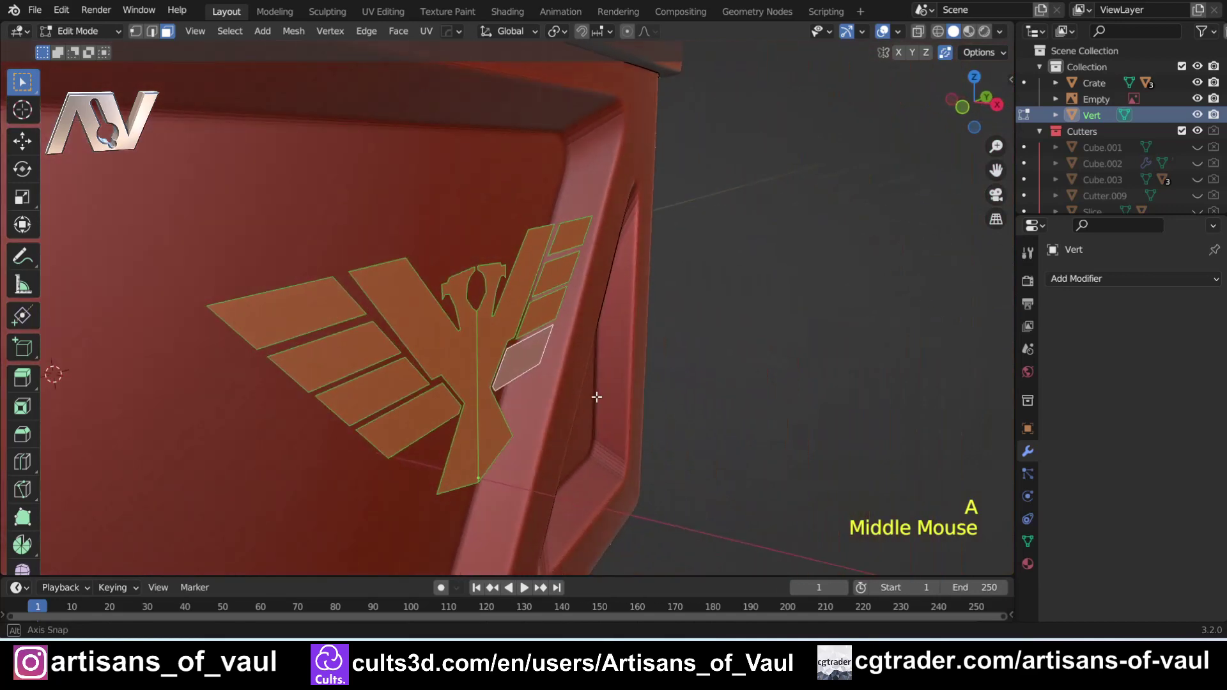
key(e)
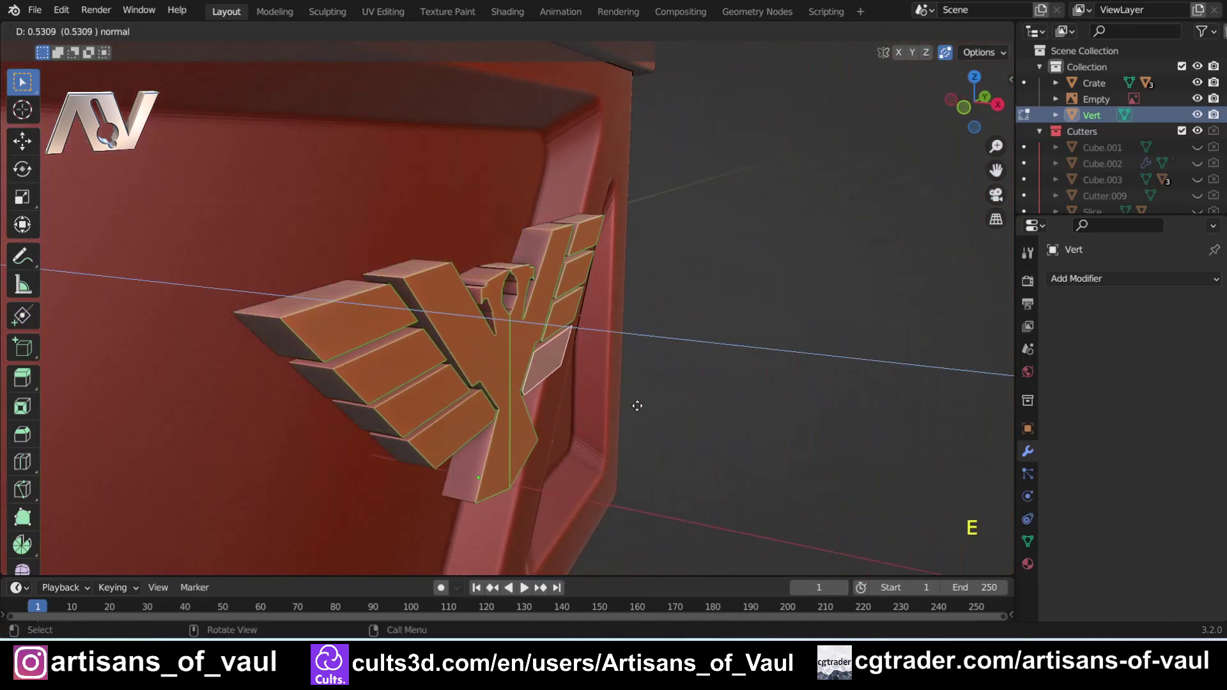
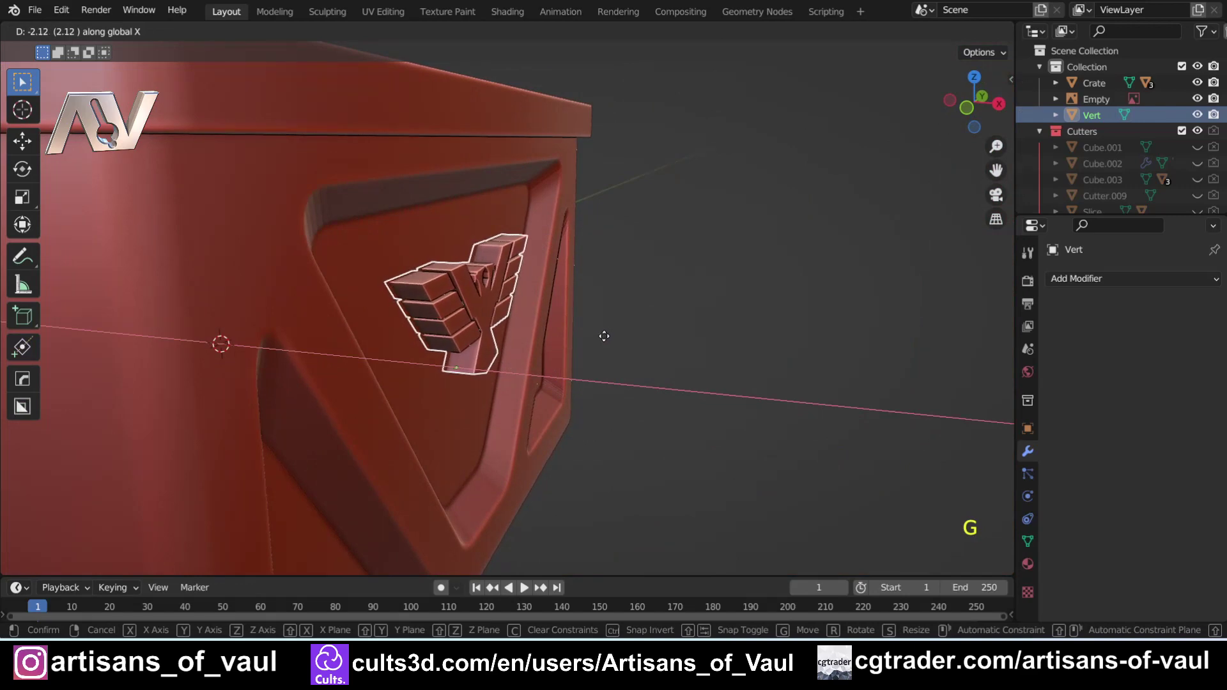
Confirm the emblem set into the panel and inspect it around the whole crate.
click(719, 289)
middle_click(644, 299)
middle_click(549, 335)
scroll(up, 3)
middle_click(509, 321)
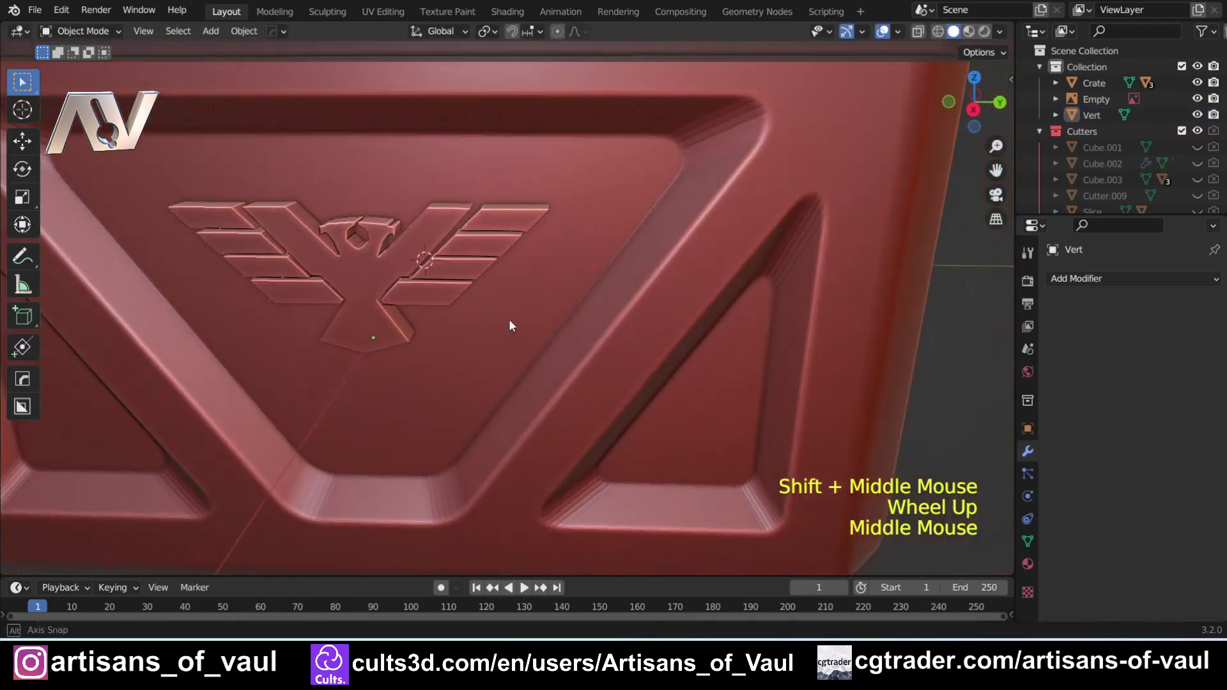
middle_click(344, 334)
middle_click(353, 306)
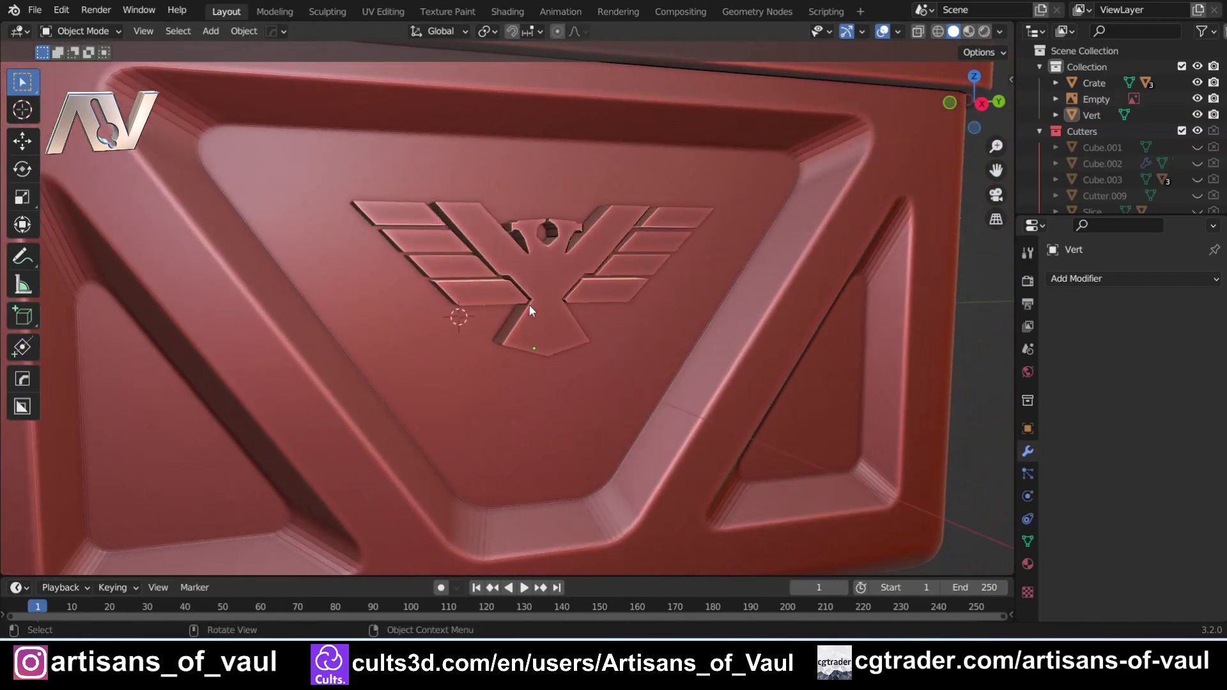
scroll(down, 3)
middle_click(433, 277)
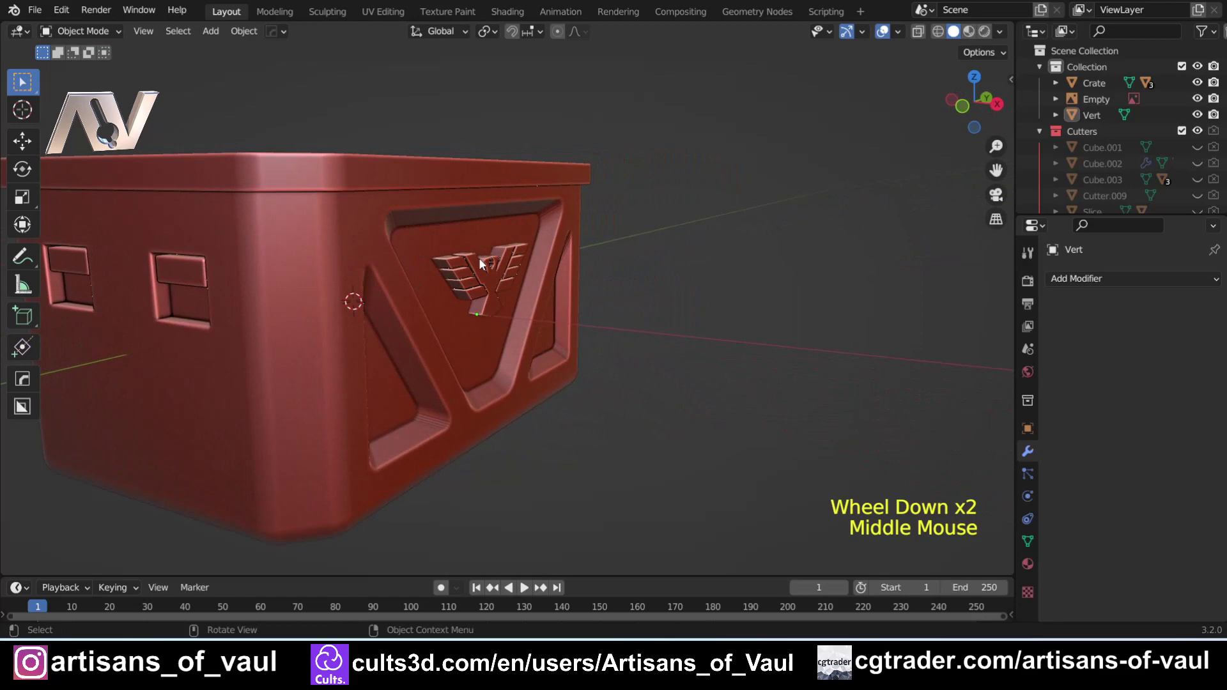
Select the eagle and the crate together and rotate them about global Y to tilt the panel.
click(485, 286)
click(972, 117)
middle_click(610, 277)
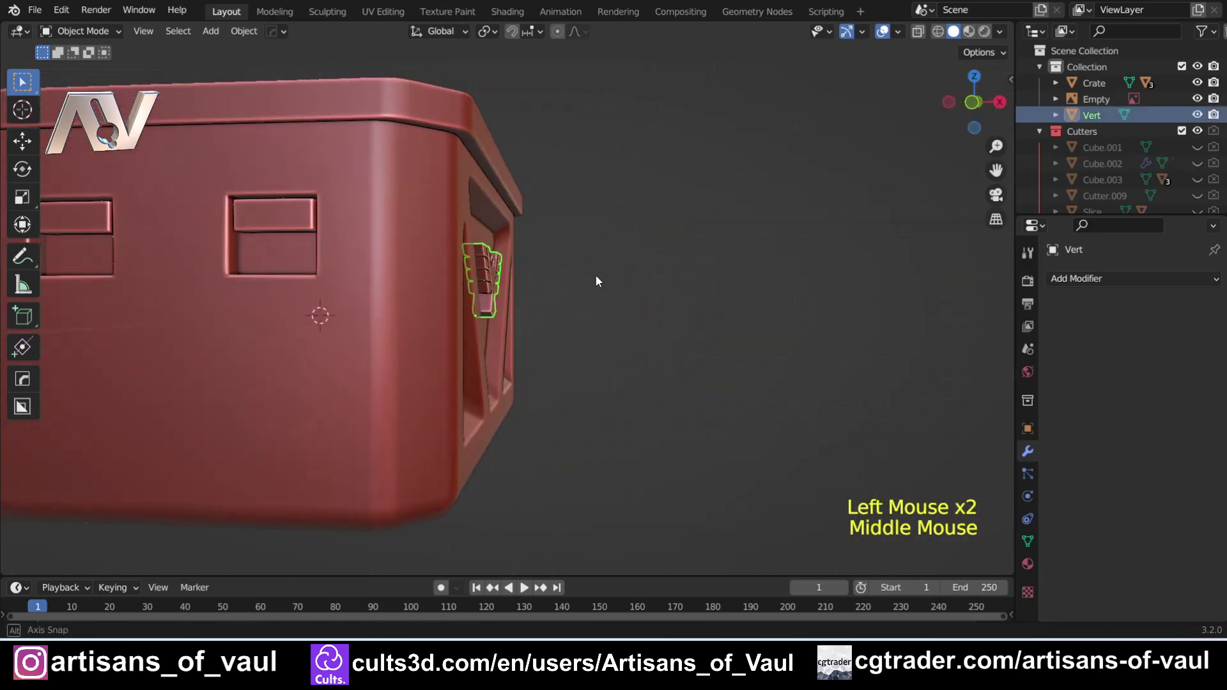
click(376, 282)
scroll(down, 3)
middle_click(573, 309)
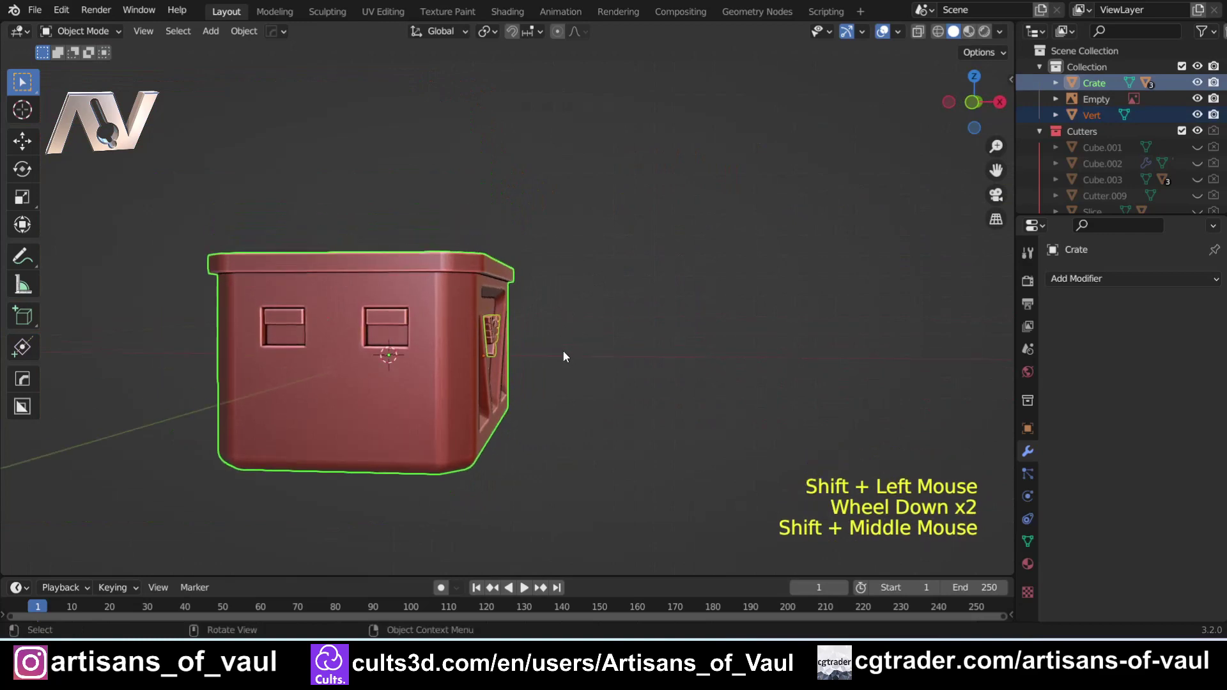
key(r)
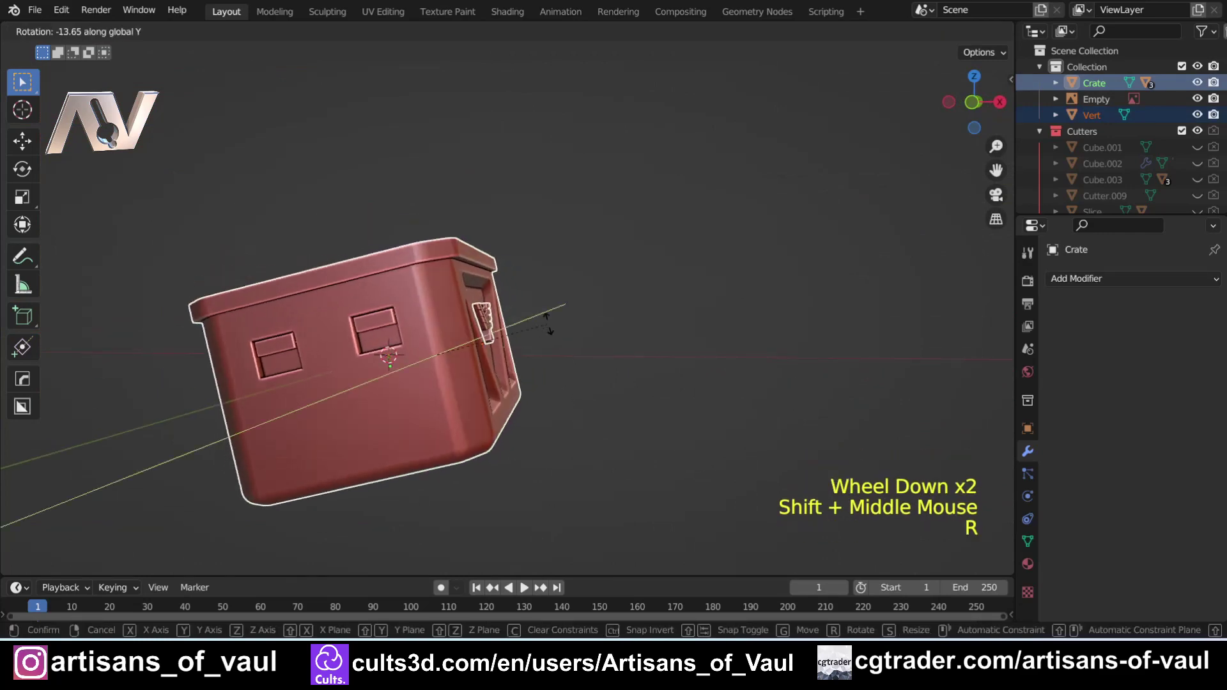
middle_click(483, 334)
scroll(up, 3)
scroll(up, 3)
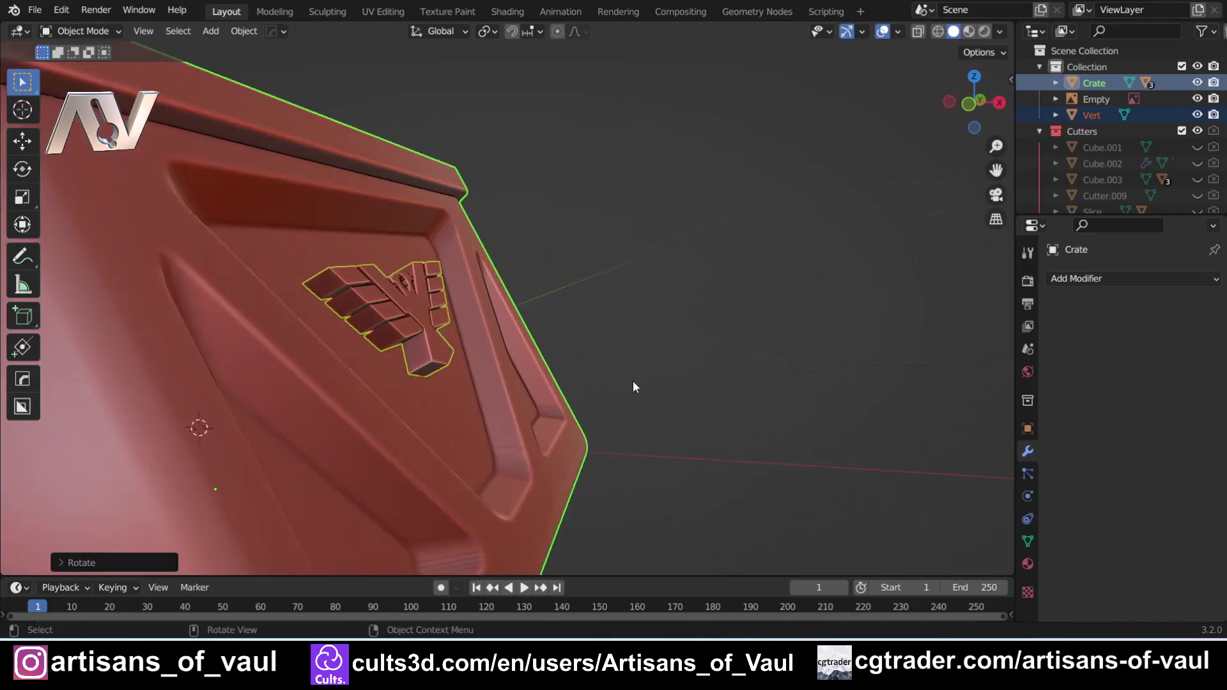
key(ctrl+z)
scroll(down, 3)
click(507, 333)
click(386, 296)
key(alt+x)
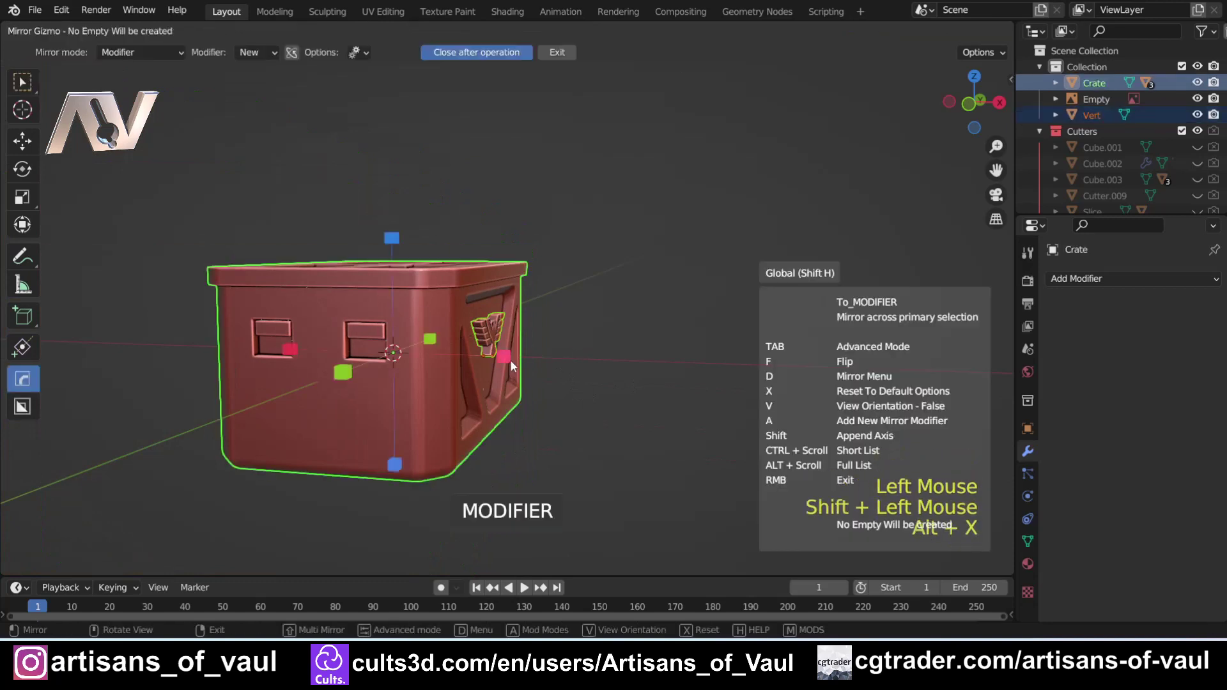
click(507, 362)
middle_click(354, 340)
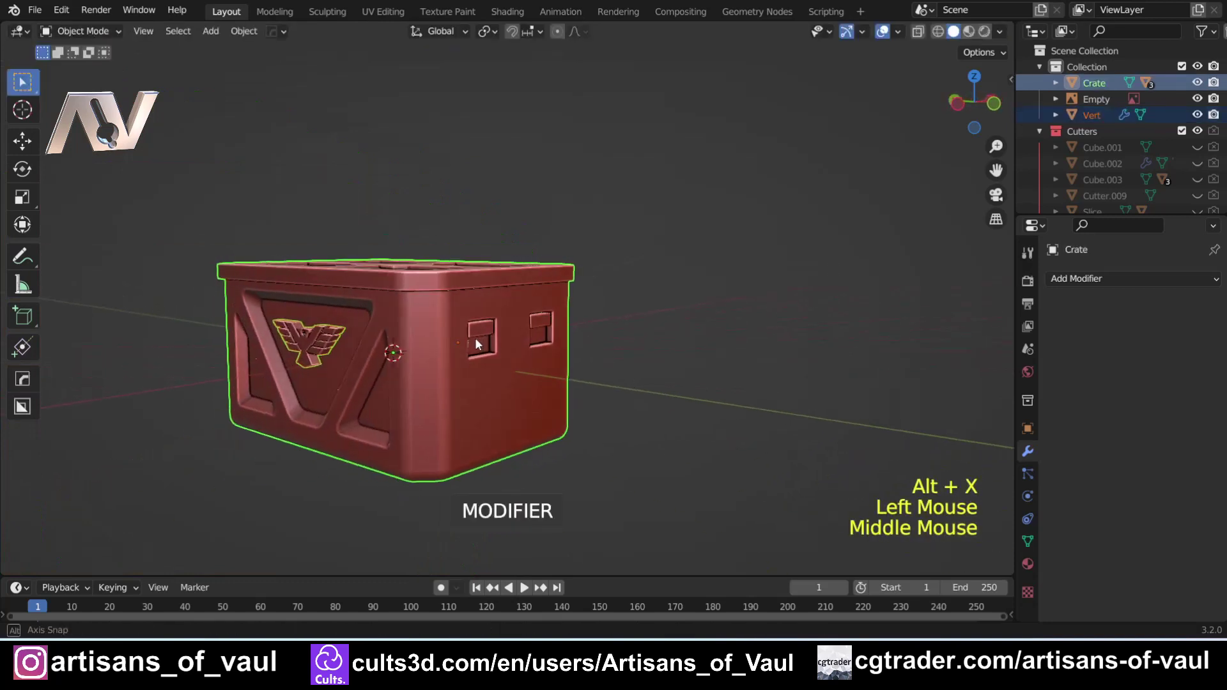
middle_click(370, 354)
scroll(up, 3)
middle_click(590, 332)
scroll(down, 3)
key(shift+z)
middle_click(539, 349)
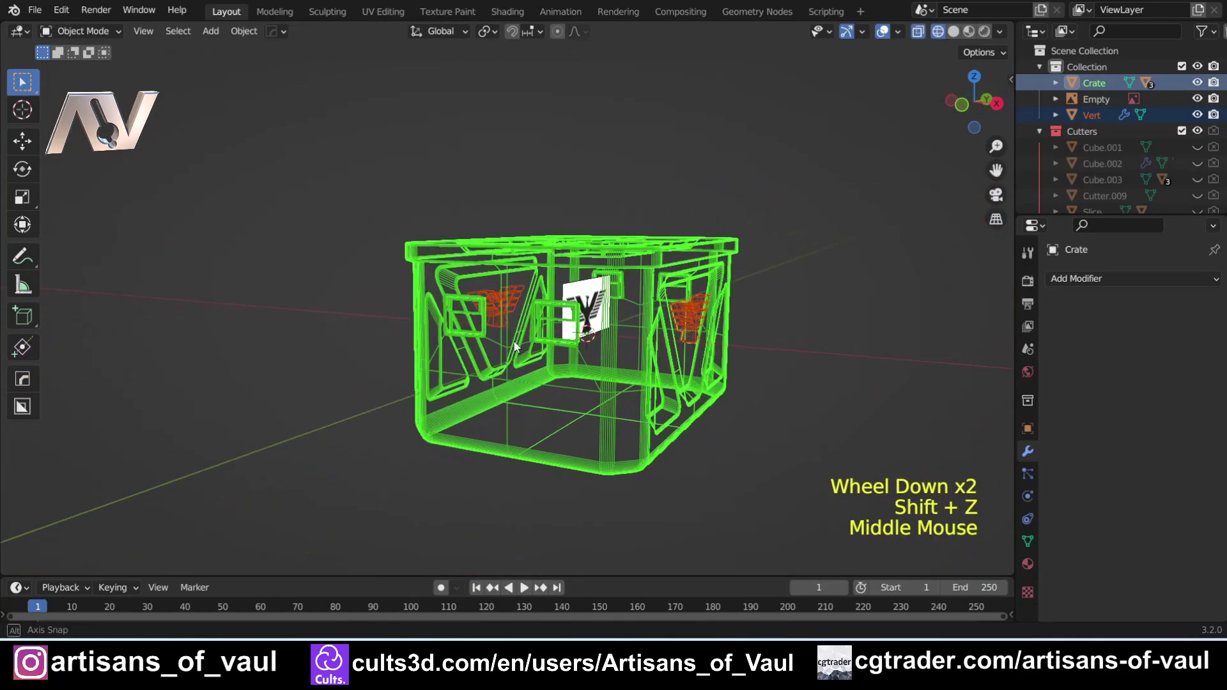
key(Delete)
key(ctrl+z)
click(522, 344)
key(h)
click(812, 291)
key(shift+z)
middle_click(652, 303)
click(326, 204)
middle_click(731, 397)
key(r)
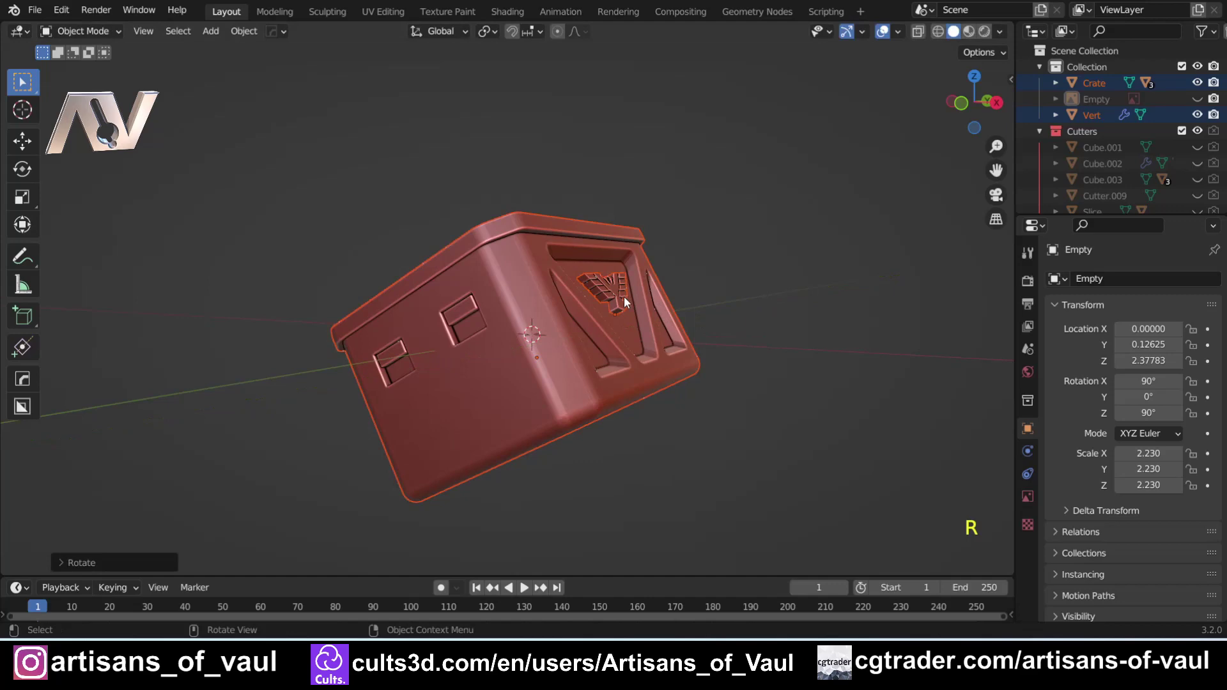
middle_click(407, 370)
middle_click(522, 403)
scroll(up, 3)
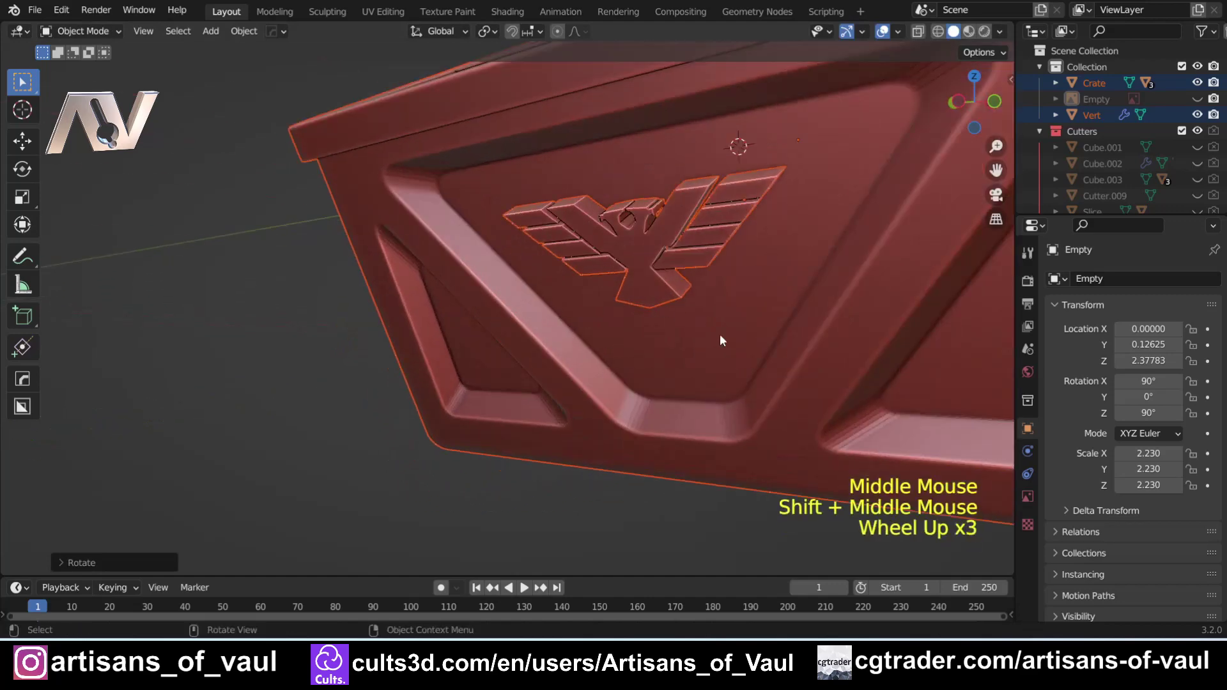
middle_click(754, 362)
scroll(down, 3)
key(ctrl+z)
middle_click(752, 311)
middle_click(655, 296)
middle_click(358, 277)
middle_click(386, 283)
scroll(up, 3)
middle_click(333, 268)
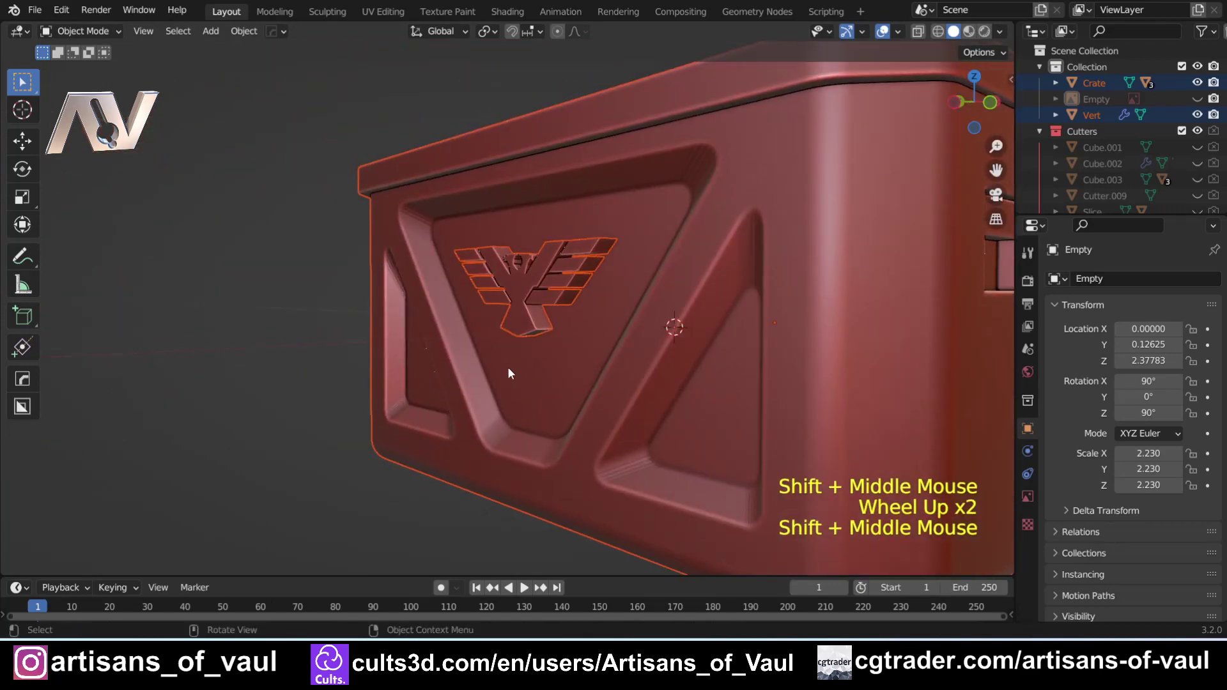
key(ctrl+shift+z)
middle_click(557, 399)
scroll(up, 3)
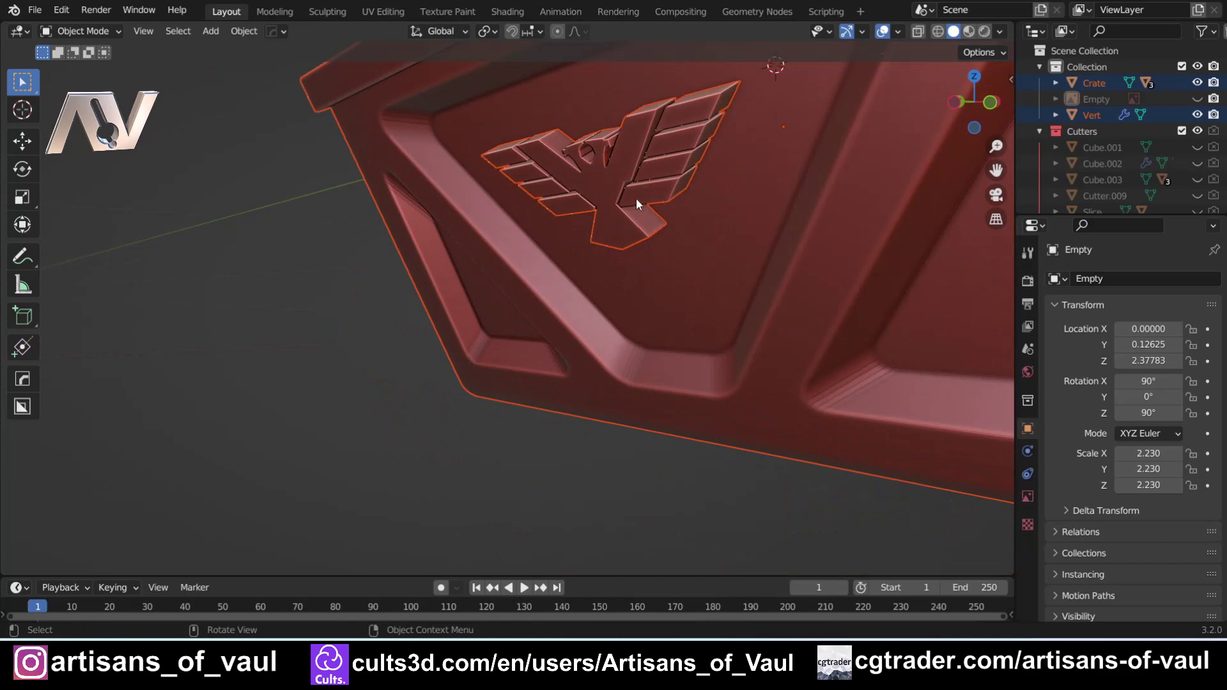
scroll(down, 3)
scroll(down, 3)
middle_click(714, 220)
middle_click(612, 246)
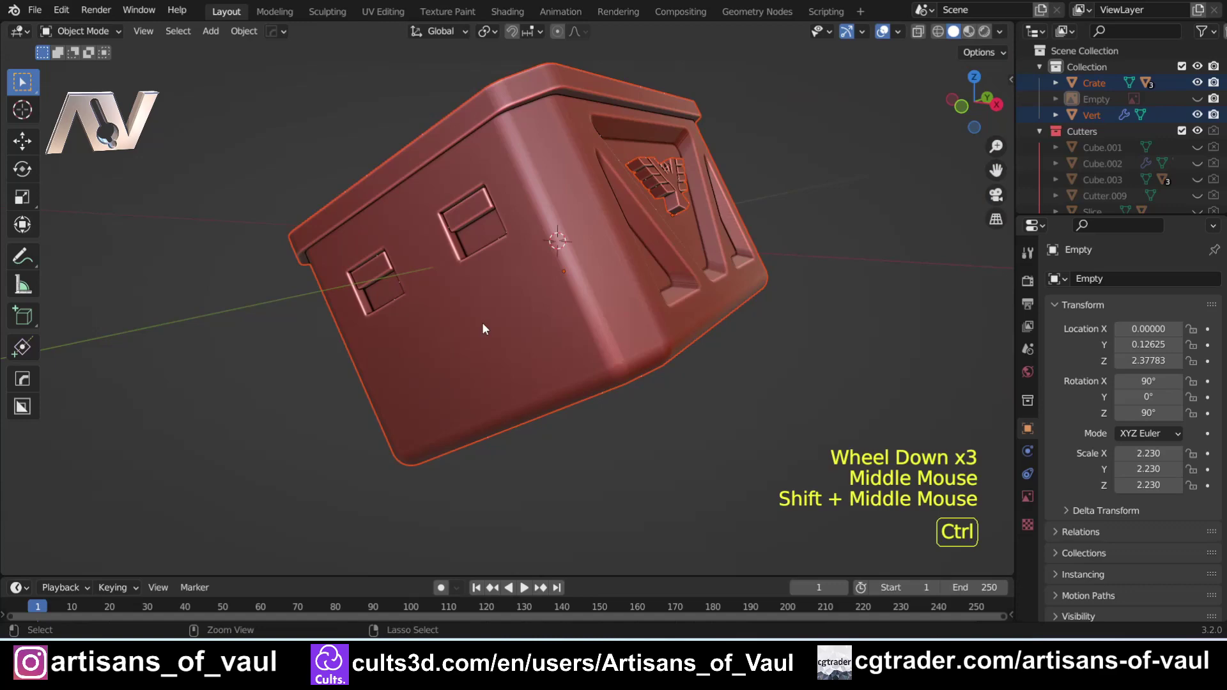
key(ctrl+z)
click(802, 255)
middle_click(690, 273)
scroll(up, 3)
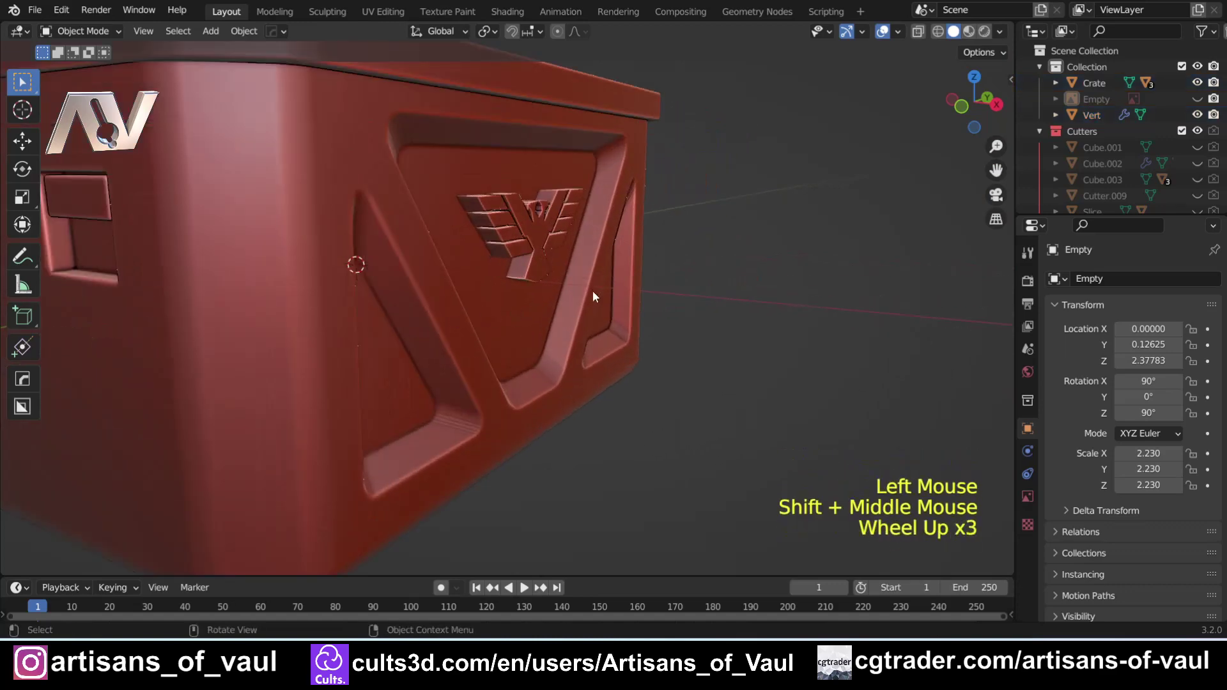
scroll(up, 3)
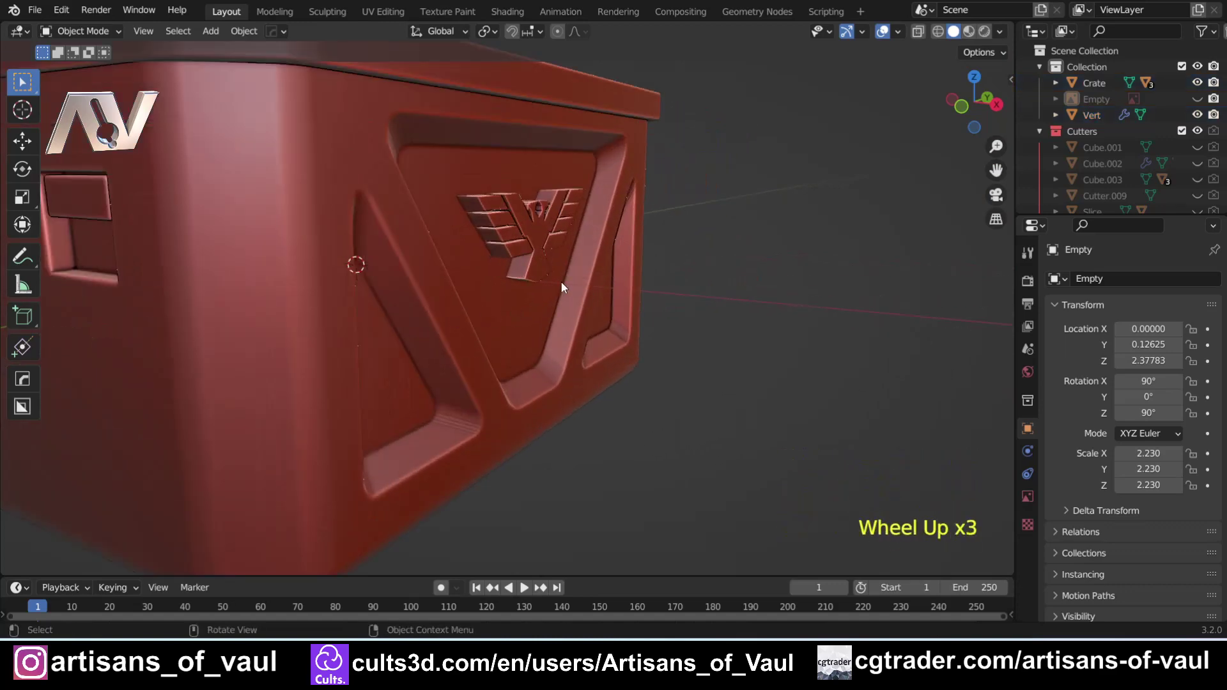
middle_click(558, 270)
middle_click(471, 390)
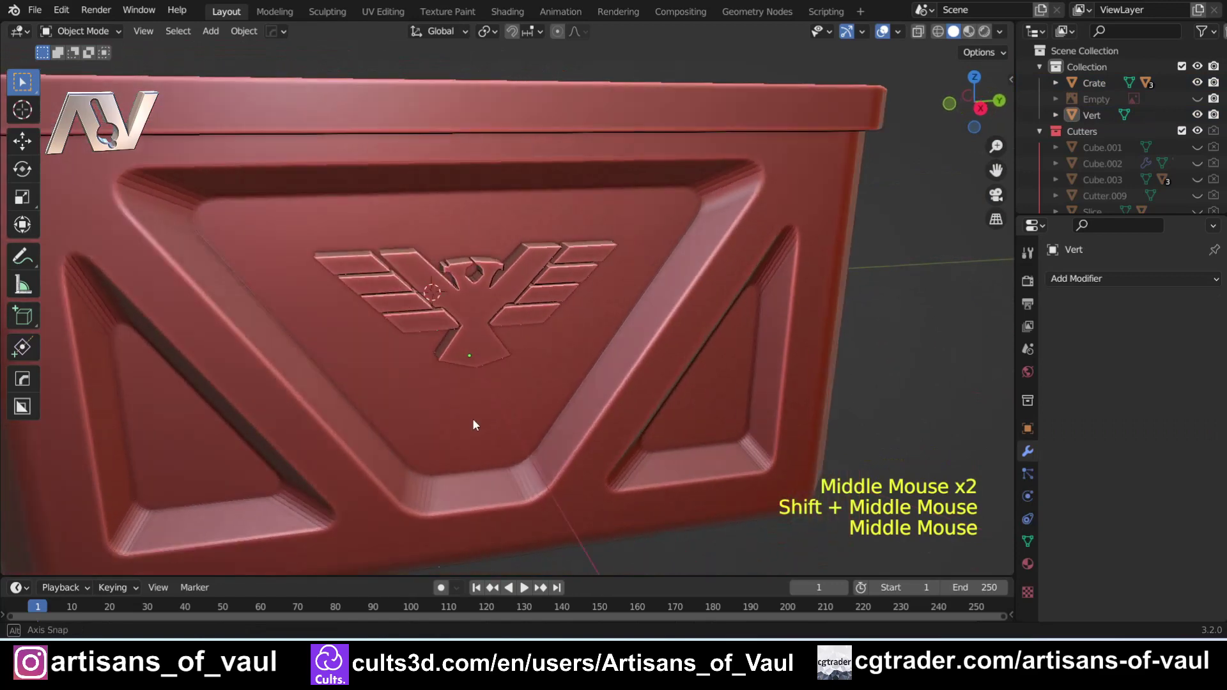
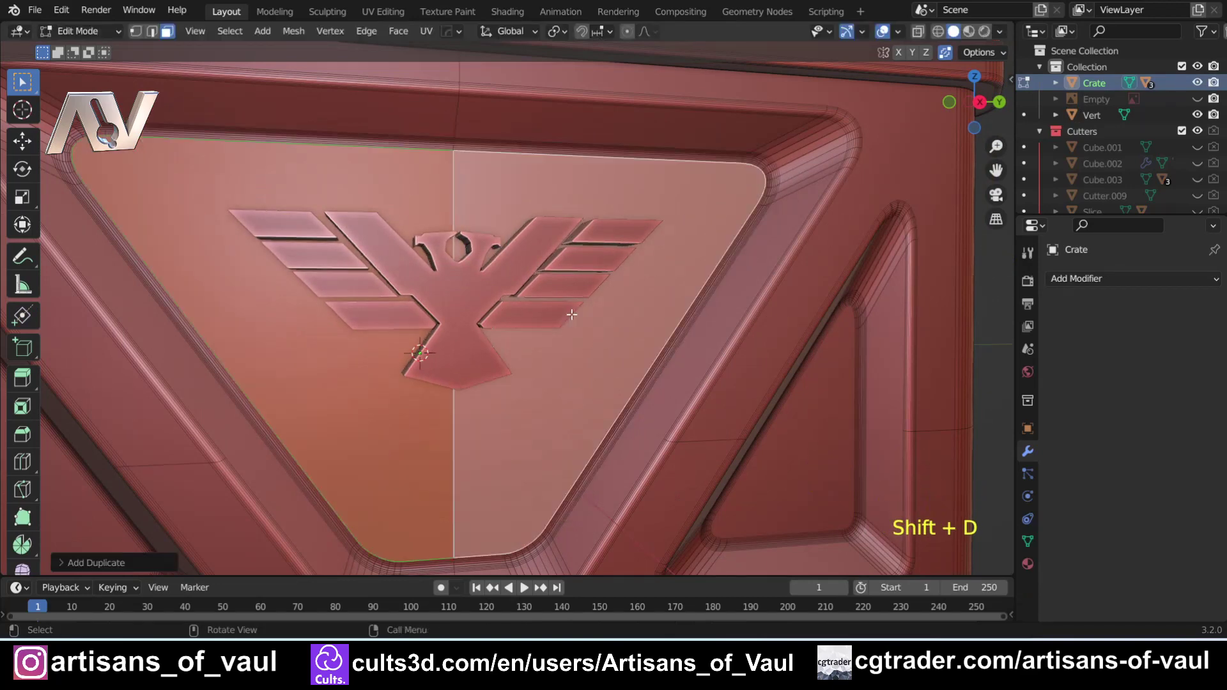
Separate the duplicated triangular panel face into its own object, Crate.001.
key(p)
key(Tab)
scroll(down, 3)
click(316, 252)
click(245, 250)
click(317, 244)
Move the copied panel off the crate and extrude it along its normal into a thick plate.
key(g)
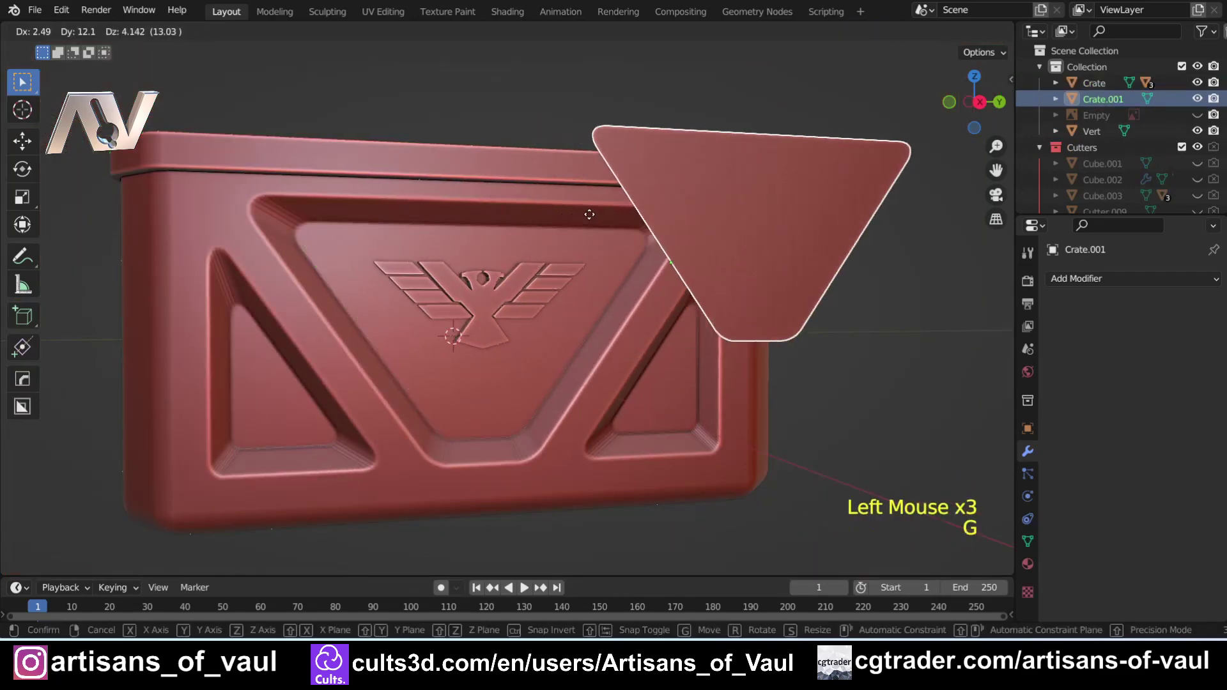
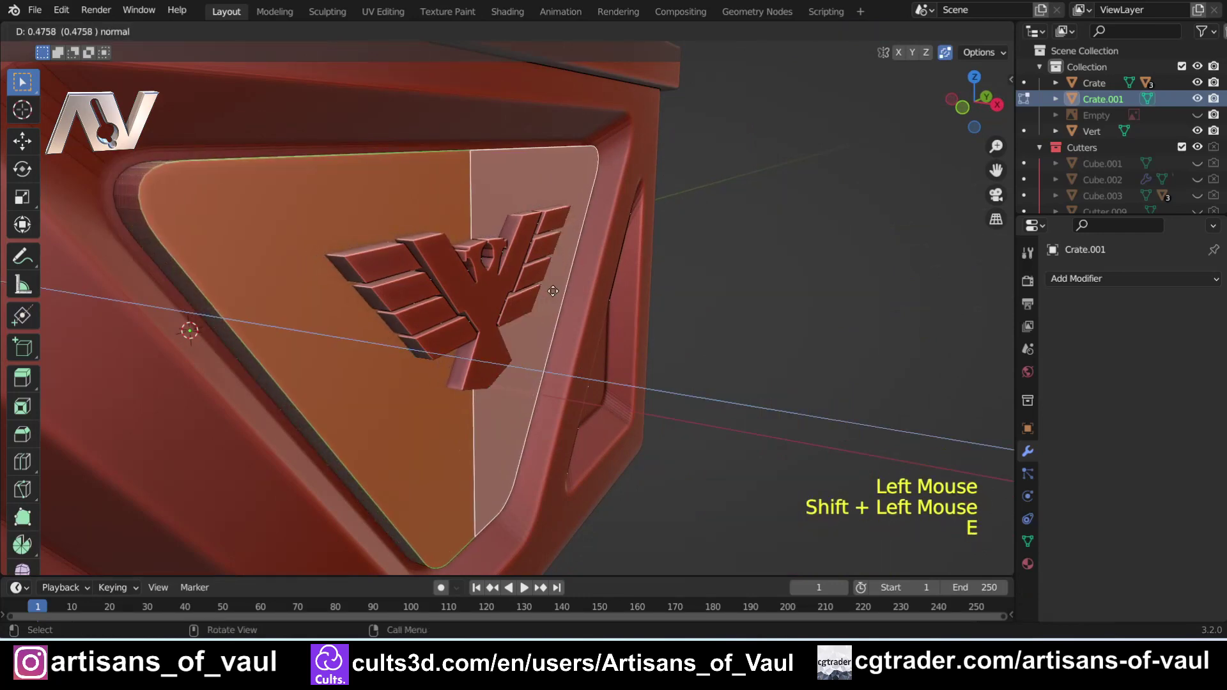
key(Tab)
middle_click(607, 277)
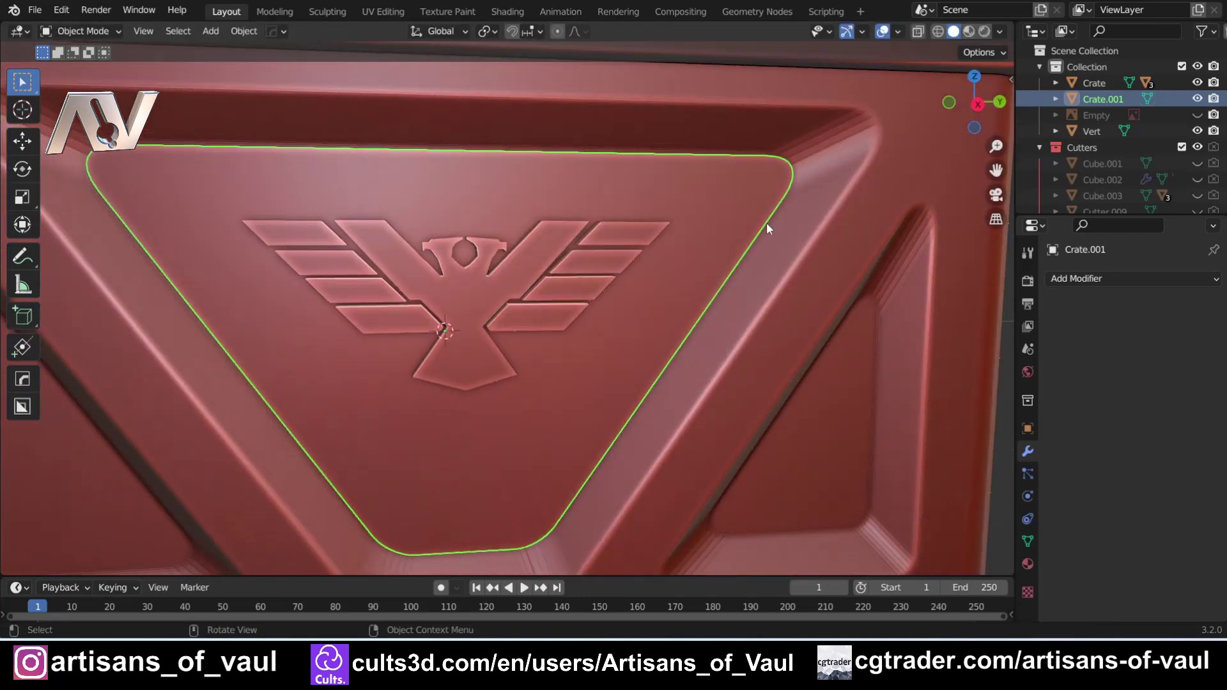
Scale Crate.001 down so the plate closely frames the eagle, checking its depth against the logo.
key(s)
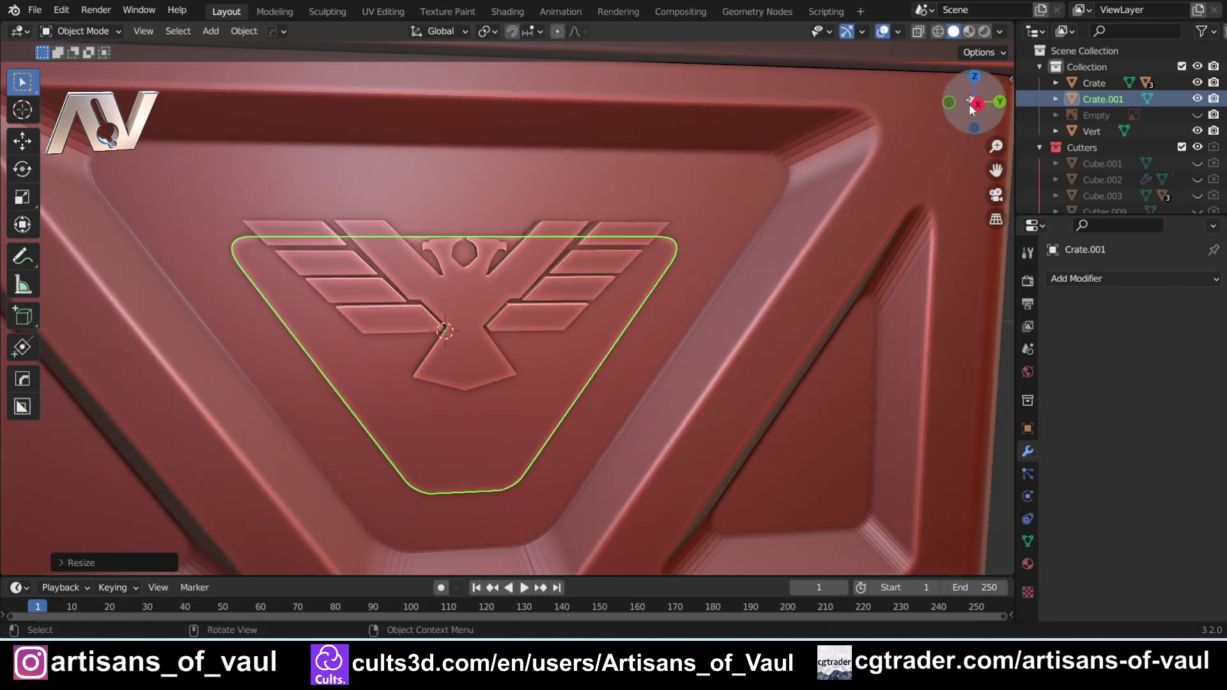
click(980, 109)
click(406, 341)
middle_click(518, 331)
key(g)
scroll(down, 3)
middle_click(461, 321)
click(671, 453)
scroll(up, 3)
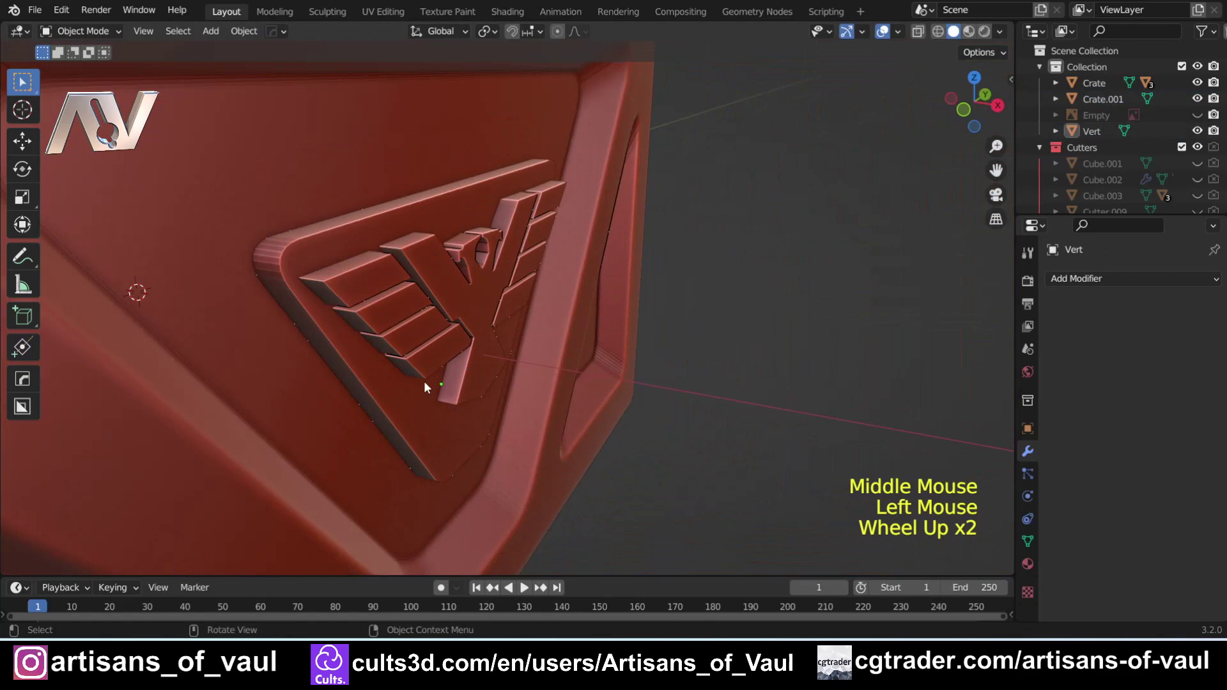
middle_click(461, 402)
click(379, 392)
Isolate the plate and logo in local view and inspect them from all sides, including underneath.
click(422, 302)
scroll(down, 3)
scroll(up, 3)
middle_click(521, 335)
click(498, 242)
click(590, 158)
middle_click(634, 209)
key(g)
middle_click(533, 229)
middle_click(484, 254)
middle_click(693, 346)
click(665, 340)
middle_click(663, 317)
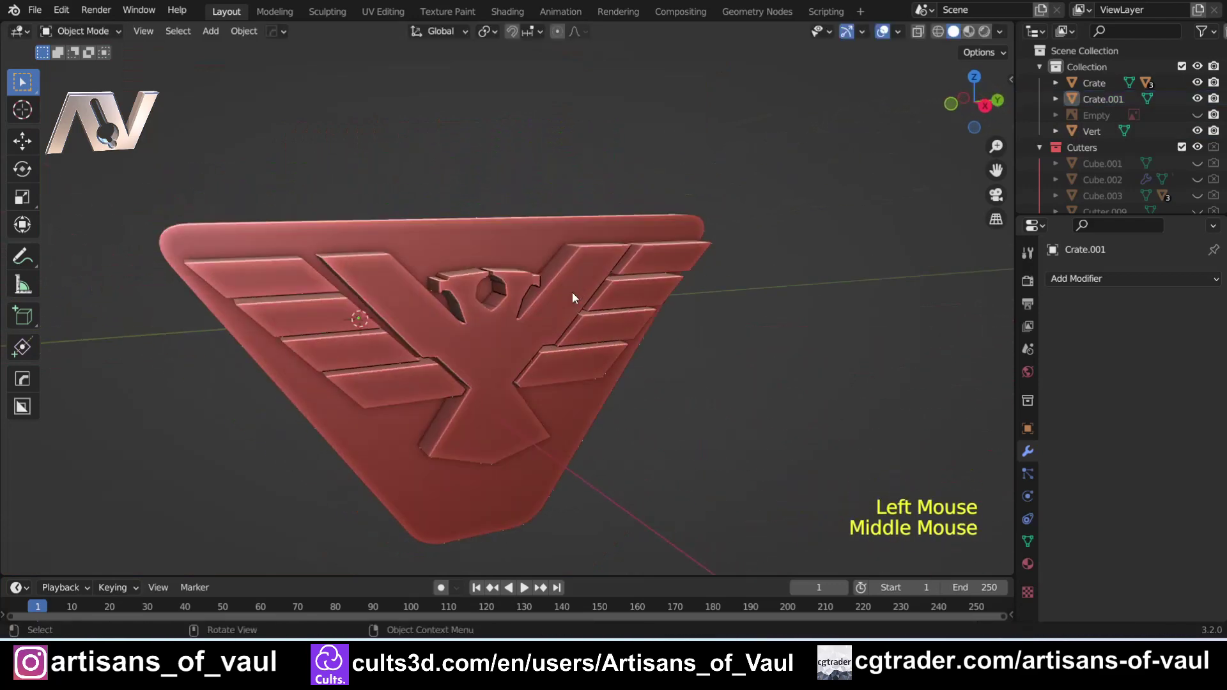
middle_click(388, 371)
scroll(down, 3)
click(379, 271)
key(r)
middle_click(448, 246)
click(444, 423)
middle_click(415, 392)
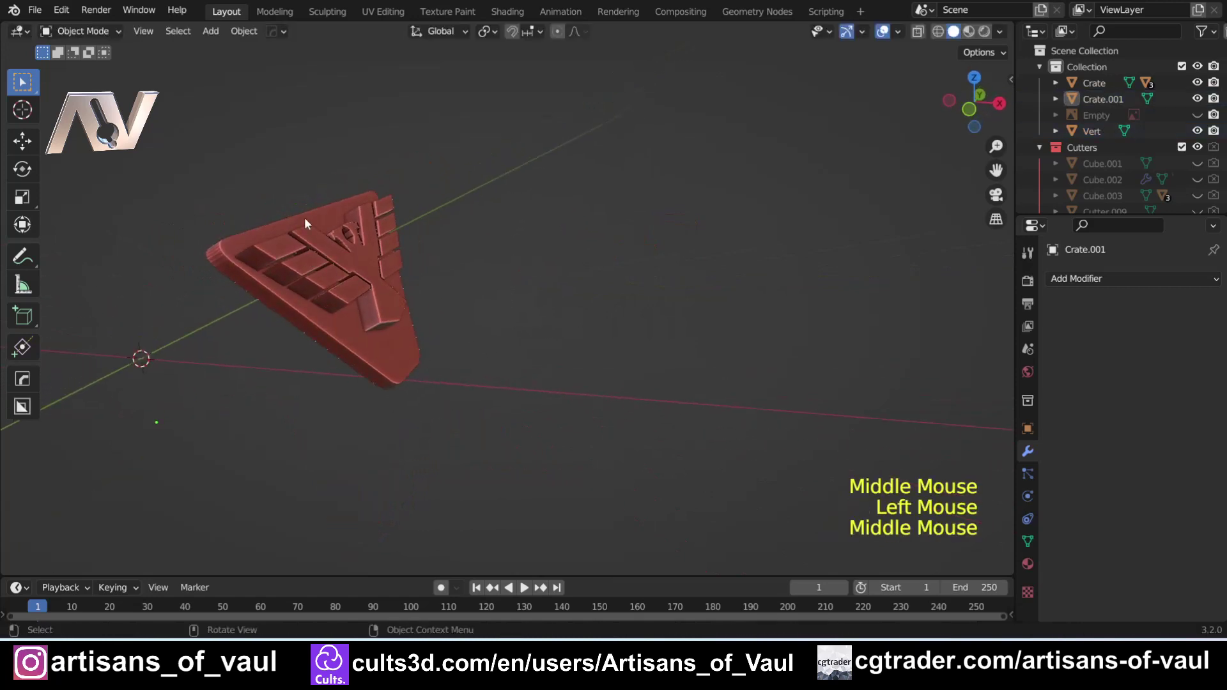
scroll(up, 3)
middle_click(343, 343)
scroll(down, 3)
scroll(down, 3)
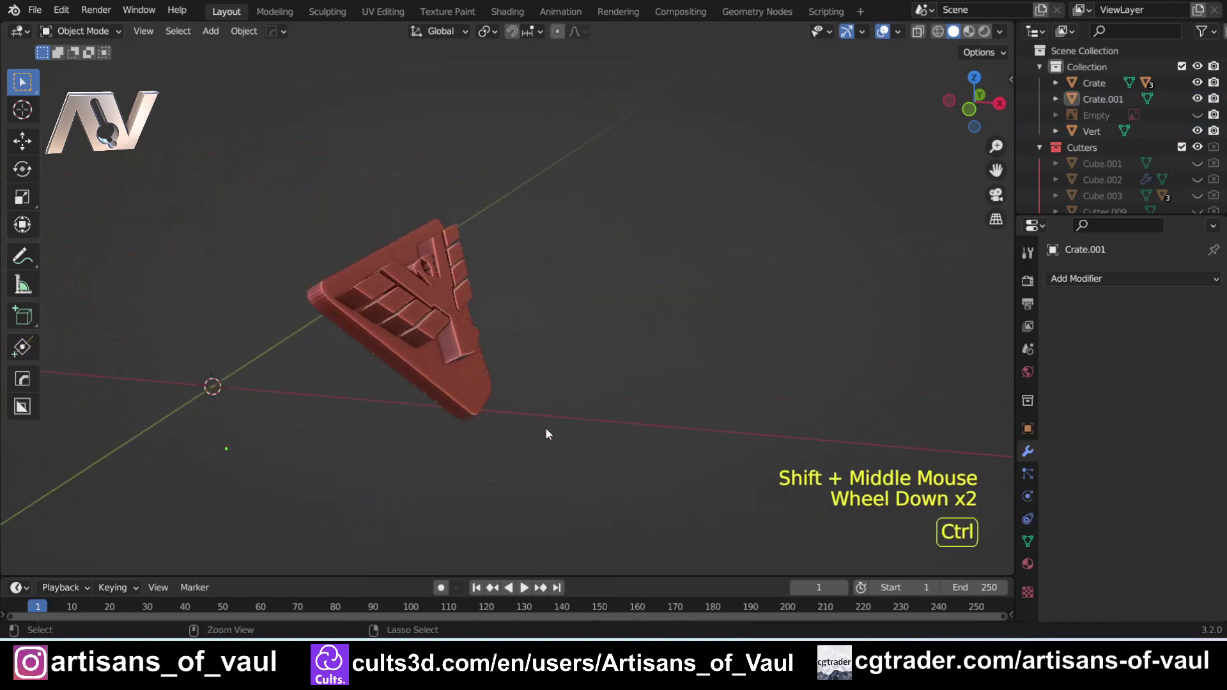
Leave local view, undo the last few tweaks, and return to face the logo panel on the crate.
key(KP_Divide)
key(ctrl+z)
key(ctrl+z)
key(ctrl+z)
scroll(down, 3)
middle_click(543, 359)
scroll(up, 3)
scroll(up, 3)
middle_click(578, 349)
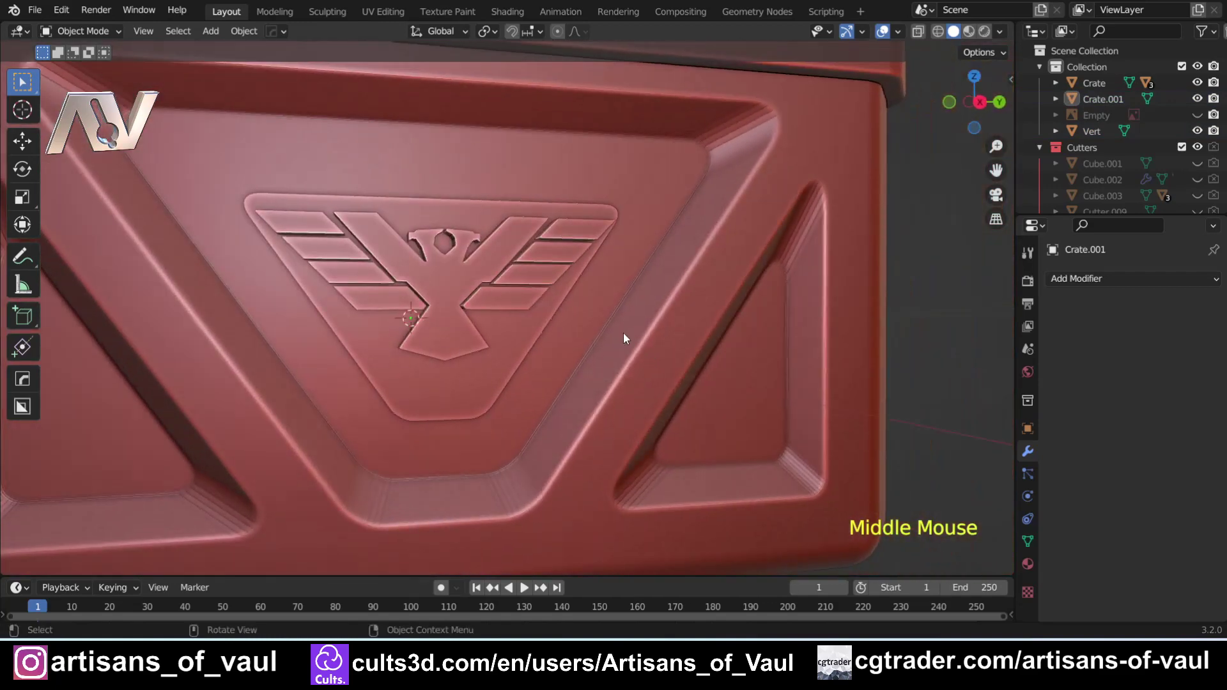
Orbit to view the bevelled plate edge and raised wing stripes from the side.
middle_click(401, 352)
scroll(down, 3)
scroll(up, 3)
middle_click(396, 343)
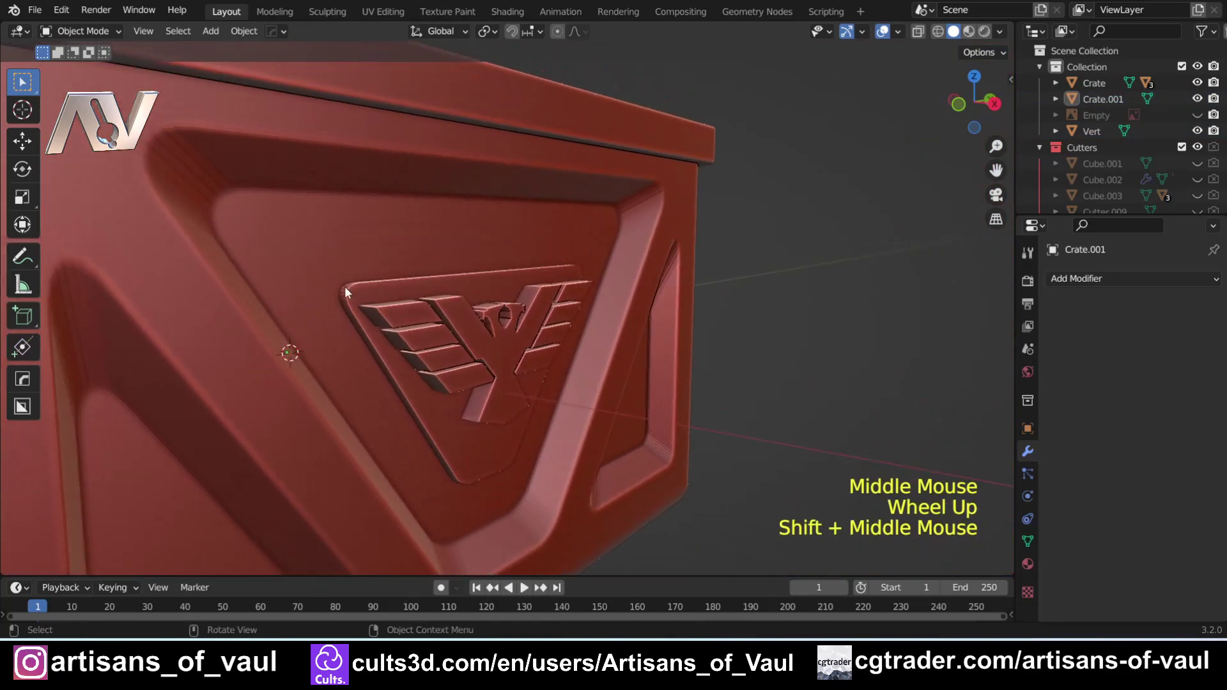
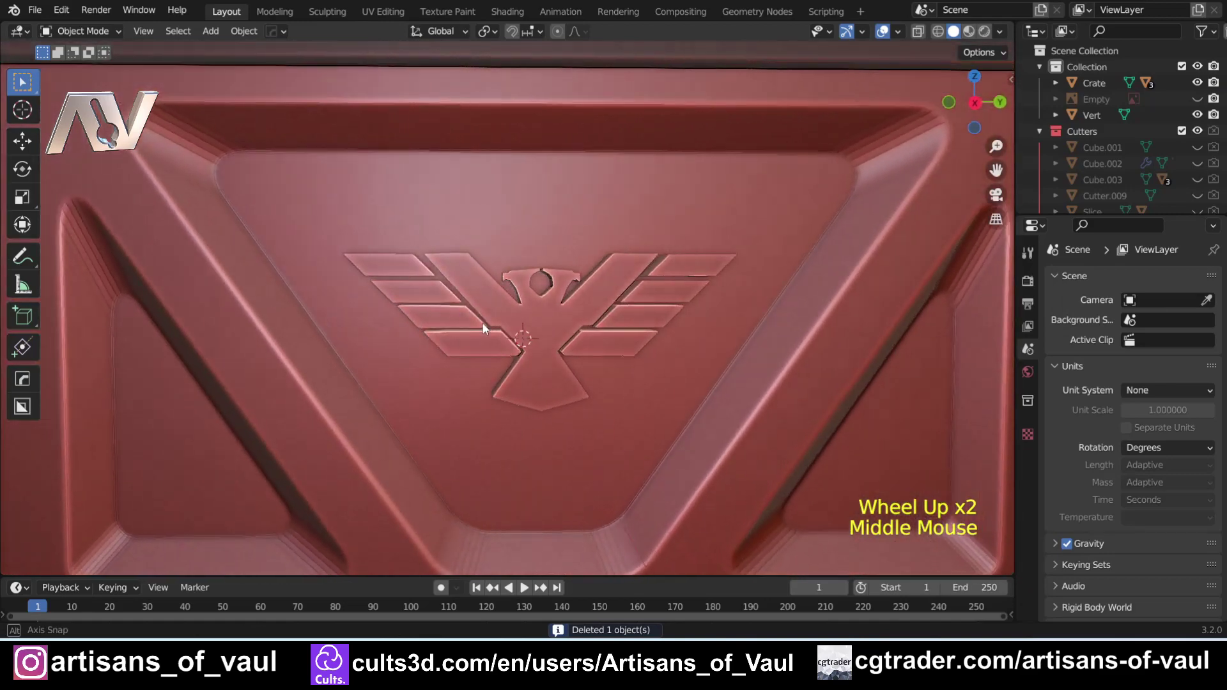
Orbit and zoom around the logo panel to inspect the eagle emblem from below.
scroll(up, 3)
middle_click(559, 352)
scroll(up, 3)
middle_click(428, 332)
middle_click(455, 342)
scroll(down, 3)
middle_click(471, 361)
Separate the eagle logo mesh into individual objects by loose parts.
click(450, 278)
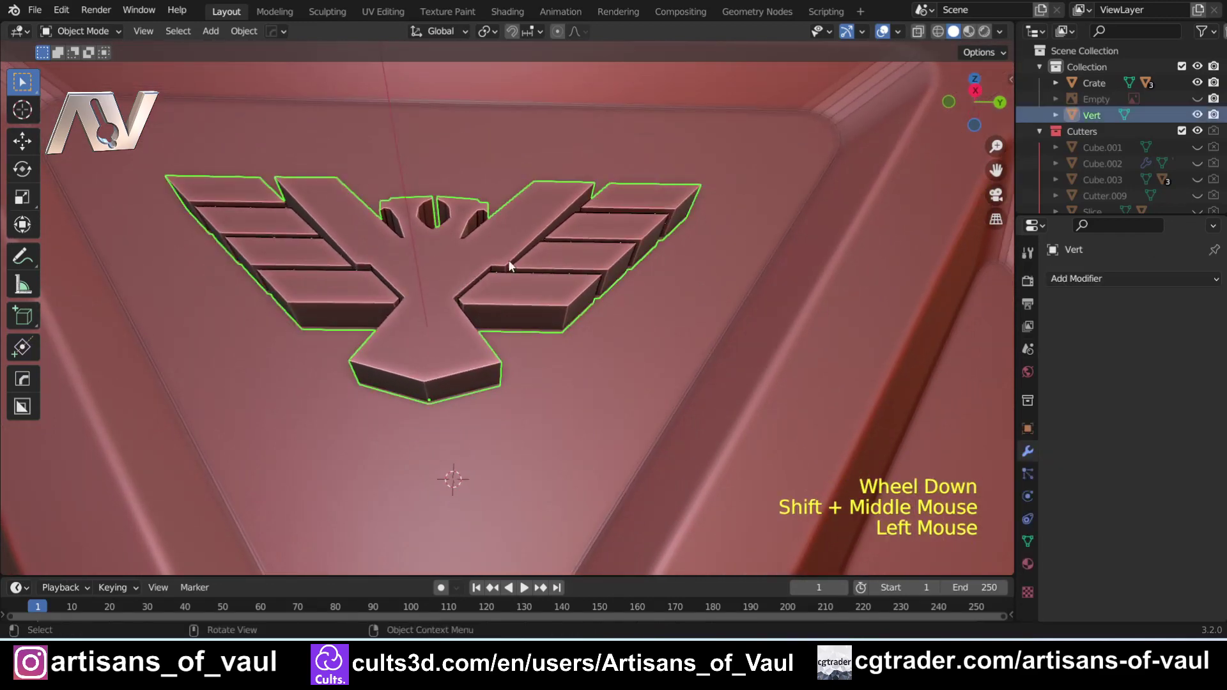
key(Tab)
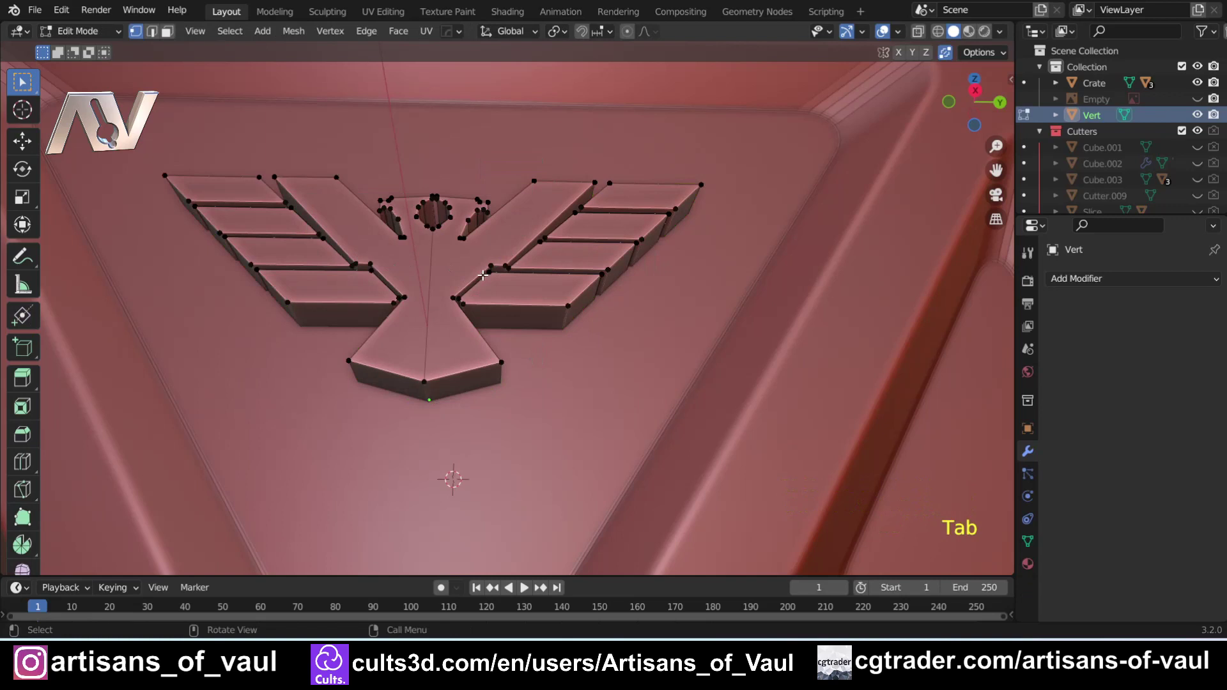
key(a)
key(p)
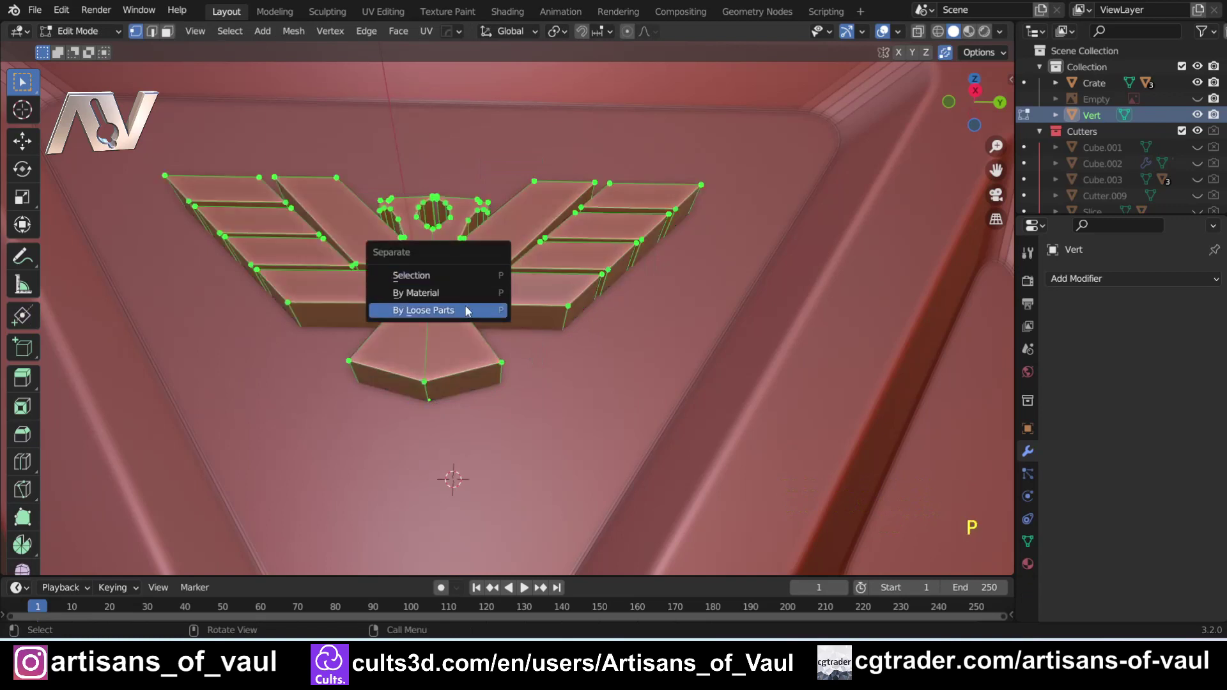
key(Tab)
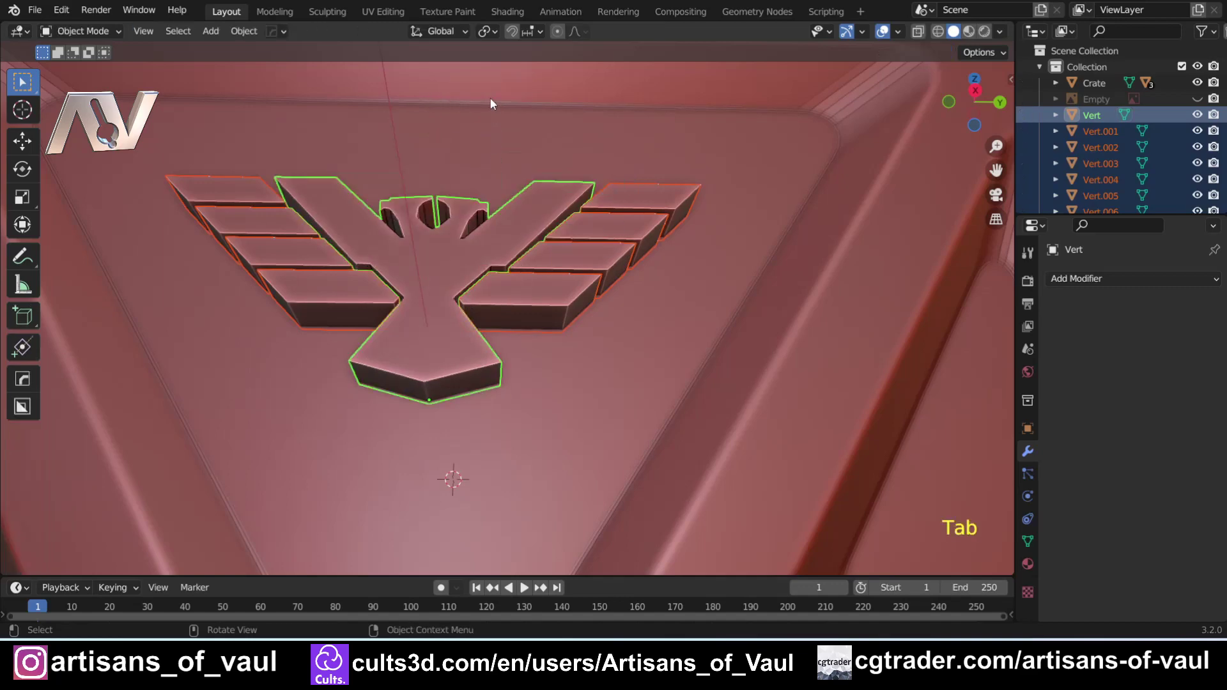
middle_click(491, 258)
Select the four left-wing feather bars and delete them, keeping the body and right-wing bars.
click(514, 305)
click(572, 274)
click(607, 237)
click(647, 197)
click(336, 298)
click(285, 267)
double_click(268, 235)
click(257, 202)
key(Delete)
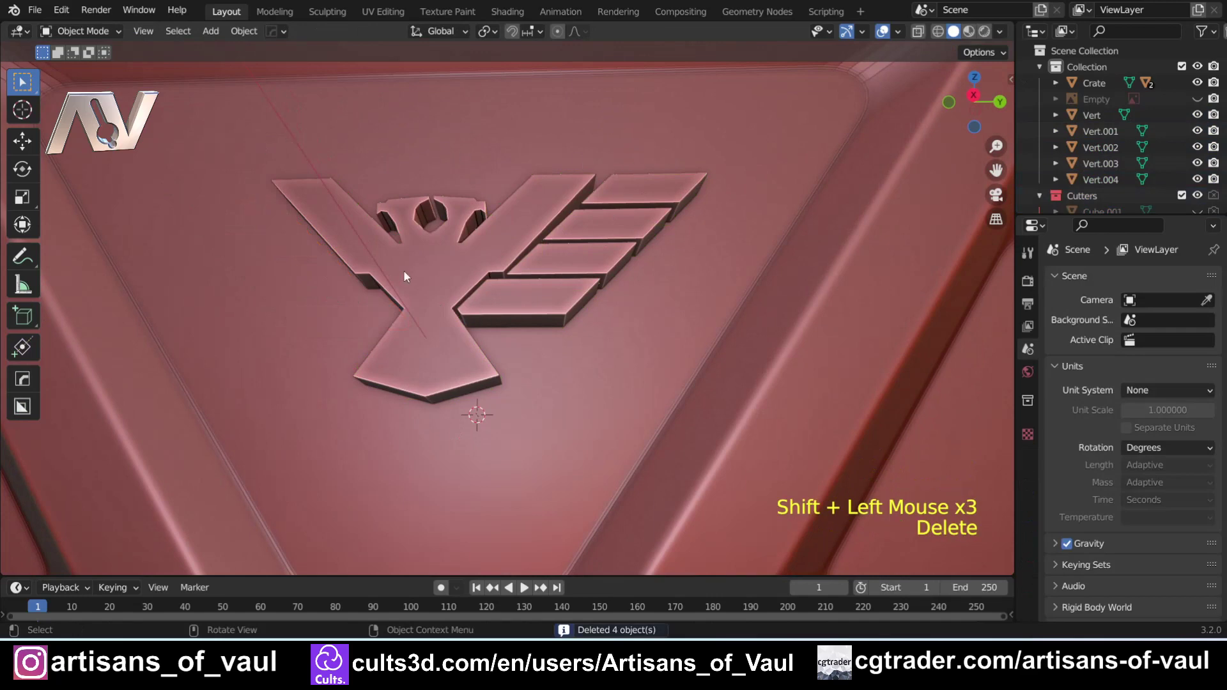
scroll(up, 3)
Face the logo straight on and test-move the lowest right feather bar, cancelling the move.
middle_click(415, 271)
click(472, 329)
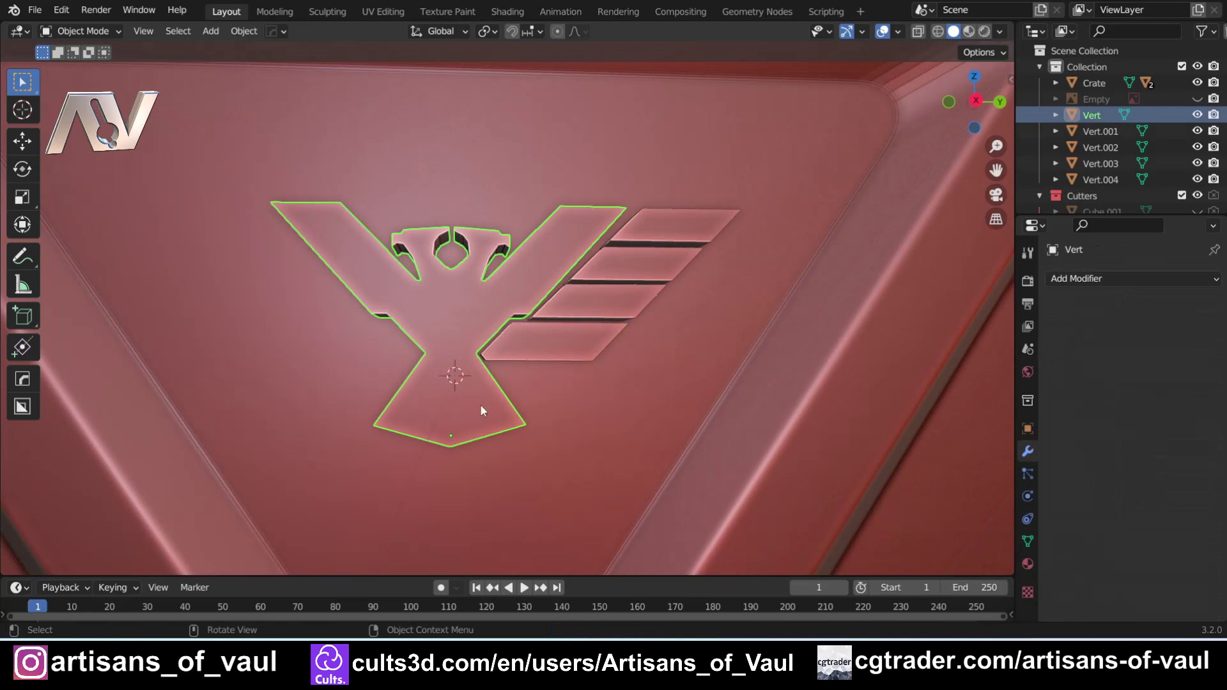
scroll(up, 3)
click(419, 347)
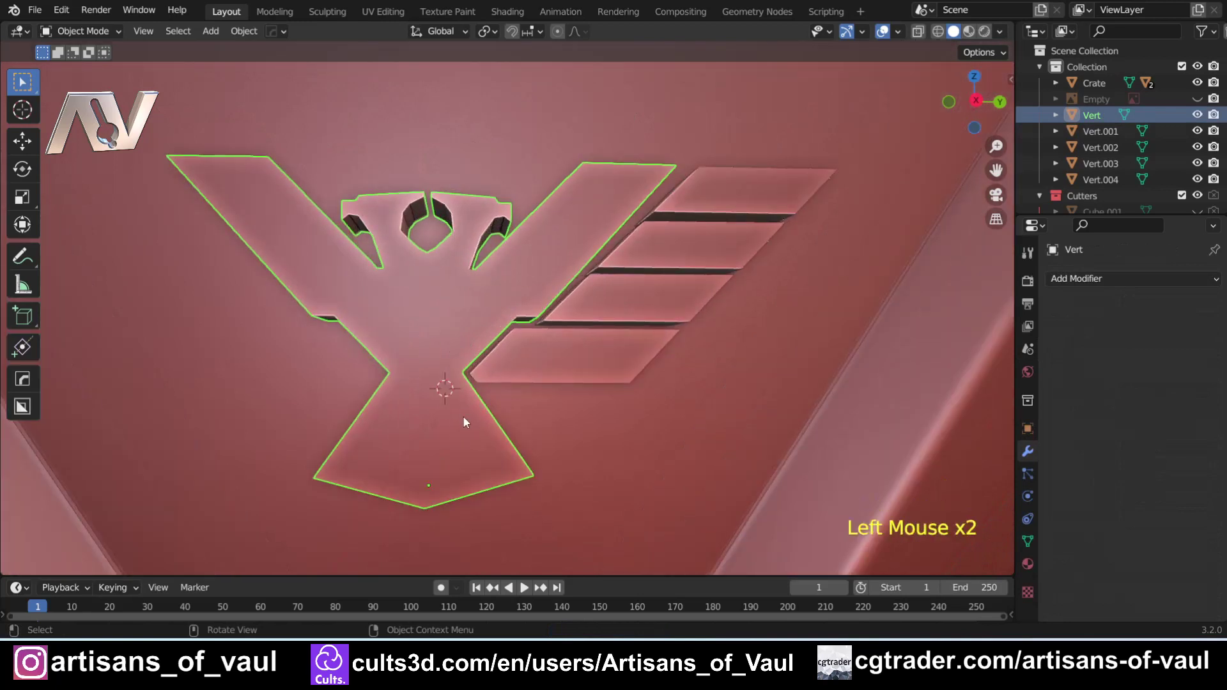
click(561, 370)
key(g)
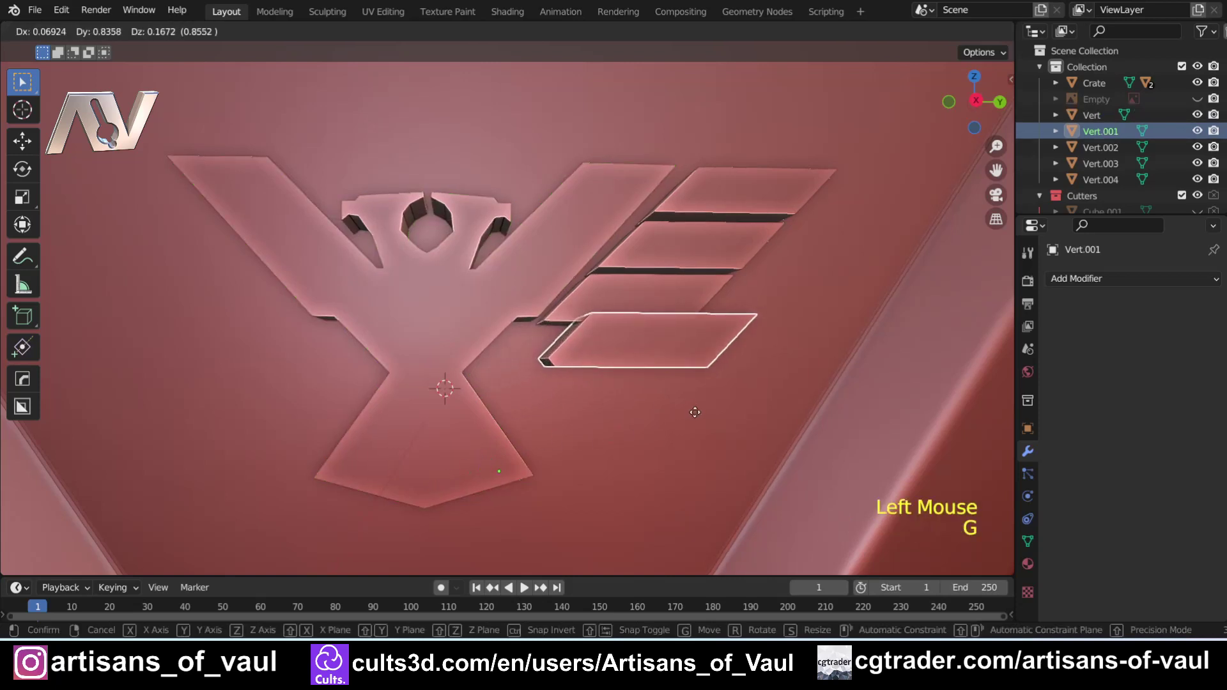
click(450, 337)
Select the body and all feather bars and set each piece's origin to its own geometry.
click(560, 353)
double_click(622, 306)
double_click(688, 251)
click(731, 206)
key(shift+s)
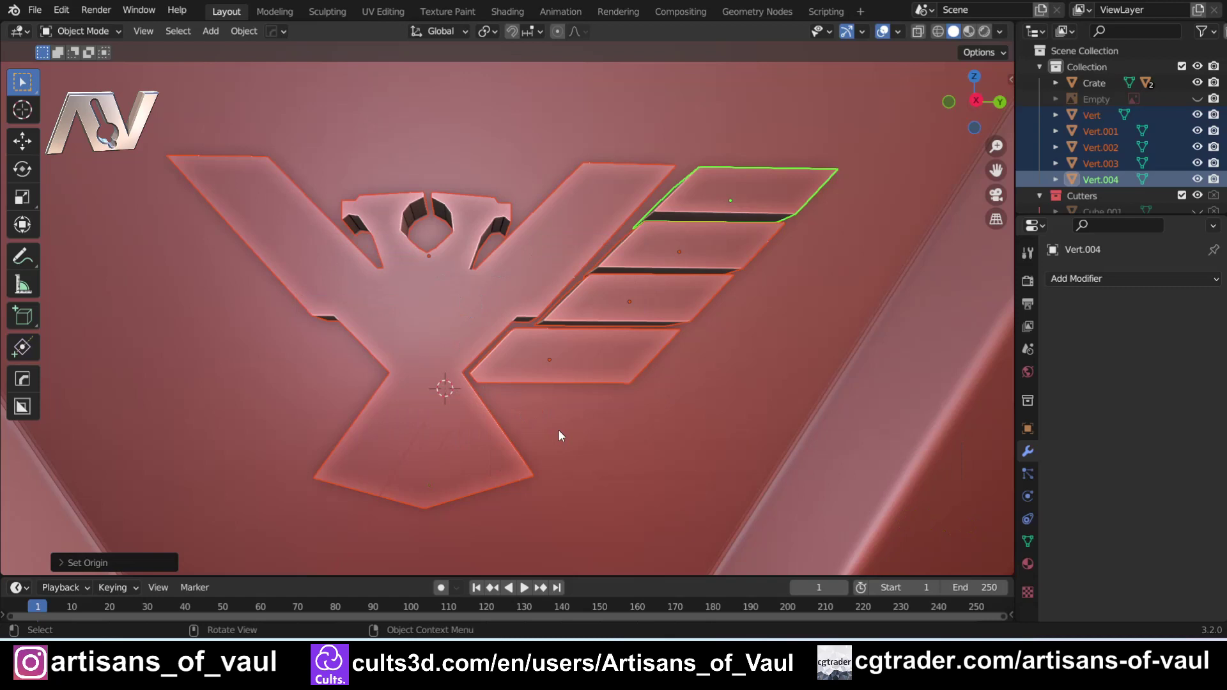
click(247, 40)
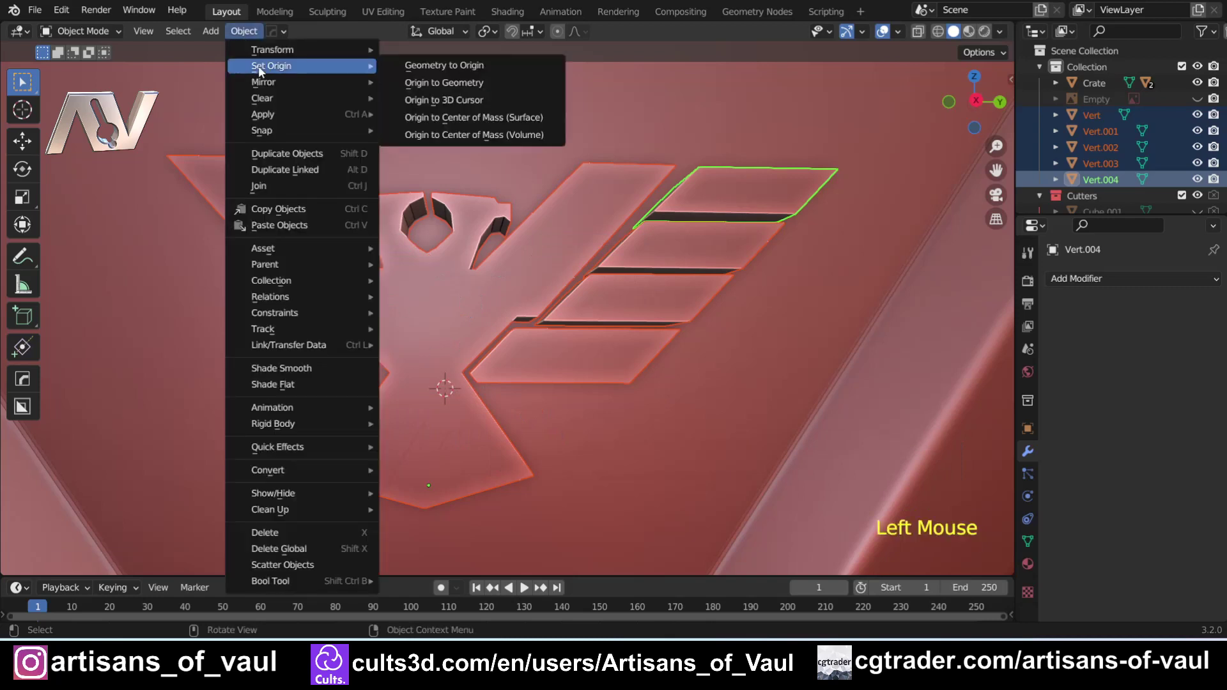
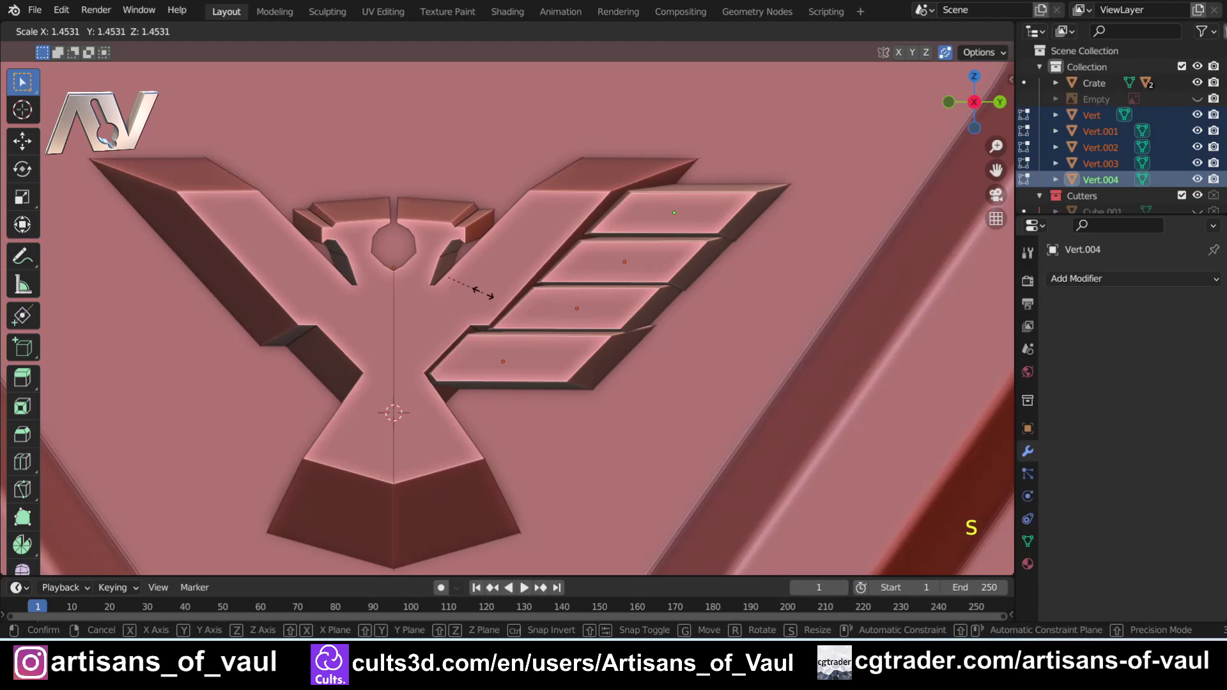
Move a middle feather piece along Y to space it evenly on the right wing.
scroll(up, 3)
scroll(up, 3)
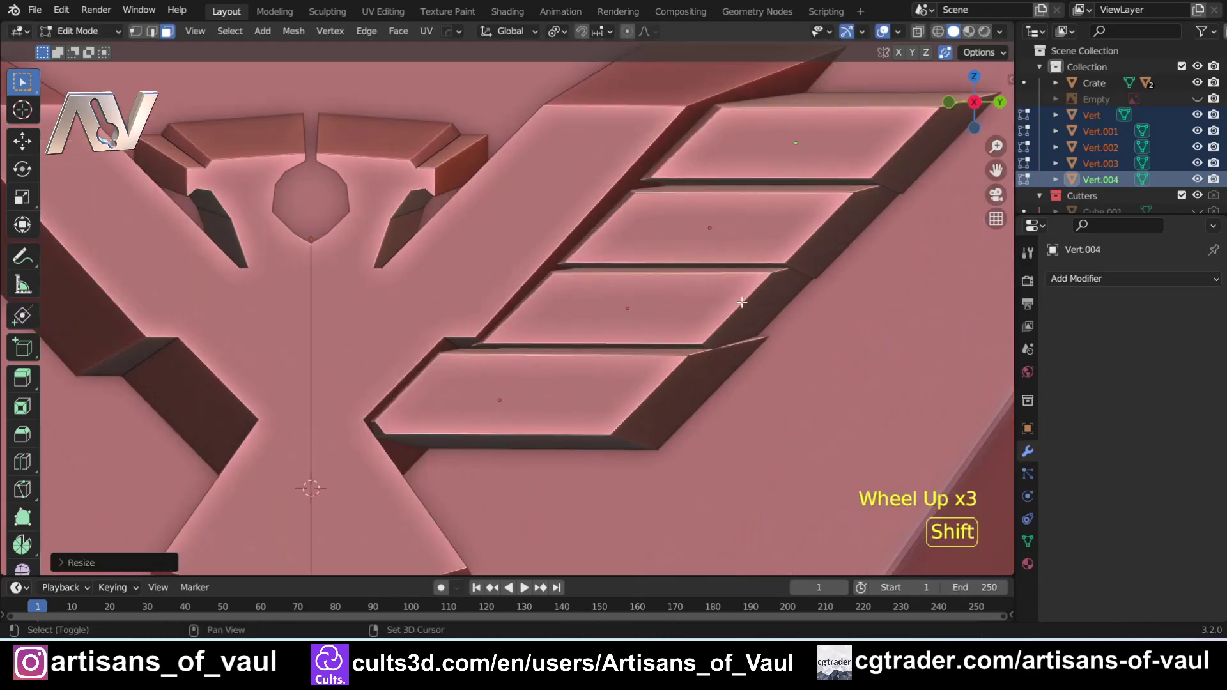
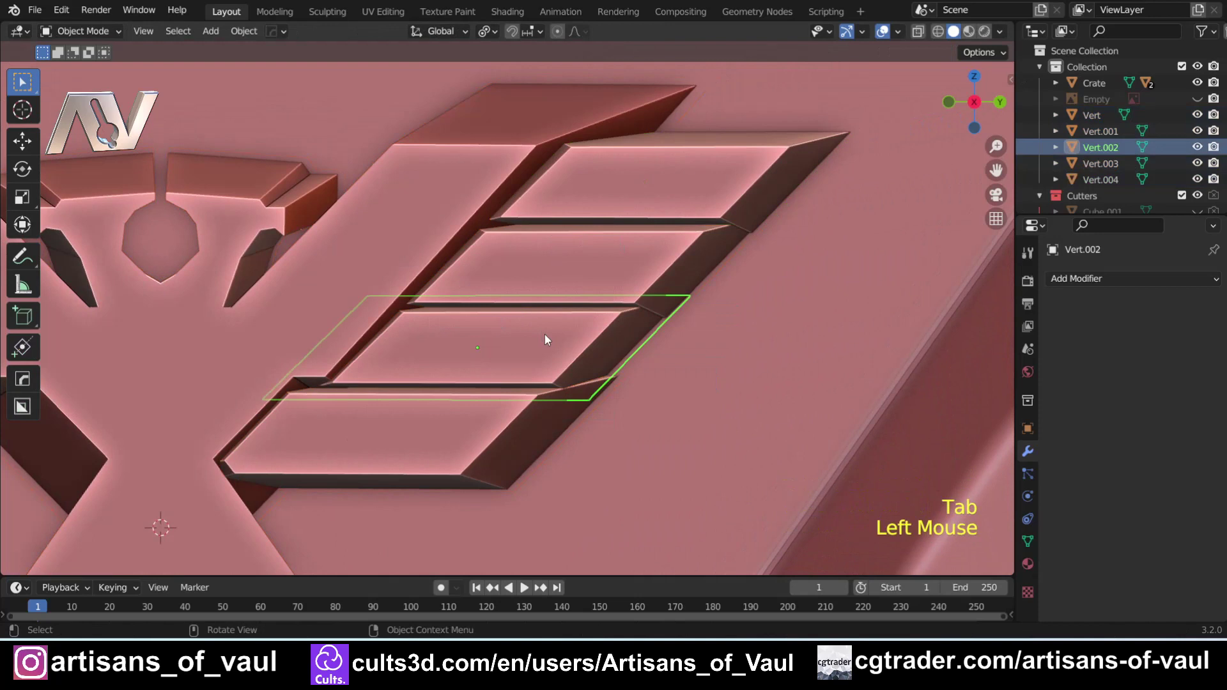
key(g)
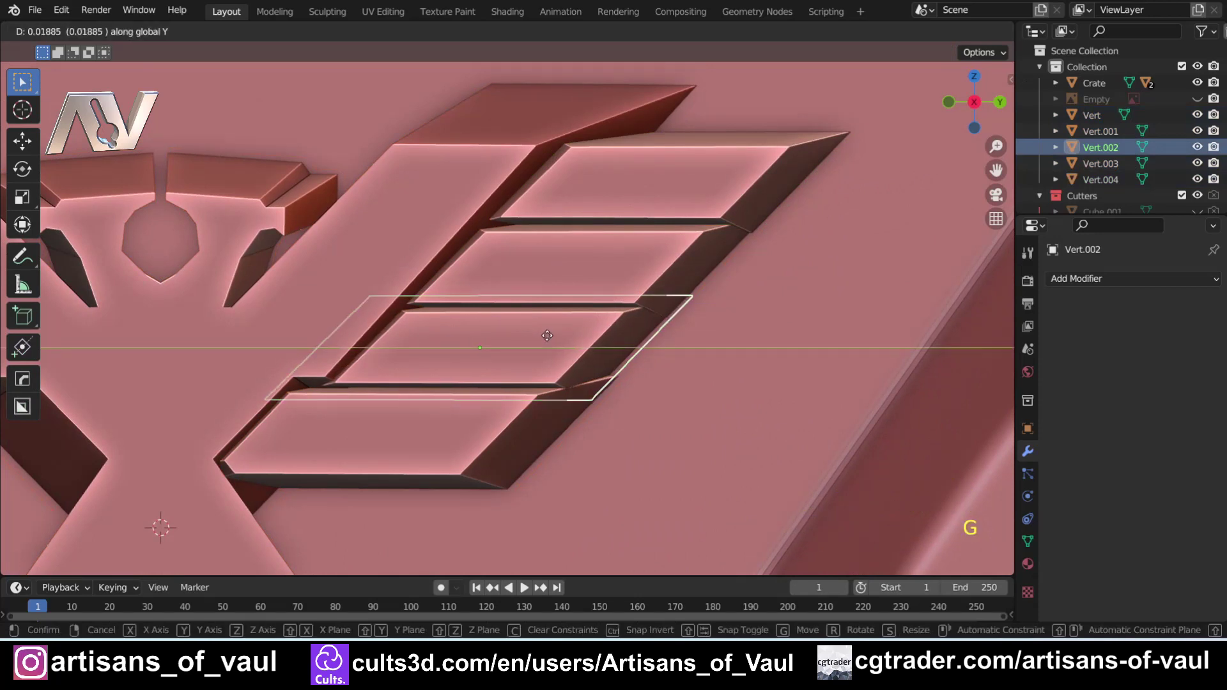
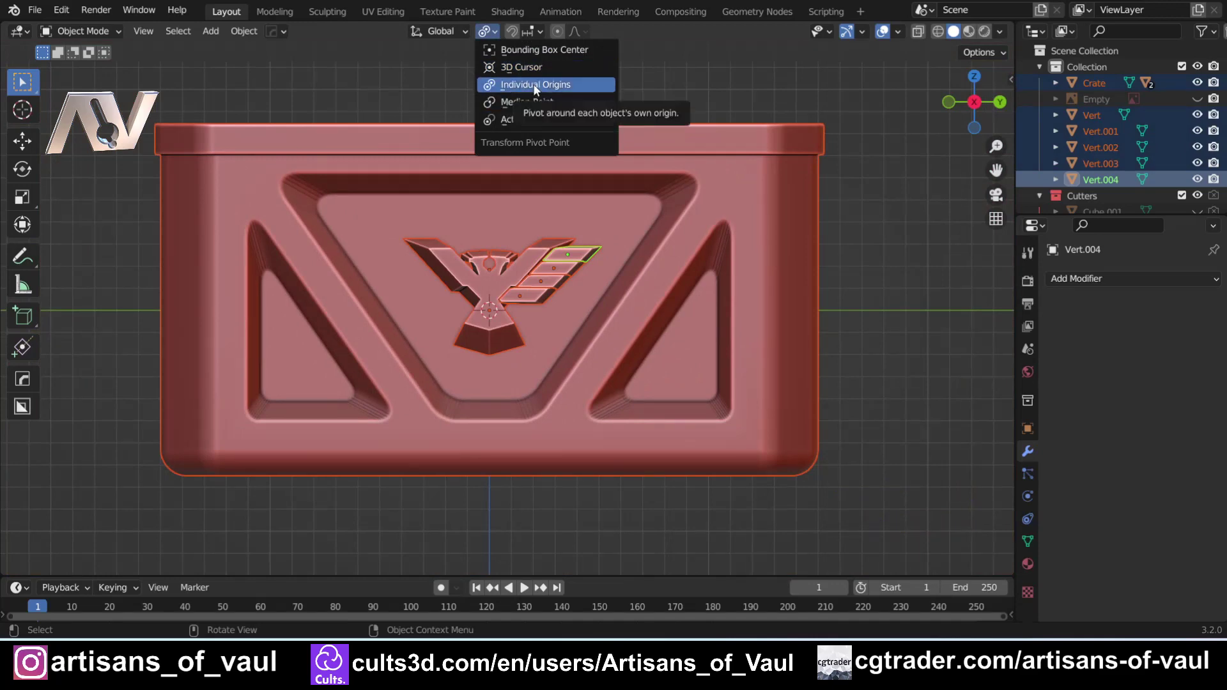
Orbit around the crate to line up a side view of the logo ready for tilting.
middle_click(428, 247)
scroll(down, 3)
middle_click(668, 236)
key(r)
scroll(up, 3)
middle_click(613, 347)
middle_click(561, 330)
scroll(up, 3)
middle_click(534, 213)
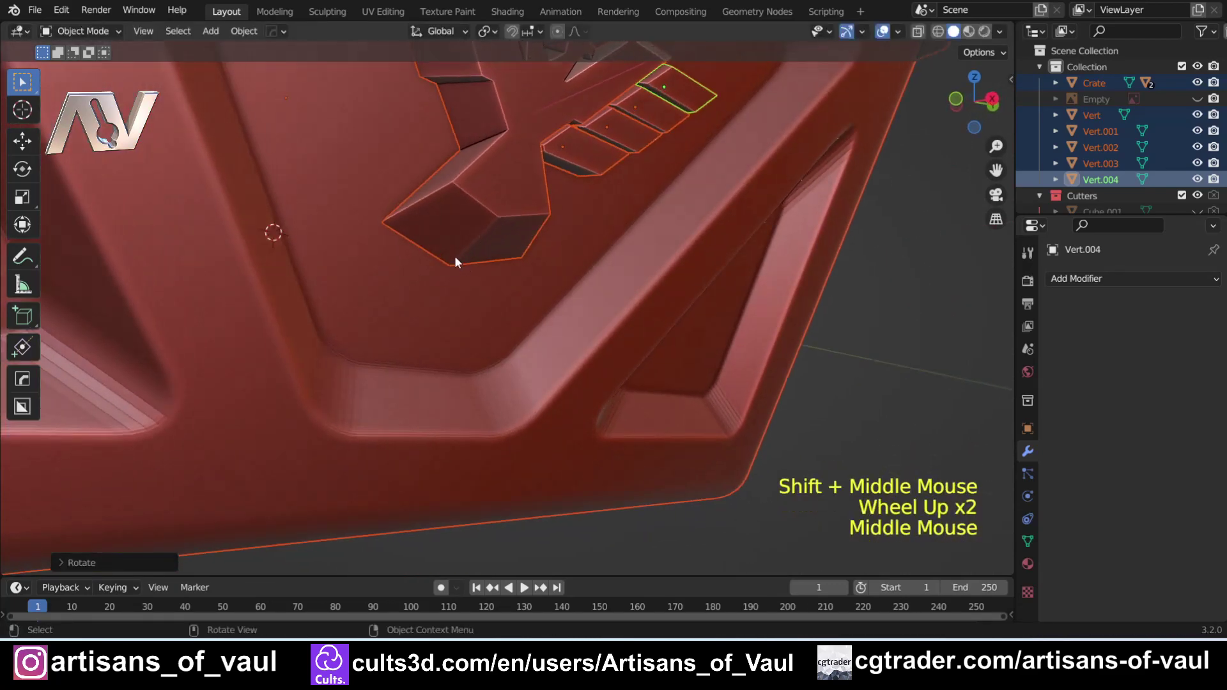
scroll(down, 3)
scroll(down, 3)
click(964, 104)
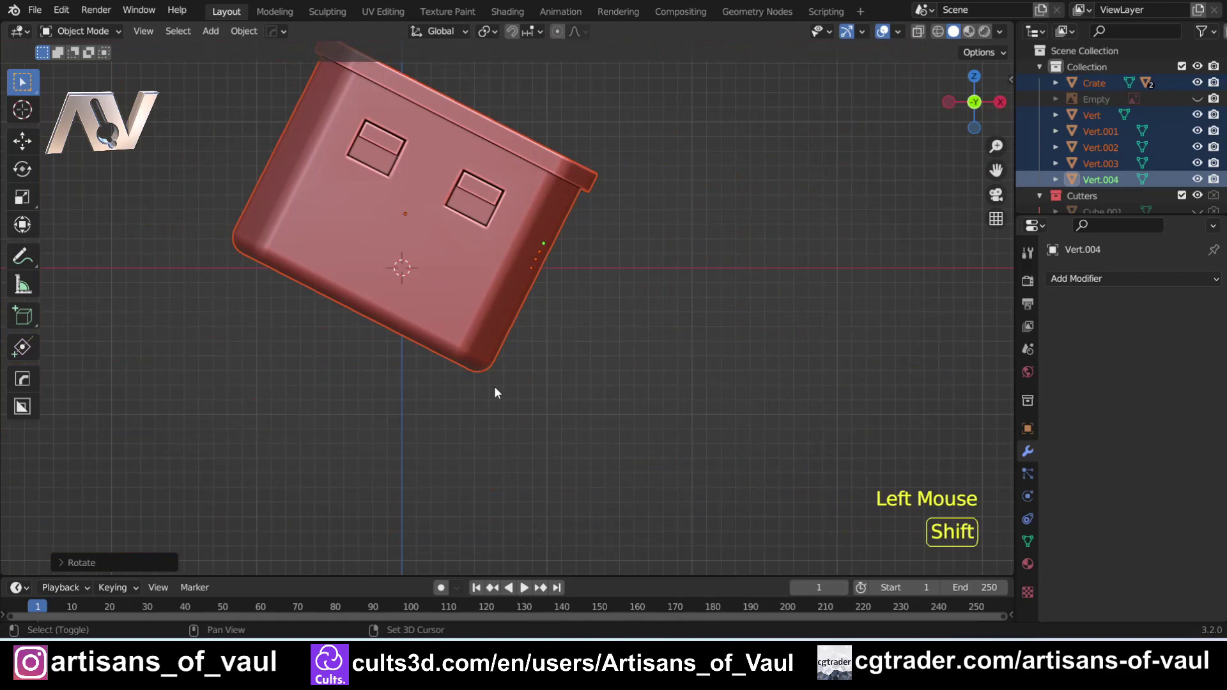
In wireframe, rotate the logo pieces about -14.7 degrees around their individual origins, then return to solid view.
key(shift+z)
scroll(up, 3)
scroll(down, 3)
scroll(up, 3)
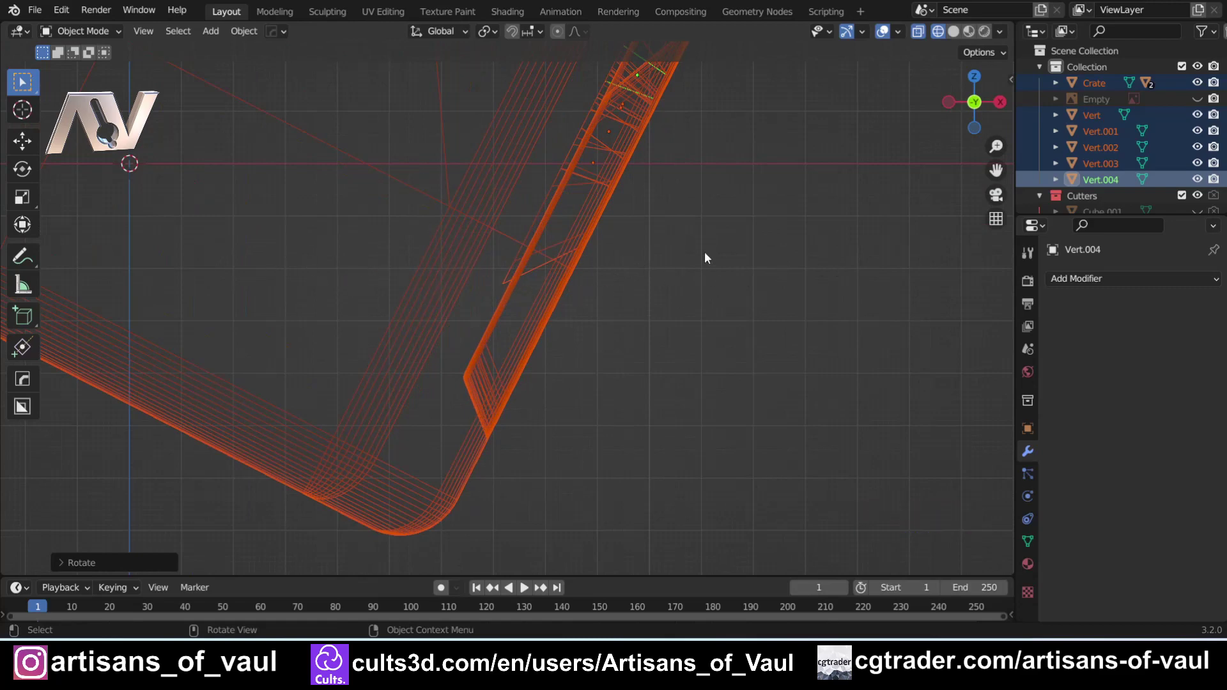
key(r)
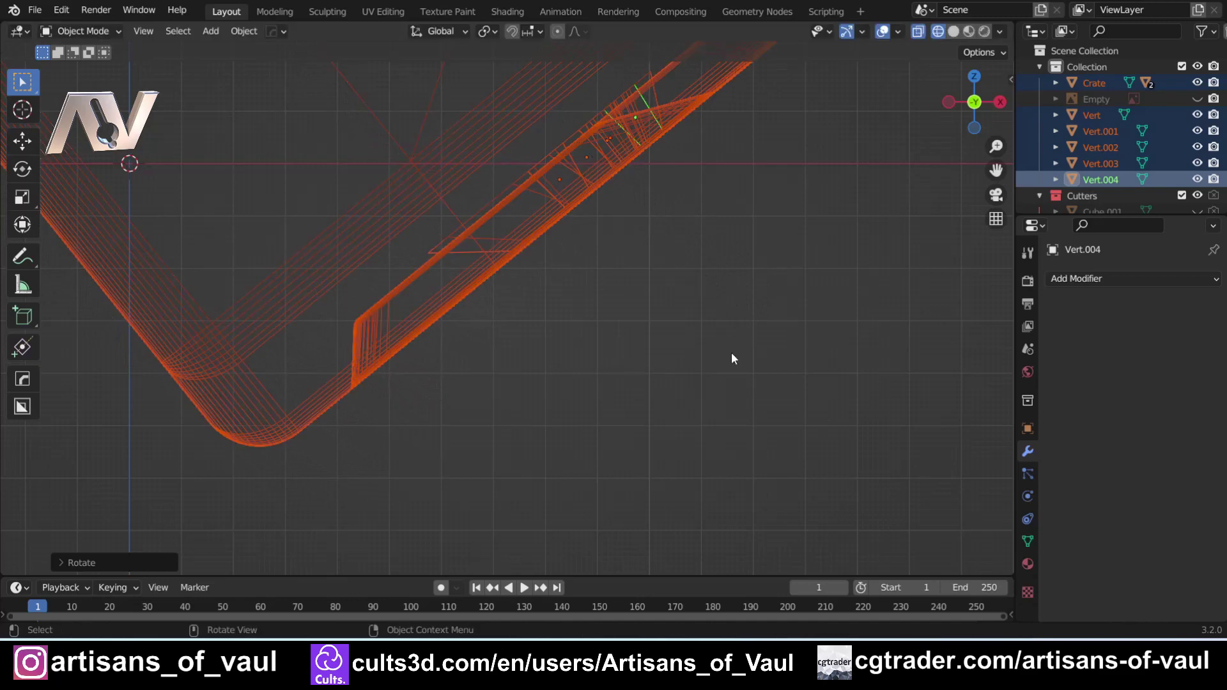
key(r)
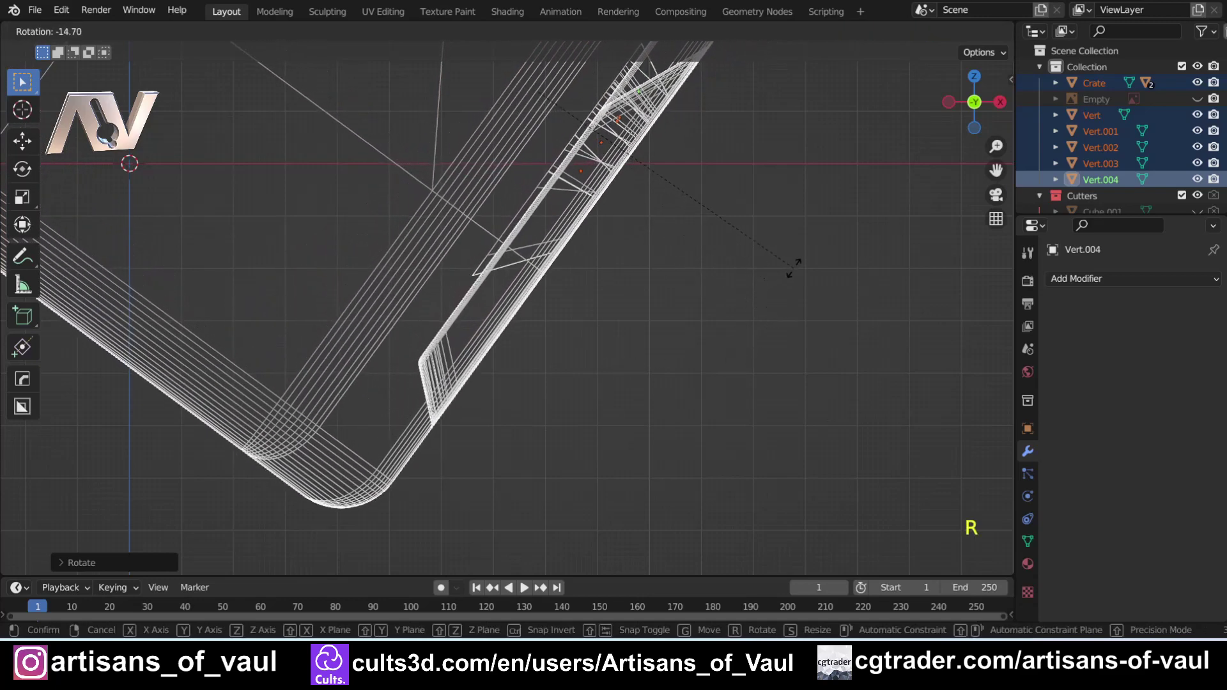
scroll(down, 3)
key(shift+z)
Orbit around the logo to check the tilted pieces against the crate panel.
middle_click(713, 282)
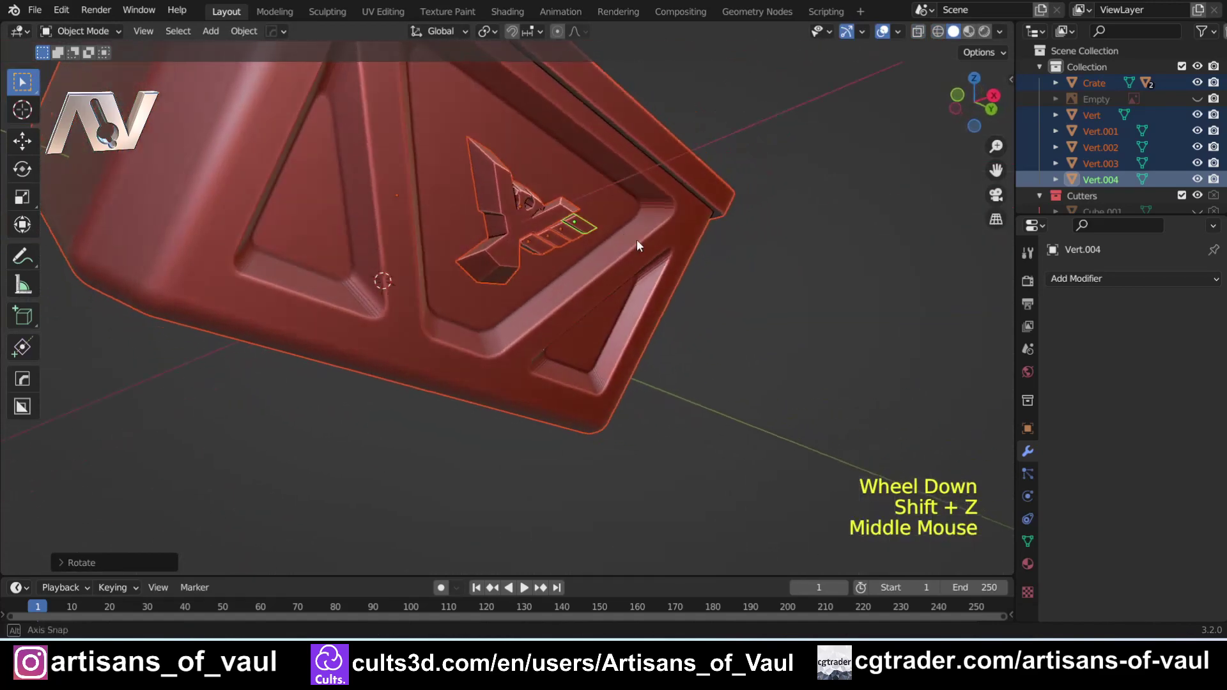
scroll(up, 3)
middle_click(499, 293)
middle_click(455, 284)
middle_click(516, 219)
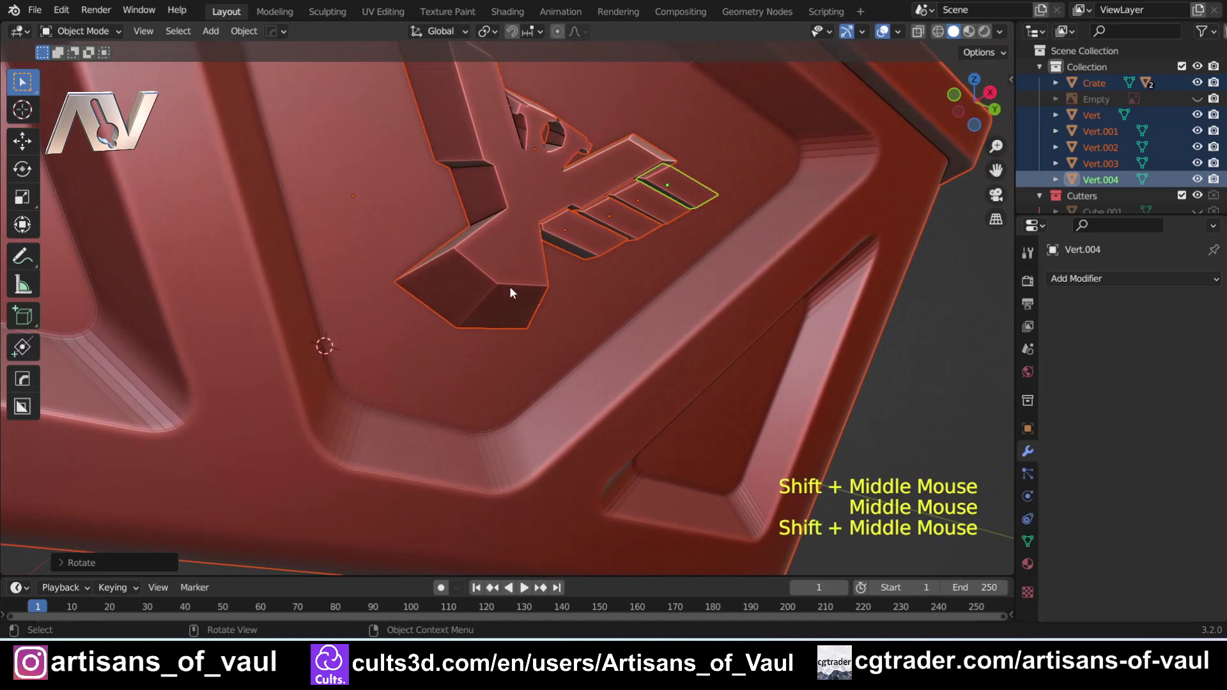
middle_click(480, 327)
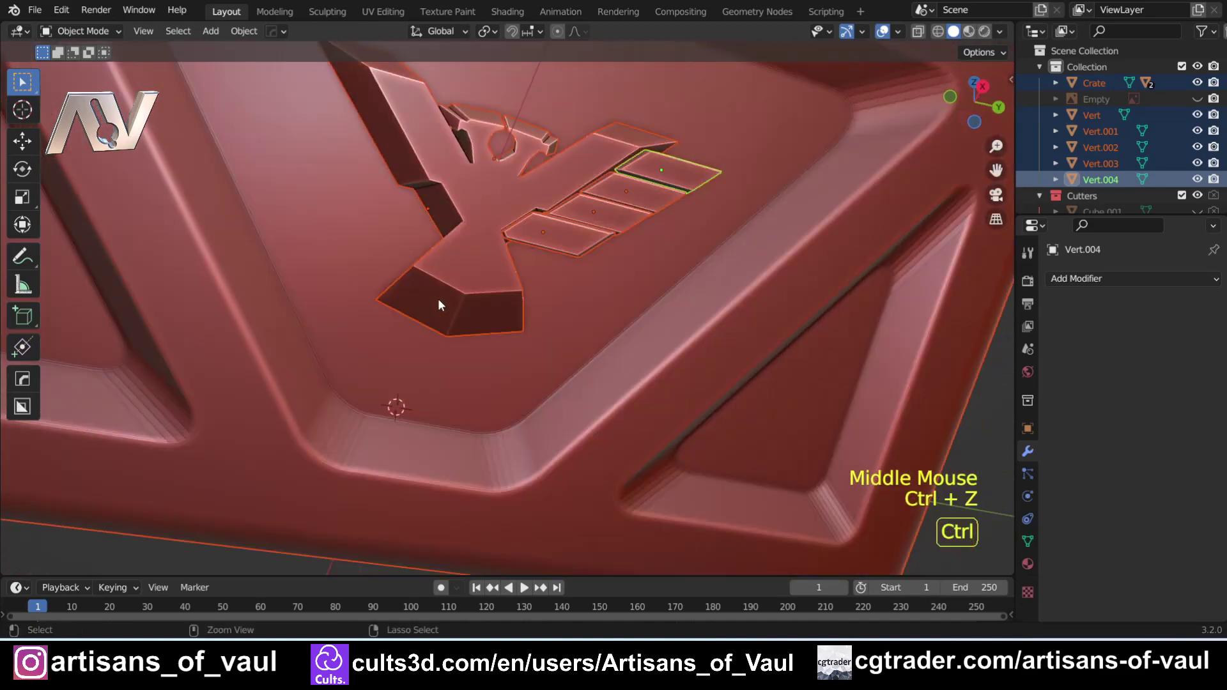
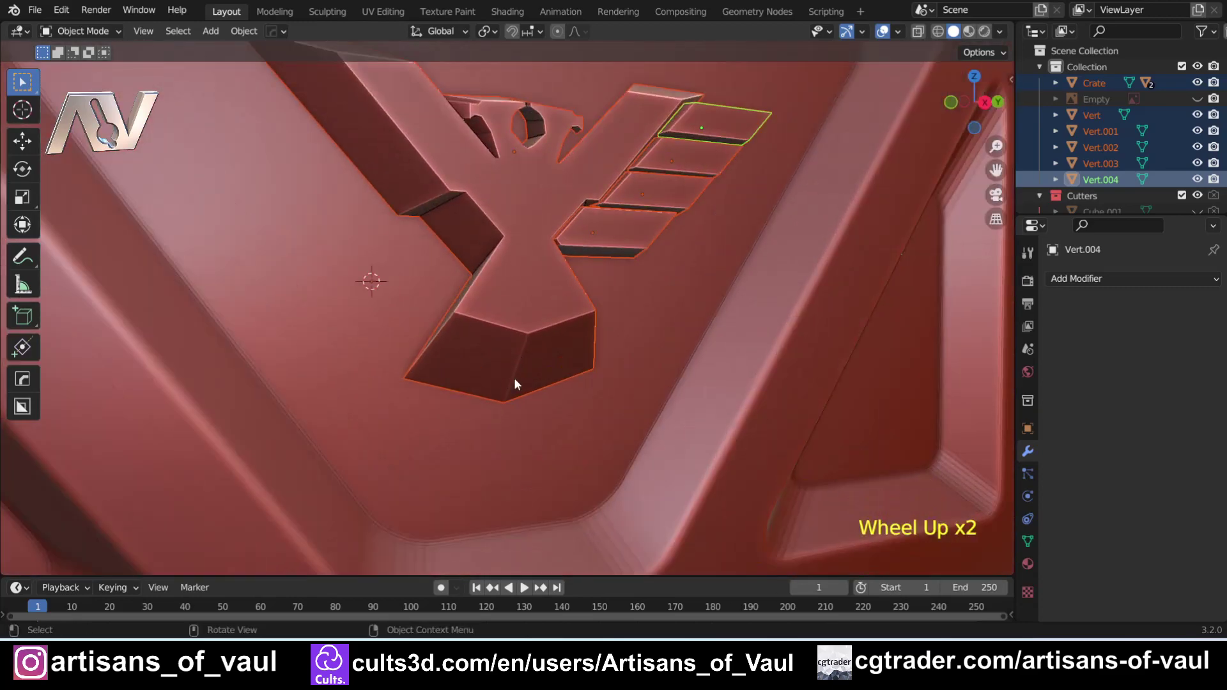
scroll(up, 3)
middle_click(595, 359)
middle_click(552, 334)
middle_click(424, 364)
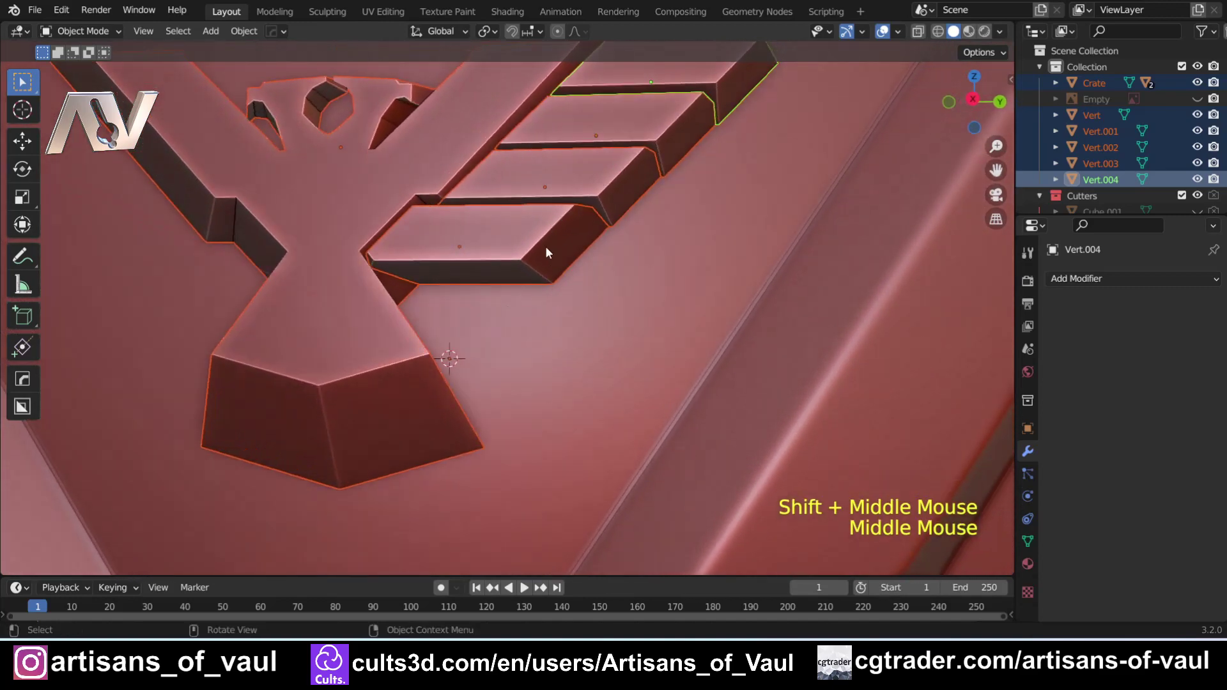
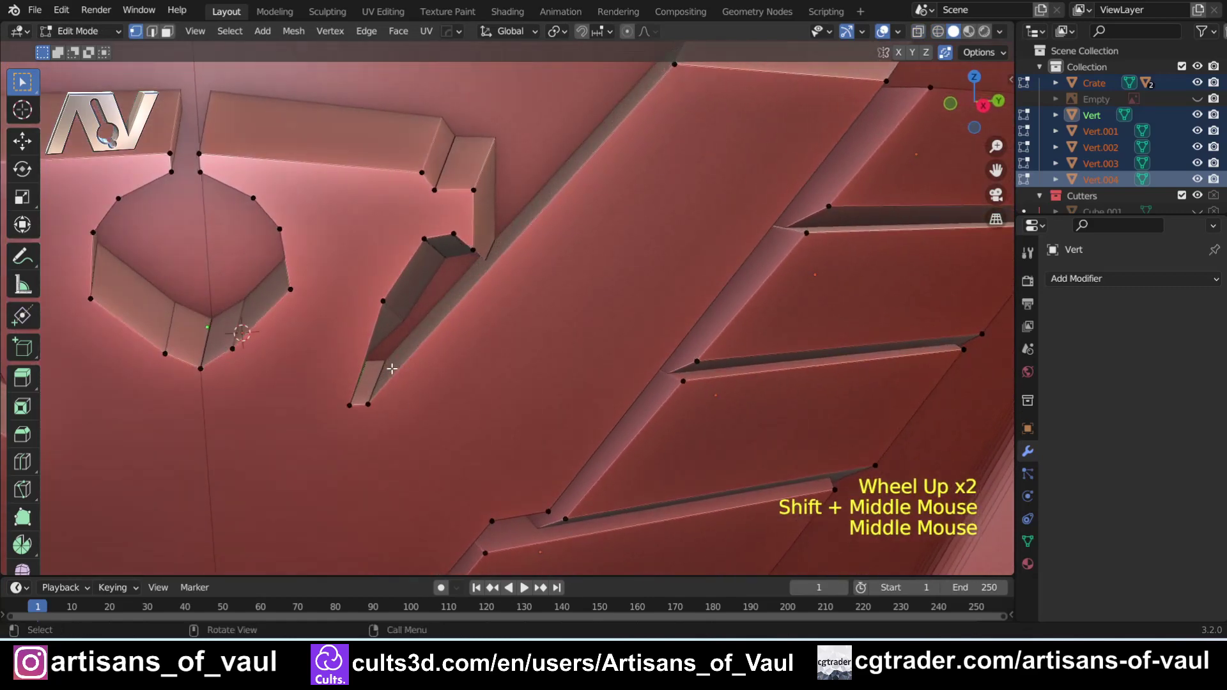
Slide an eagle body outline vertex along its edge to fit the angled feathers.
key(g)
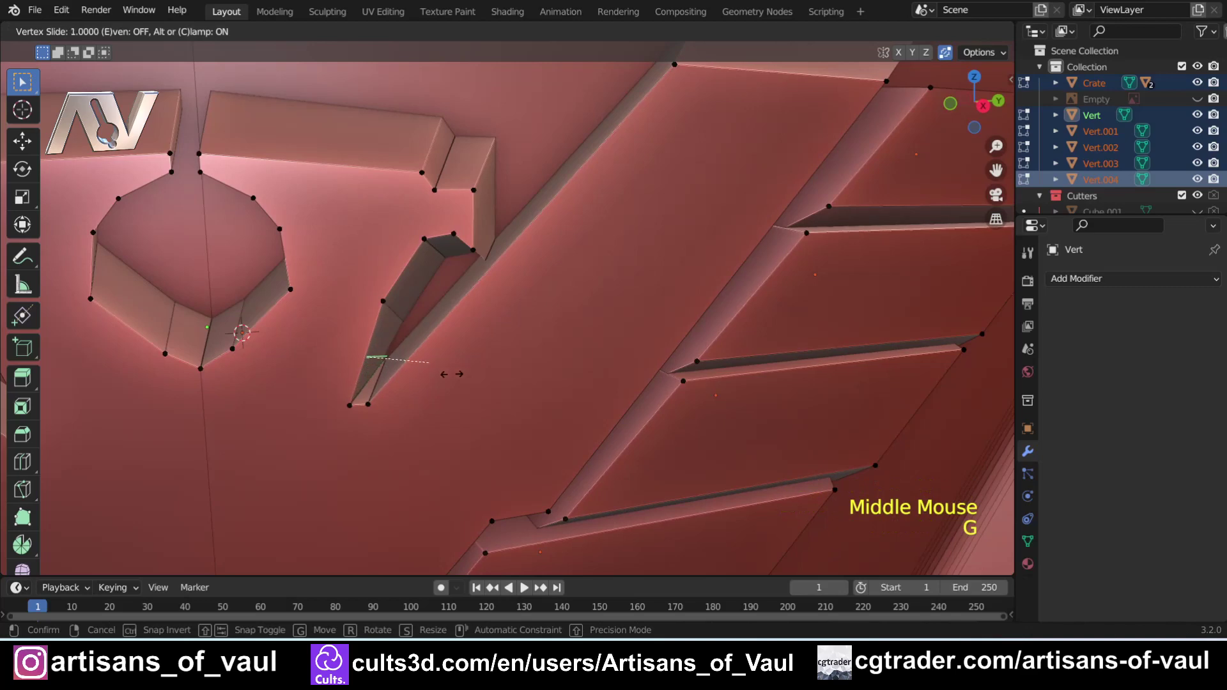
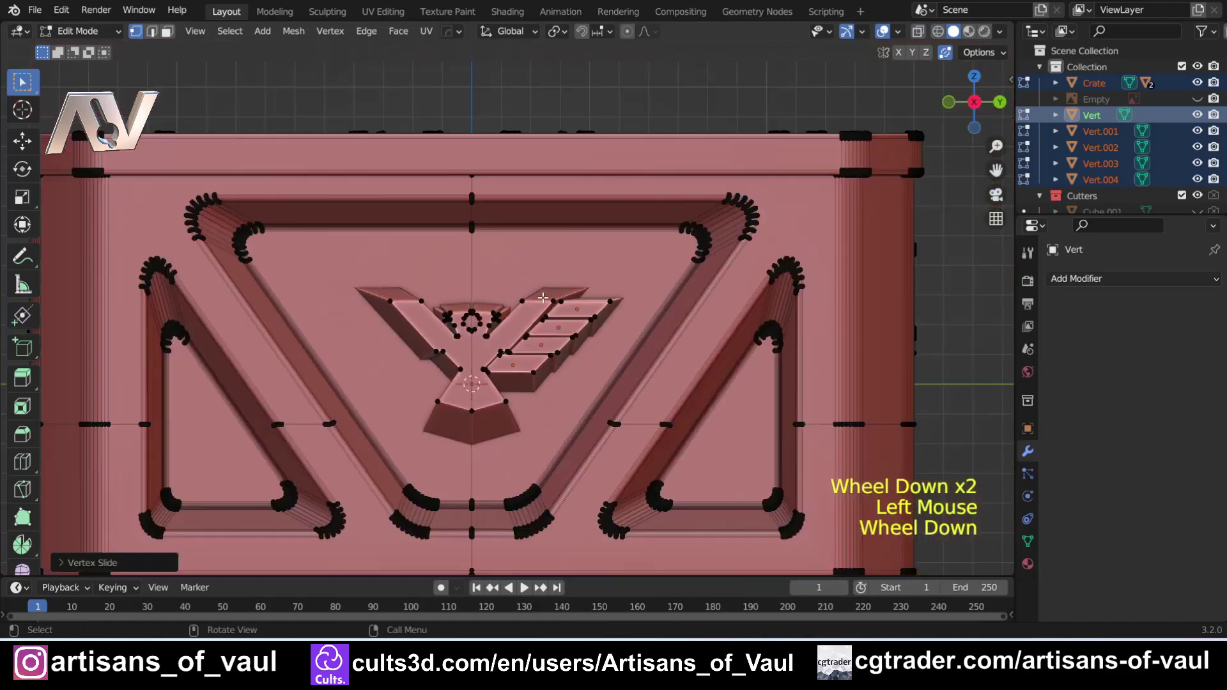
Finish editing the eagle body mesh and reframe the view on the logo pieces.
key(Tab)
scroll(down, 3)
click(825, 347)
scroll(up, 3)
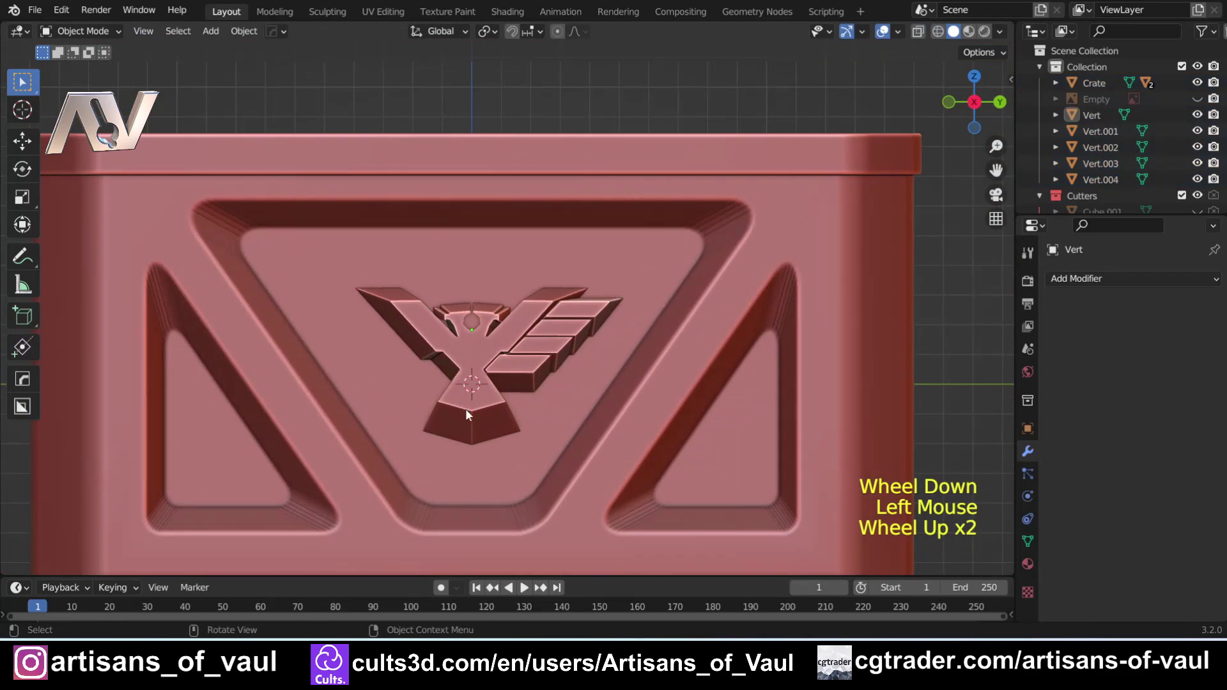
scroll(up, 3)
scroll(down, 3)
scroll(down, 3)
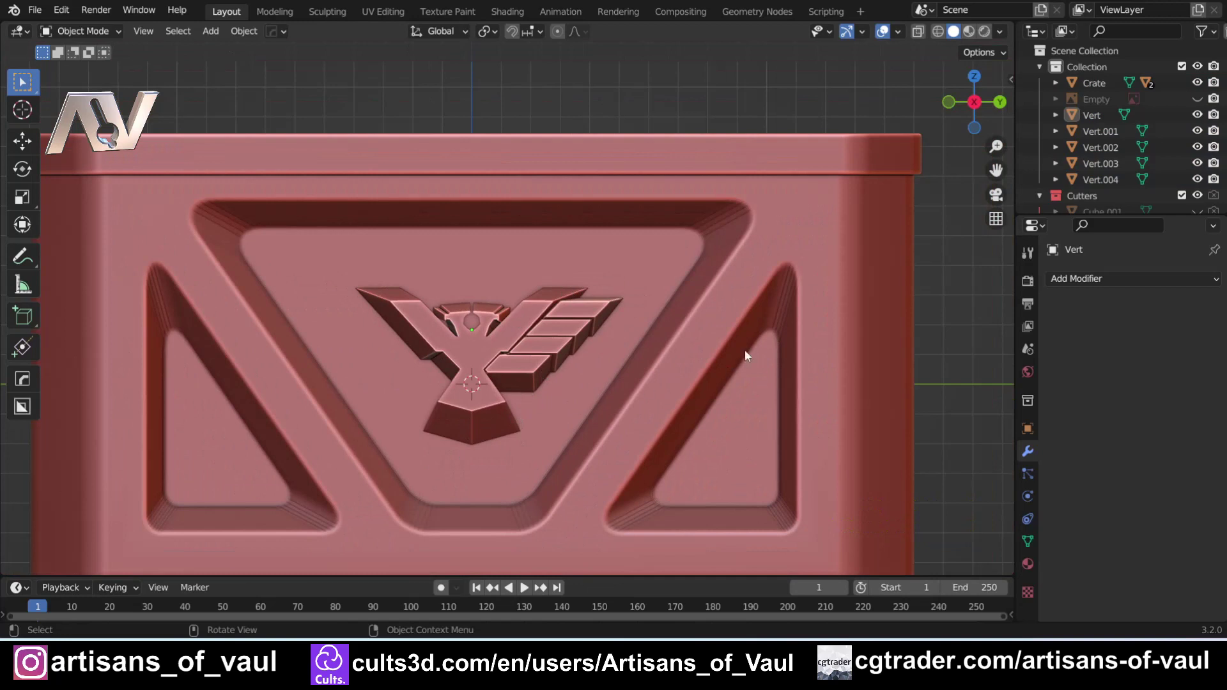
Select the four feather pieces then the eagle body and launch the HardOps mirror (Alt+X).
click(521, 371)
click(538, 349)
click(558, 330)
click(580, 311)
click(492, 343)
key(alt+x)
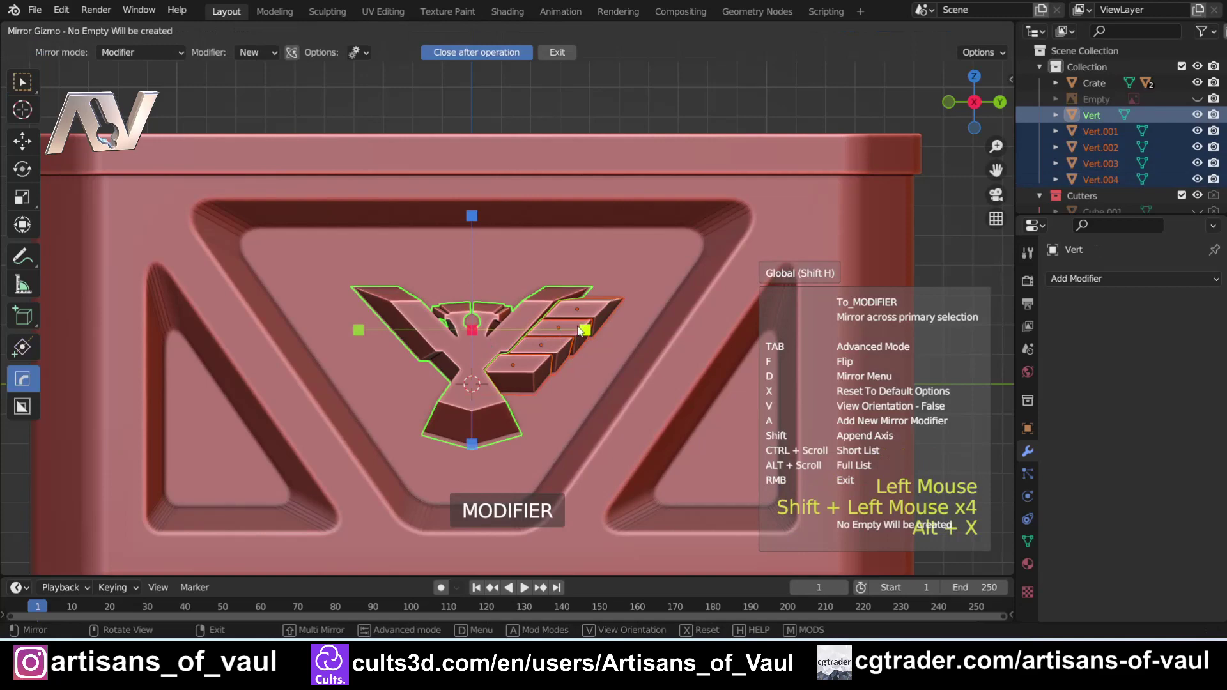
Mirror the feather pieces across the eagle body on Y with a Hops_Mirror modifier.
click(595, 386)
scroll(down, 3)
click(894, 318)
scroll(up, 3)
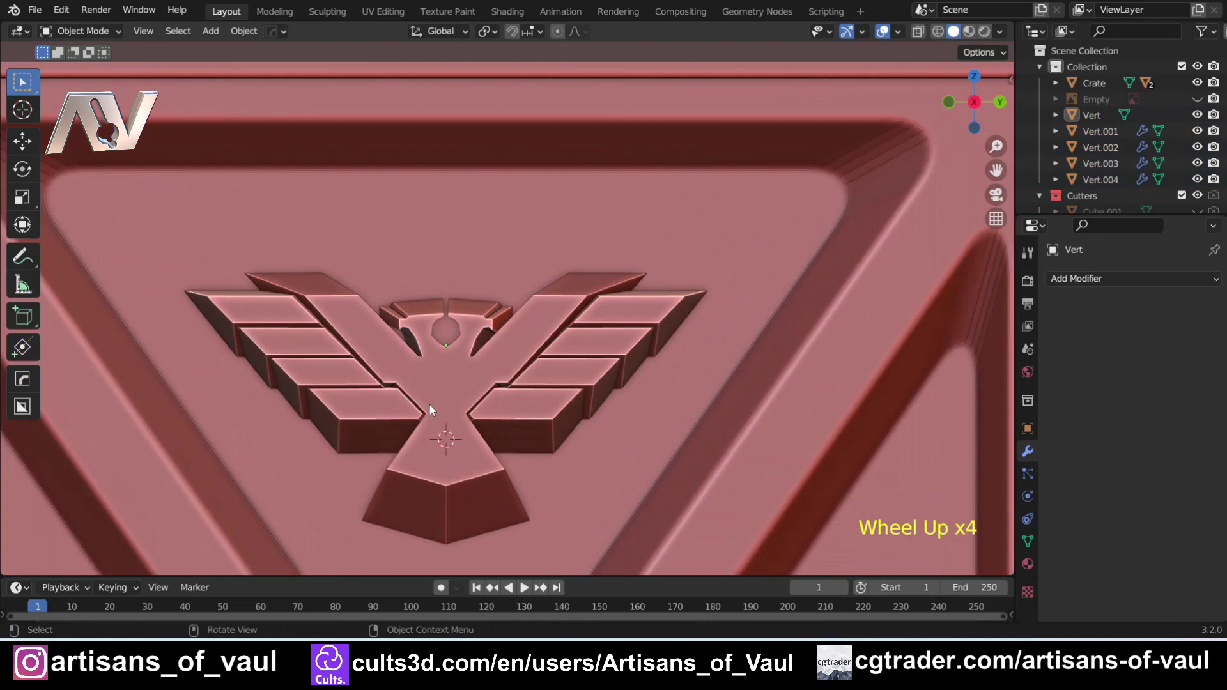
Select the four feathers and shift them along Y to space both wings, undoing one misstep.
click(554, 429)
scroll(up, 3)
click(600, 404)
click(640, 365)
click(694, 318)
key(g)
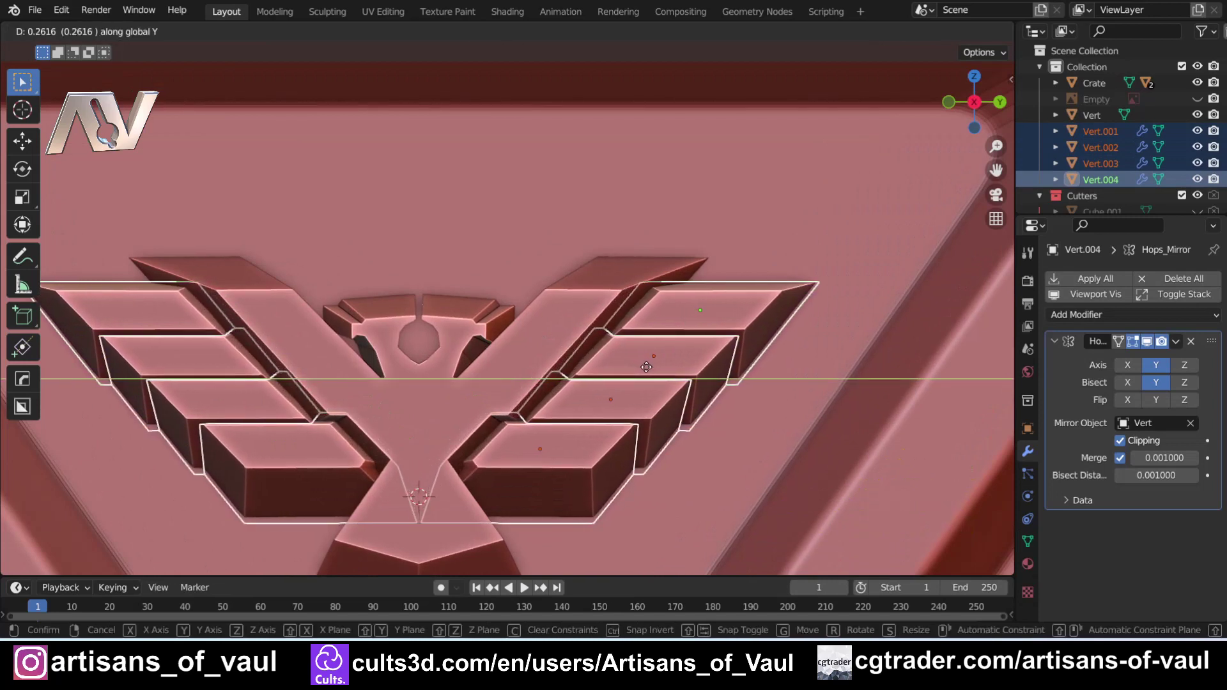
middle_click(550, 434)
scroll(down, 3)
scroll(down, 3)
key(ctrl+z)
scroll(down, 3)
click(831, 301)
scroll(up, 3)
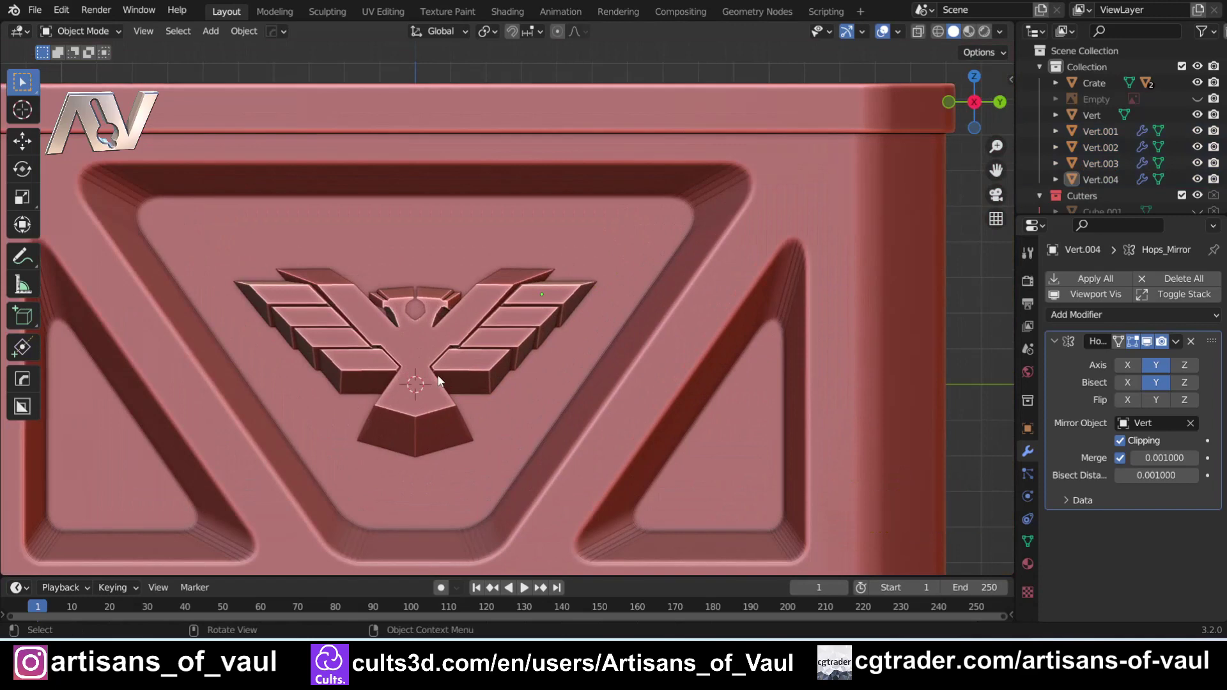
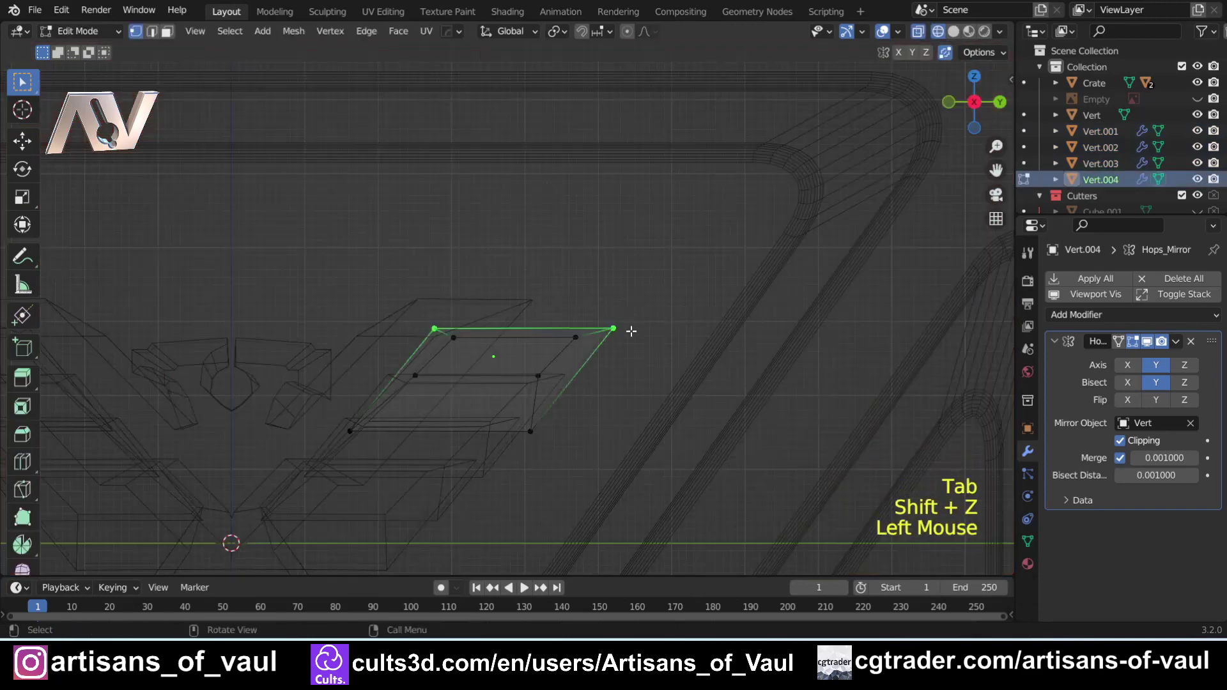
In wireframe, move the top feather's outer vertices inward and up to form a pointed tip.
key(shift+z)
key(g)
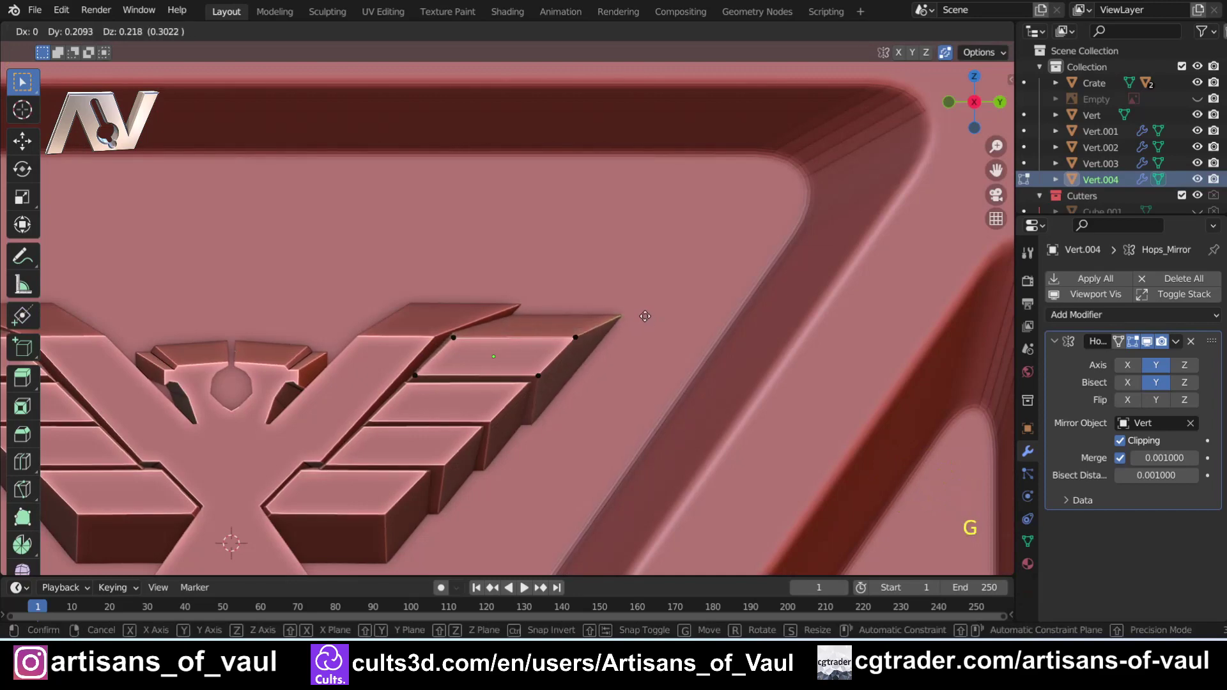
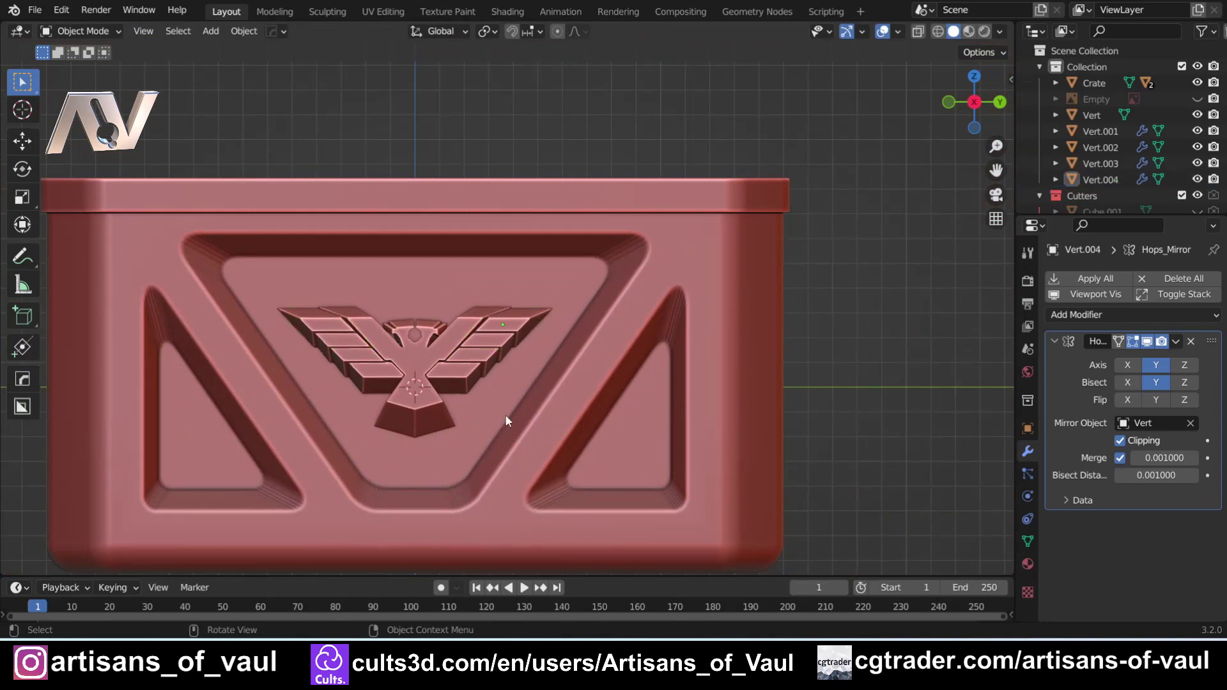
middle_click(381, 389)
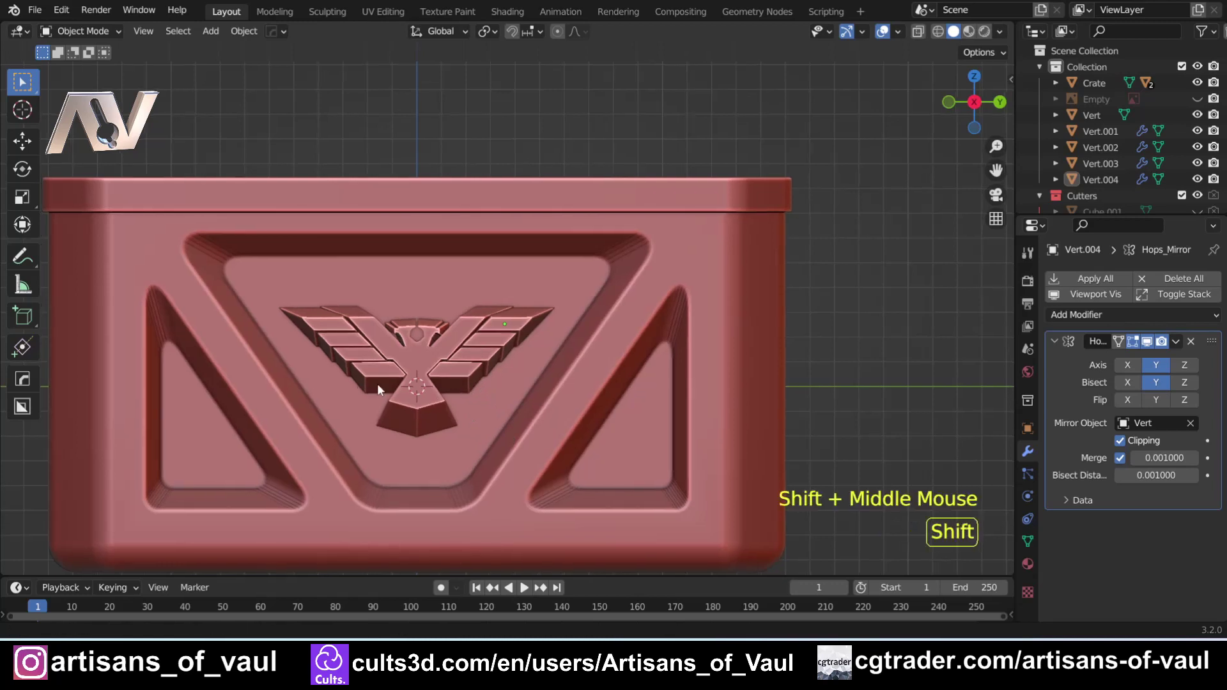